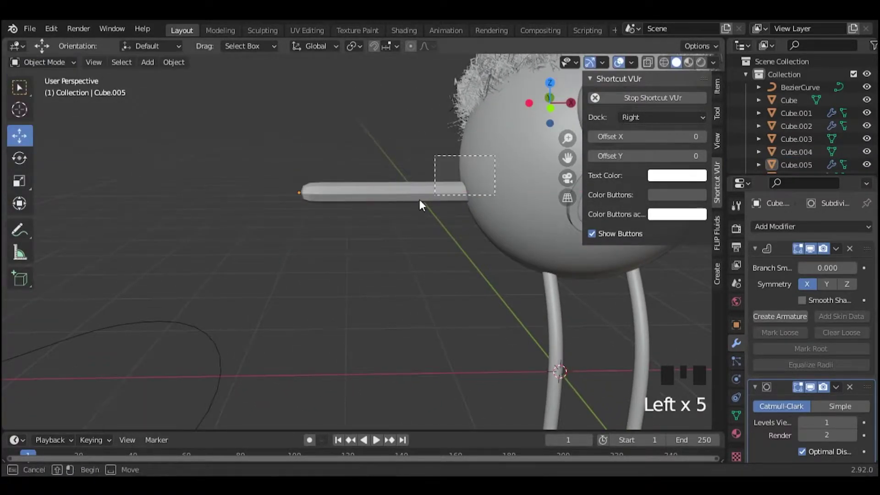
Step: Select all of the rod's vertices and shrink its skin thickness with Ctrl+A
{"action": "scroll", "scroll_direction": "down", "scroll_amount": 3}
{"action": "left_click", "coordinate": [350, 253]}
{"action": "left_click", "coordinate": [376, 205]}
{"action": "left_click", "coordinate": [377, 217]}
{"action": "scroll", "scroll_direction": "up", "scroll_amount": 3}
{"action": "left_click_drag", "start_coordinate": [62, 72], "coordinate": [663, 59]}
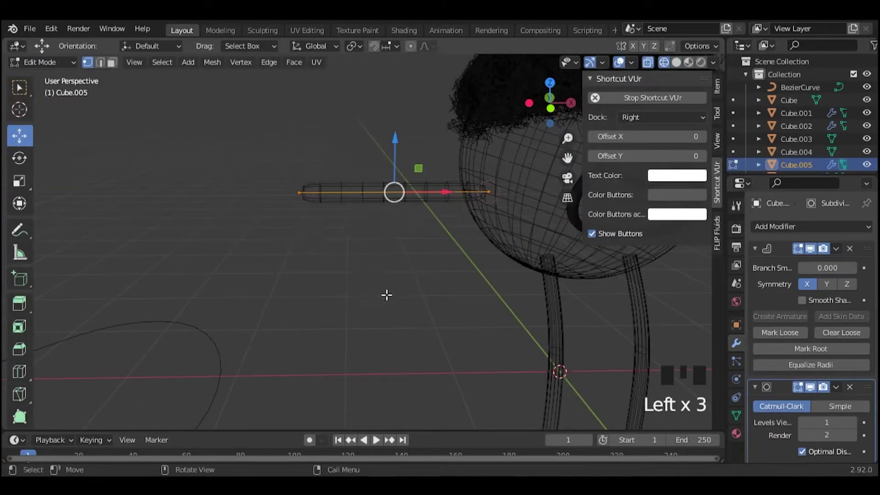
{"action": "key", "text": "ctrl+a"}
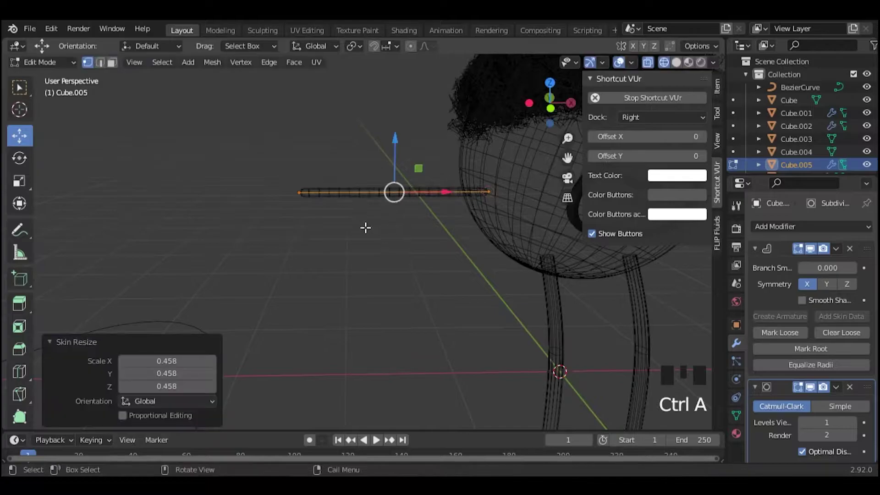
{"action": "left_click_drag", "start_coordinate": [51, 71], "coordinate": [677, 69]}
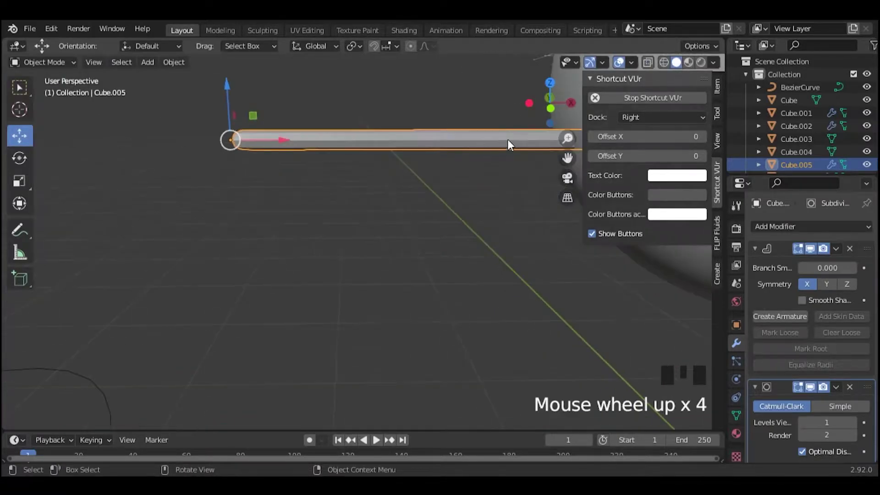
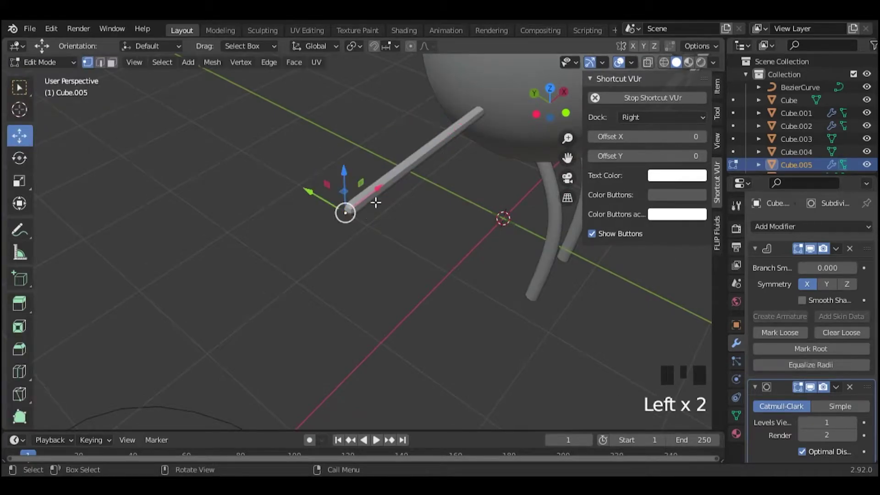
Step: Add a loop cut with 2 cuts along the rod's length and confirm it
{"action": "left_click", "coordinate": [382, 190]}
{"action": "left_click", "coordinate": [380, 193]}
{"action": "left_click", "coordinate": [24, 370]}
{"action": "left_click", "coordinate": [668, 65]}
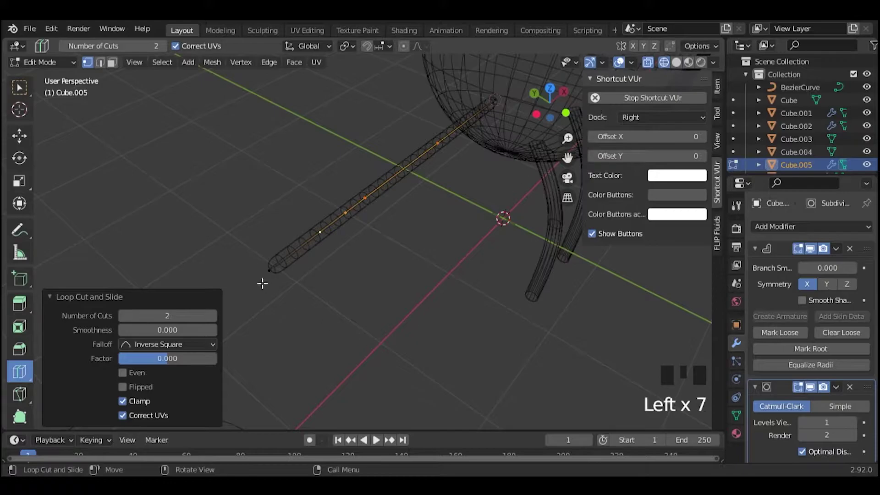
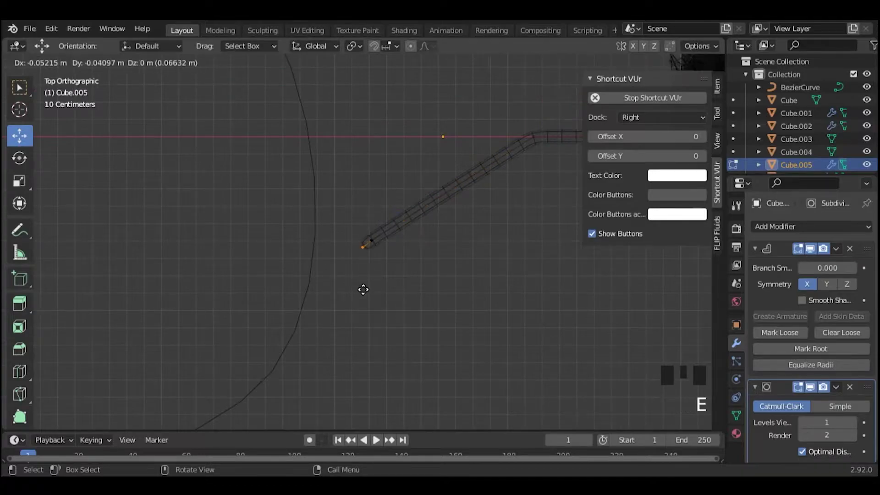
Step: Extrude a new section from the arm's end vertex to start the hand
{"action": "scroll", "scroll_direction": "up", "scroll_amount": 3}
{"action": "key", "text": "e"}
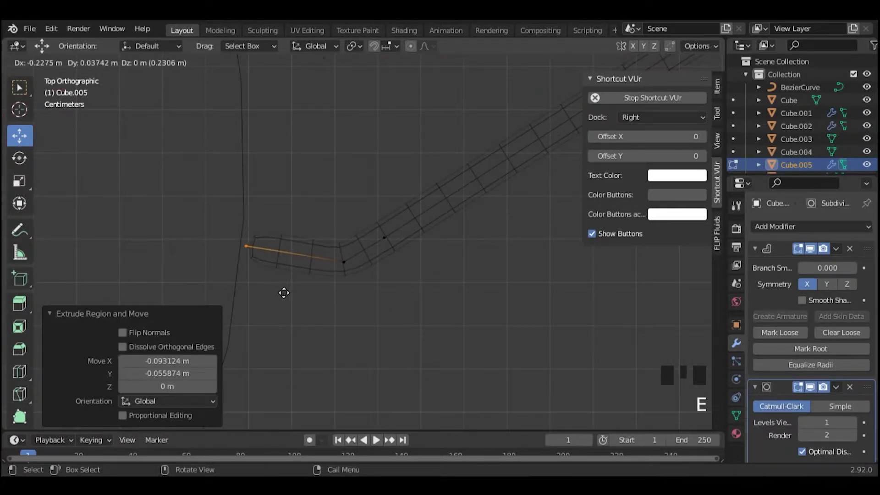
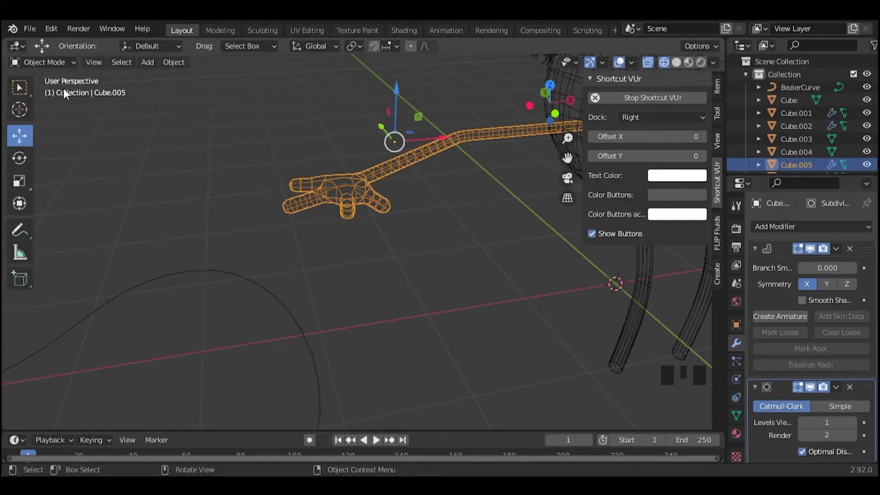
Step: Orbit the view around the arm to inspect the hand from other angles
{"action": "left_click_drag", "start_coordinate": [56, 68], "coordinate": [556, 96]}
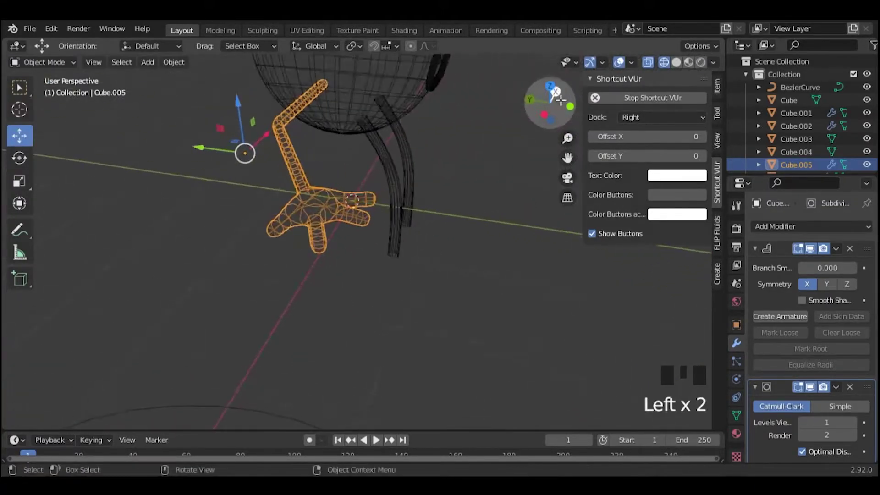
{"action": "left_click_drag", "start_coordinate": [38, 67], "coordinate": [576, 168]}
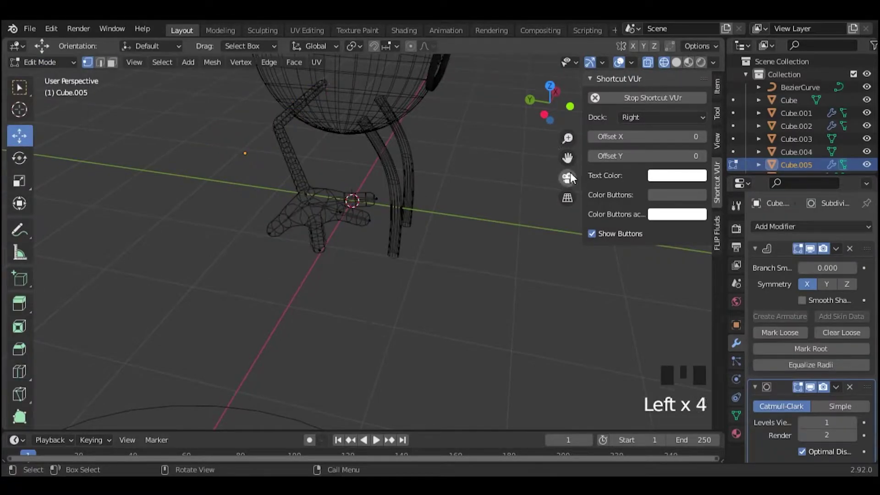
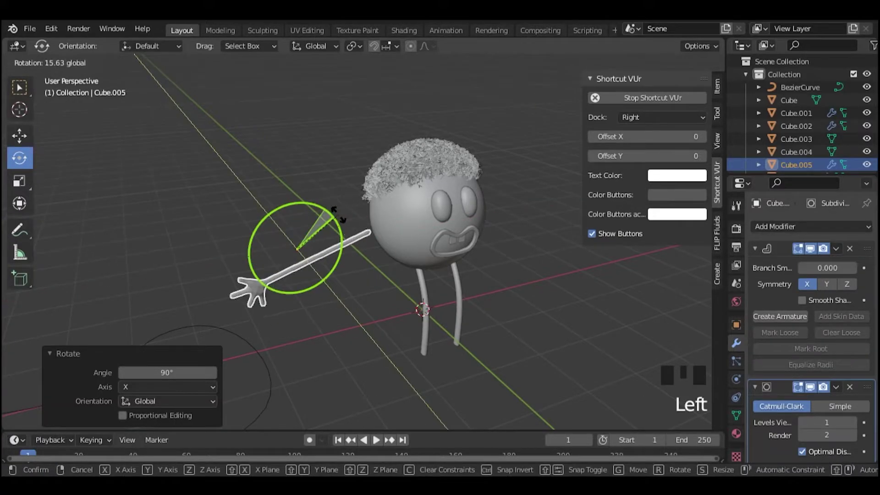
Step: Confirm the arm's rotation and grab it into position against the side of the head
{"action": "left_click", "coordinate": [324, 214]}
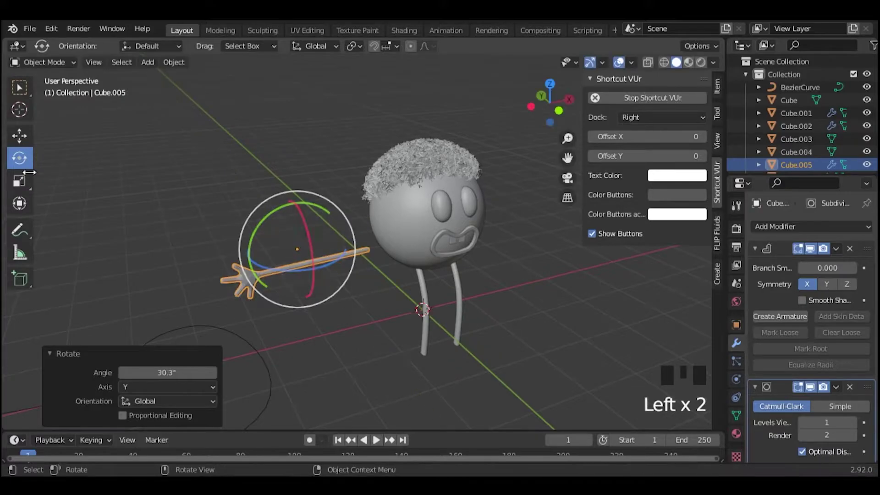
{"action": "left_click", "coordinate": [24, 140]}
{"action": "left_click", "coordinate": [317, 215]}
{"action": "scroll", "scroll_direction": "up", "scroll_amount": 3}
{"action": "scroll", "scroll_direction": "down", "scroll_amount": 3}
{"action": "left_click", "coordinate": [854, 424]}
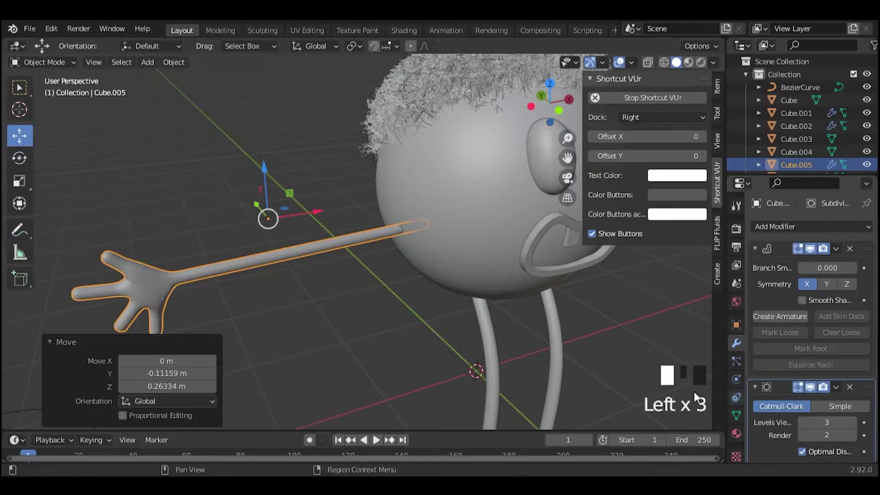
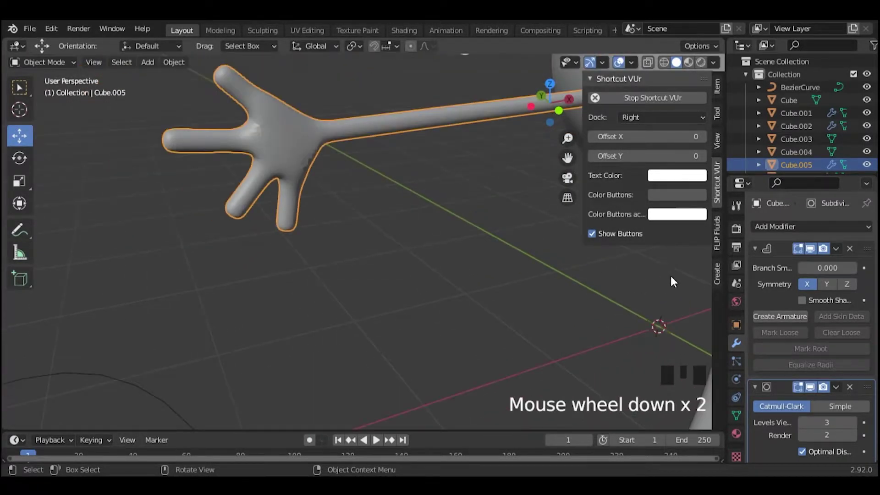
Step: Raise the arm's Subdivision viewport levels to 3 and add a Mirror modifier
{"action": "scroll", "scroll_direction": "down", "scroll_amount": 3}
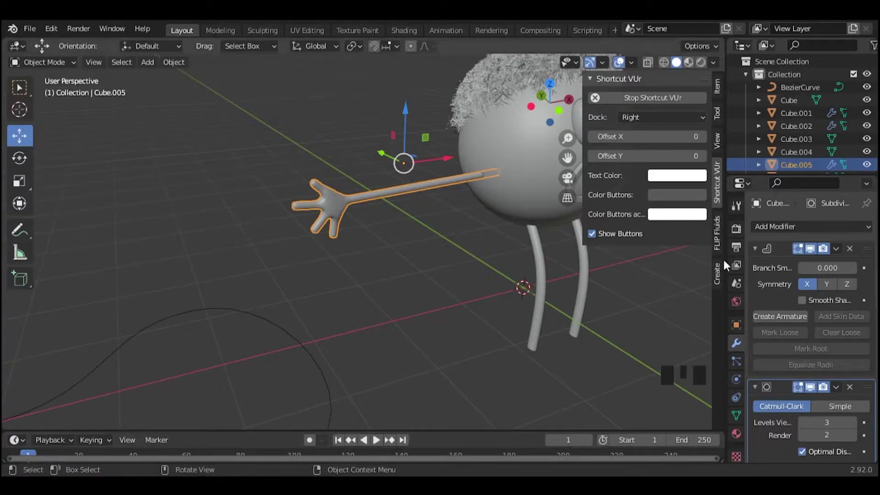
{"action": "left_click_drag", "start_coordinate": [840, 250], "coordinate": [394, 232]}
{"action": "right_click", "coordinate": [394, 232]}
{"action": "scroll", "scroll_direction": "up", "scroll_amount": 3}
{"action": "left_click_drag", "start_coordinate": [807, 288], "coordinate": [499, 190]}
{"action": "scroll", "scroll_direction": "down", "scroll_amount": 3}
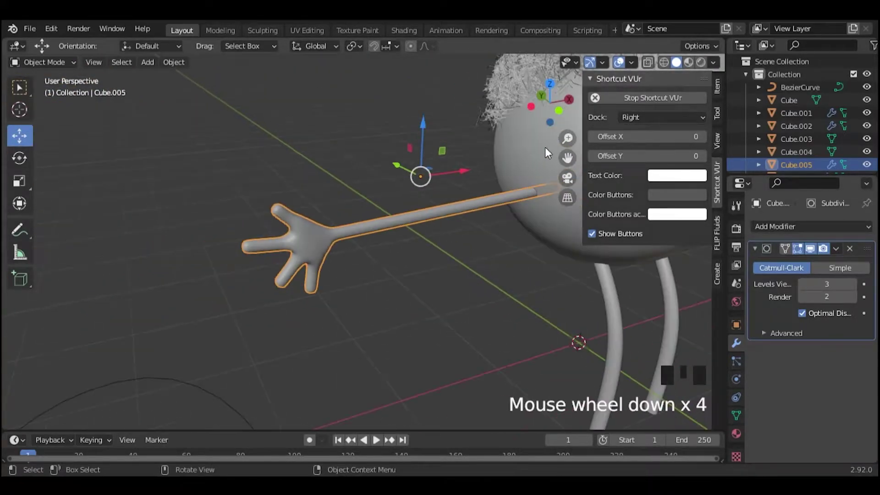
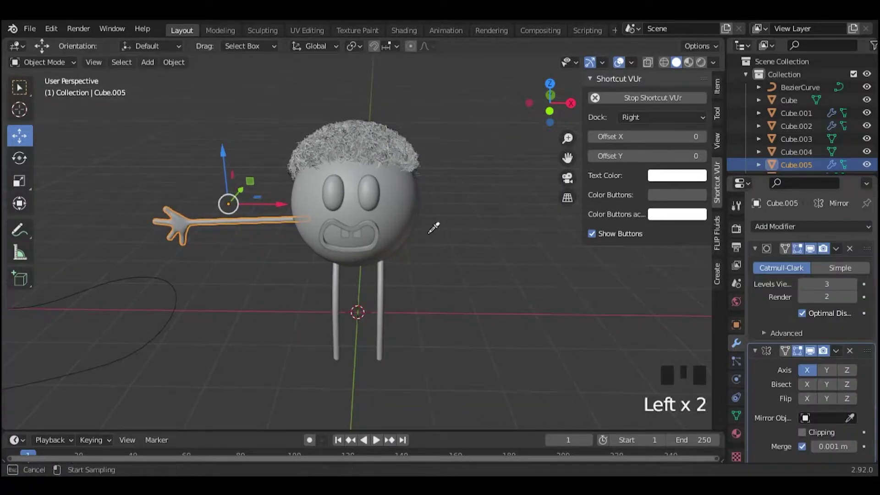
Step: Pick the head as the Mirror object and set the arm's origin to its geometry
{"action": "left_click", "coordinate": [831, 374]}
{"action": "left_click", "coordinate": [809, 375]}
{"action": "left_click", "coordinate": [823, 375]}
{"action": "left_click", "coordinate": [170, 71]}
{"action": "left_click", "coordinate": [172, 65]}
{"action": "left_click", "coordinate": [245, 220]}
{"action": "left_click_drag", "start_coordinate": [170, 65], "coordinate": [836, 367]}
Step: Toggle the Mirror modifier's axis options until the arm mirrors to the body's other side
{"action": "left_click", "coordinate": [806, 374]}
{"action": "left_click", "coordinate": [805, 374]}
{"action": "double_click", "coordinate": [827, 372]}
{"action": "left_click", "coordinate": [829, 386]}
{"action": "left_click", "coordinate": [829, 386]}
{"action": "left_click", "coordinate": [823, 372]}
{"action": "left_click", "coordinate": [823, 372]}
{"action": "left_click", "coordinate": [809, 383]}
{"action": "left_click", "coordinate": [809, 388]}
{"action": "left_click", "coordinate": [811, 374]}
{"action": "left_click", "coordinate": [856, 377]}
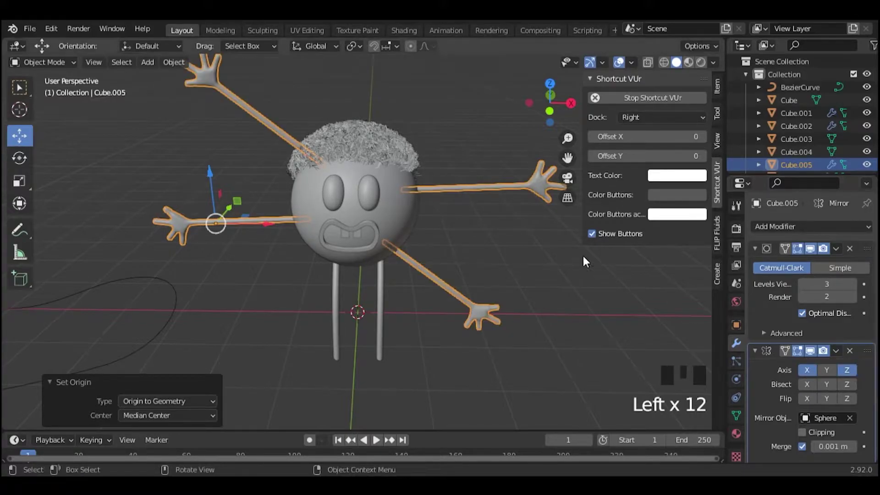
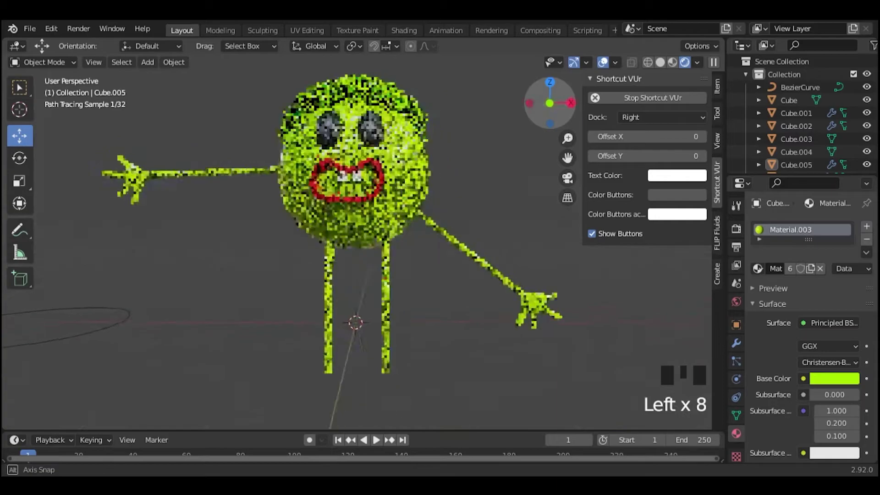
Step: Switch the viewport from rendered preview back to Solid shading
{"action": "left_click", "coordinate": [450, 251]}
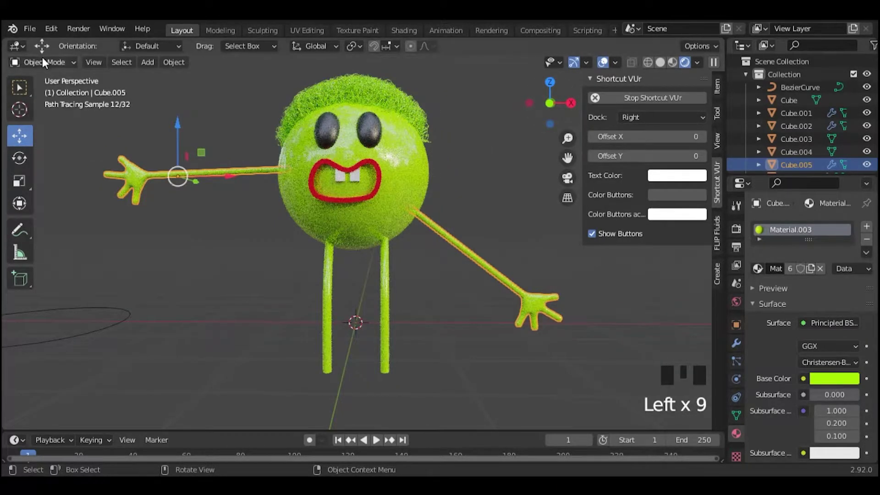
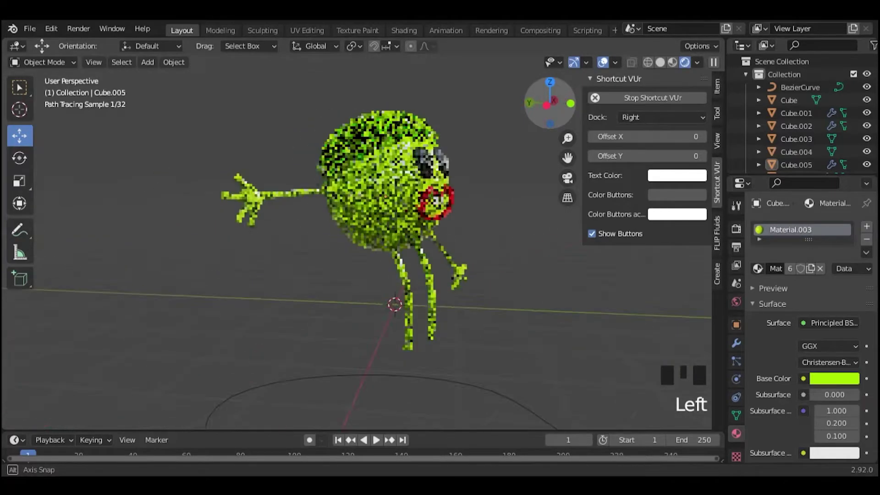
{"action": "left_click", "coordinate": [656, 85]}
{"action": "scroll", "scroll_direction": "up", "scroll_amount": 3}
{"action": "scroll", "scroll_direction": "down", "scroll_amount": 3}
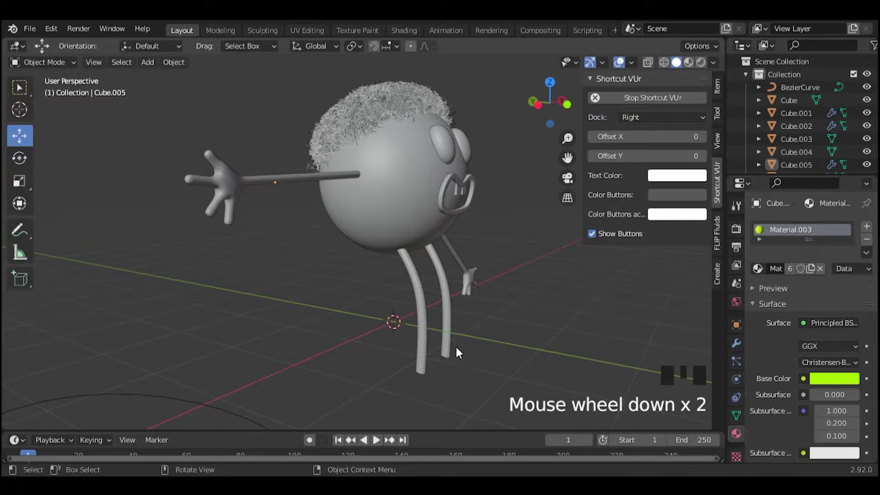
Step: Select one leg cylinder and scale it down to about 64 percent
{"action": "left_click", "coordinate": [455, 343]}
{"action": "left_click", "coordinate": [555, 104]}
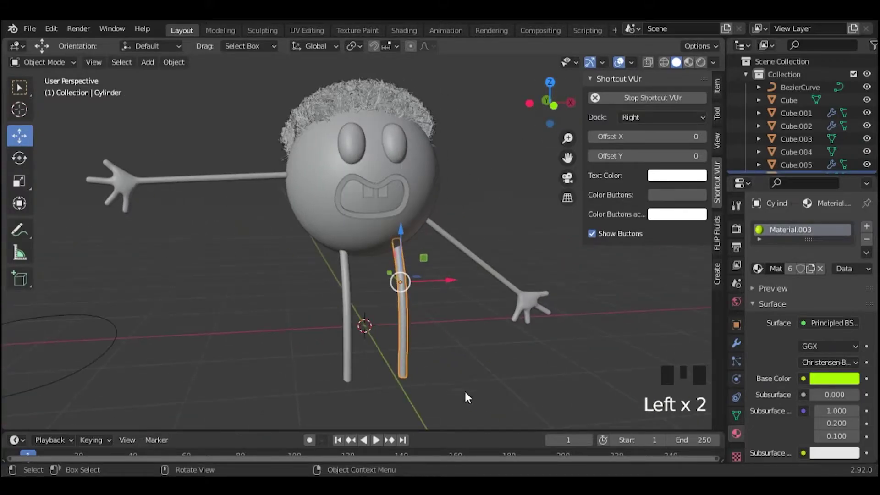
{"action": "left_click", "coordinate": [27, 194]}
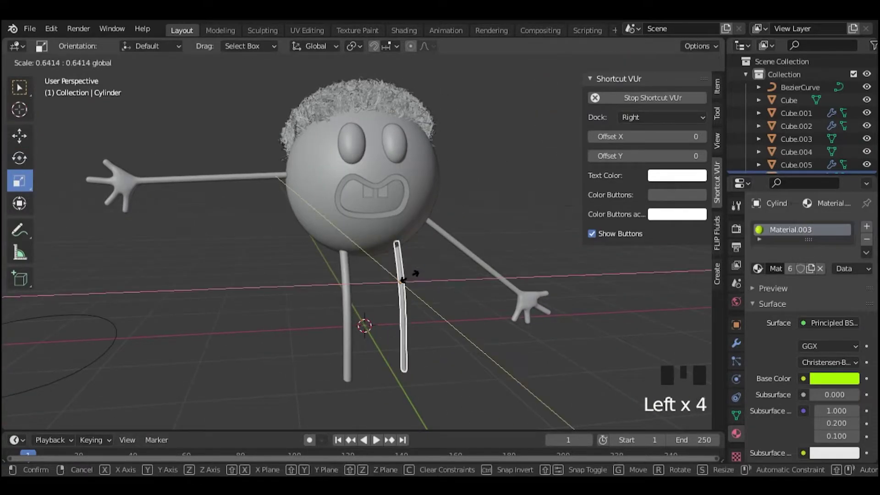
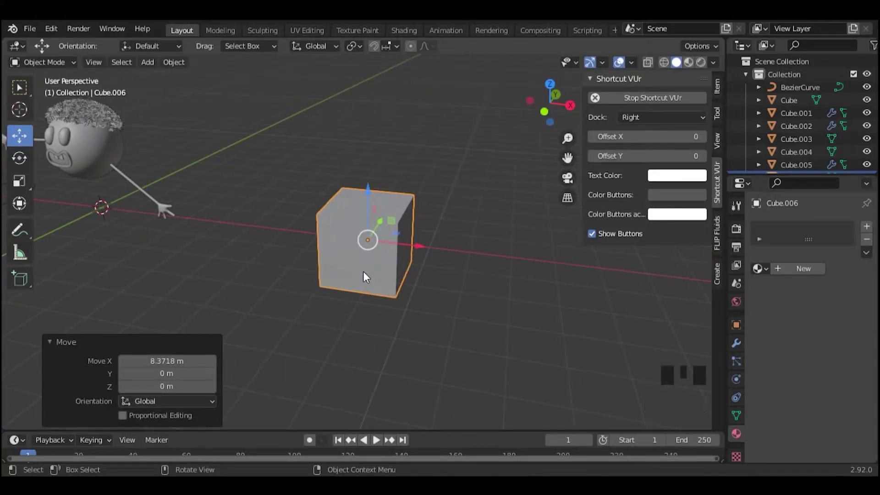
Step: Enter Edit Mode on the new cube and collapse its vertices into a single point with M
{"action": "key", "text": "Tab"}
{"action": "key", "text": "m"}
{"action": "right_click", "coordinate": [363, 255]}
{"action": "key", "text": "m"}
{"action": "scroll", "scroll_direction": "up", "scroll_amount": 3}
{"action": "scroll", "scroll_direction": "down", "scroll_amount": 3}
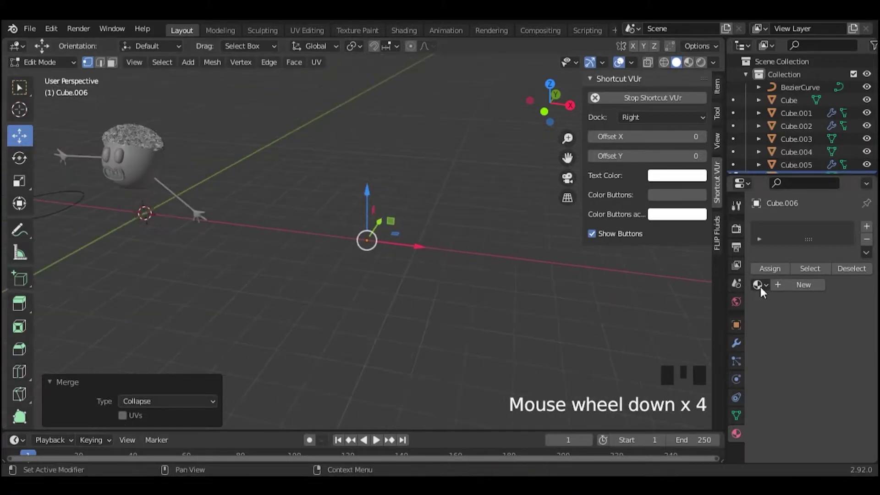
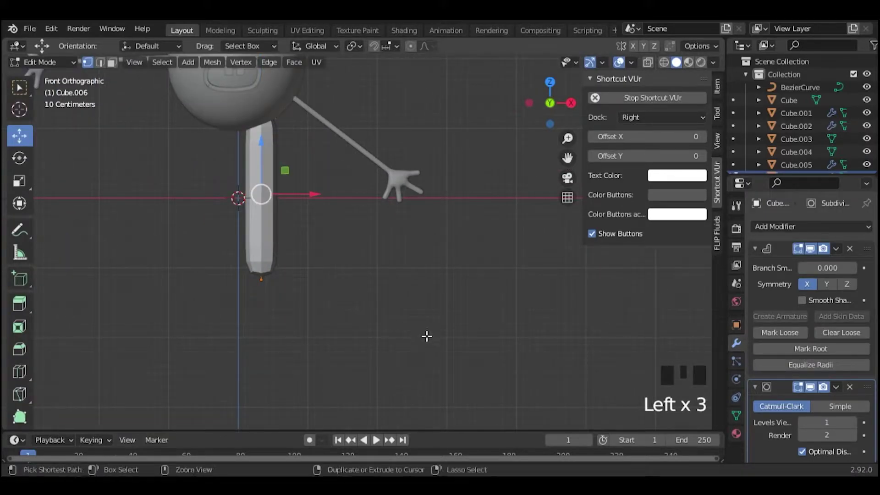
Step: Shrink the skin thickness at the leg's end with Ctrl+A to taper it
{"action": "key", "text": "ctrl+a"}
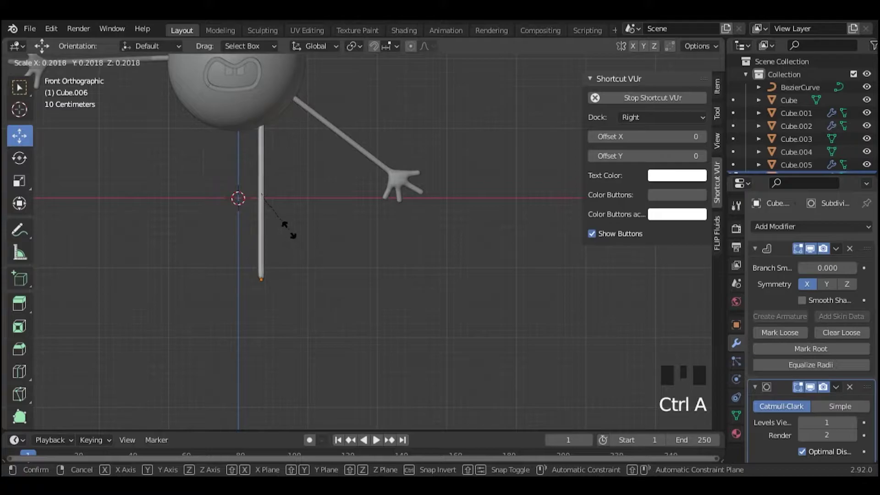
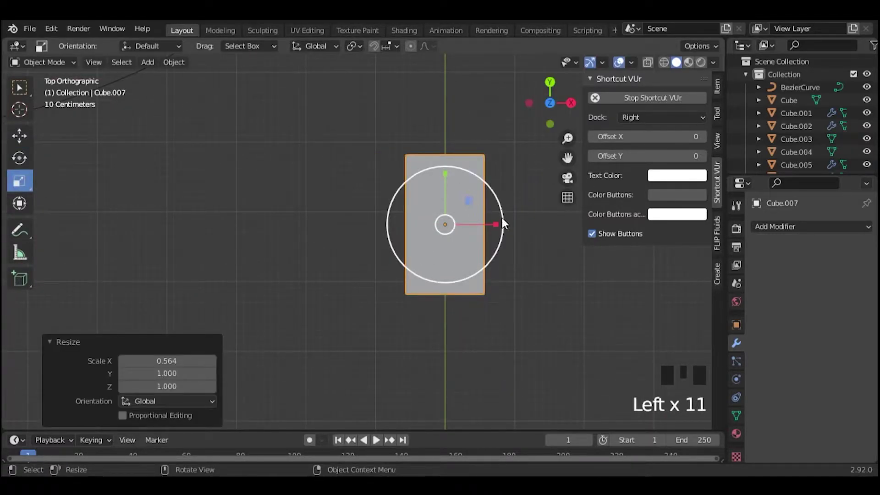
Step: Flatten the new cube on Z into a thin slab about a tenth of its height
{"action": "left_click", "coordinate": [499, 225]}
{"action": "left_click", "coordinate": [449, 181]}
{"action": "left_click", "coordinate": [545, 106]}
{"action": "left_click", "coordinate": [391, 221]}
{"action": "scroll", "scroll_direction": "up", "scroll_amount": 3}
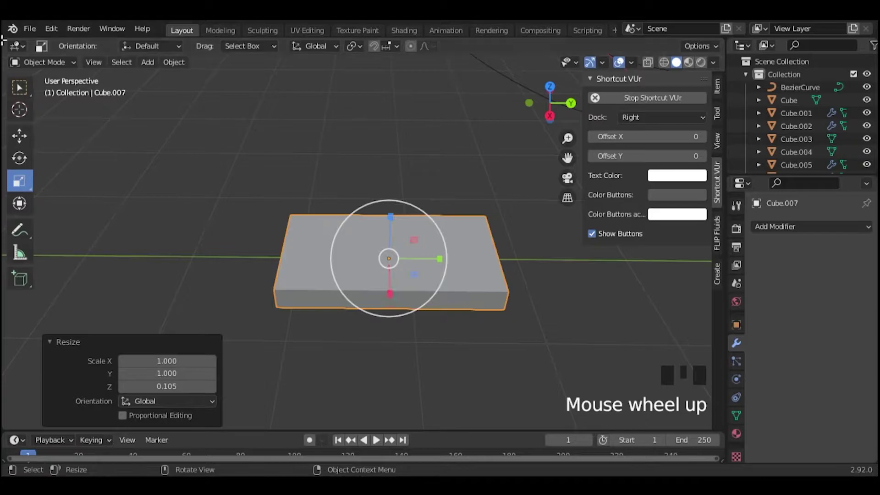
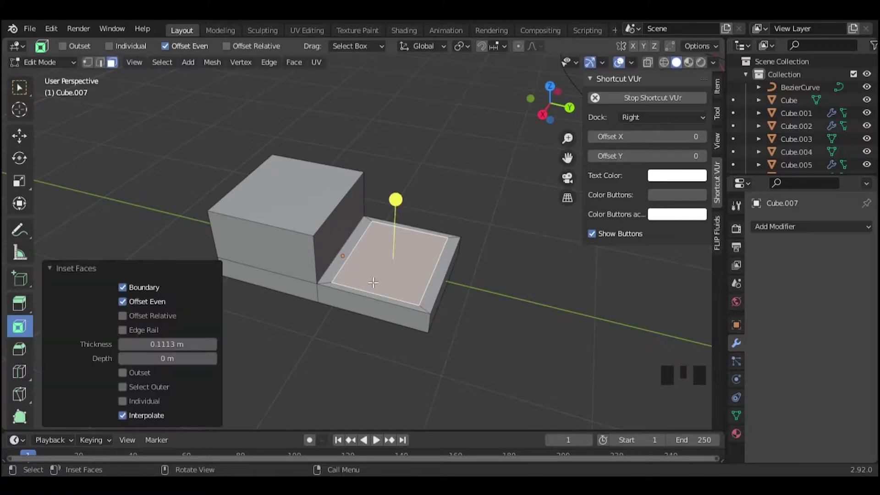
Step: Undo the top-face inset and select the upper-rim vertices to shape the shoe opening
{"action": "key", "text": "ctrl+z"}
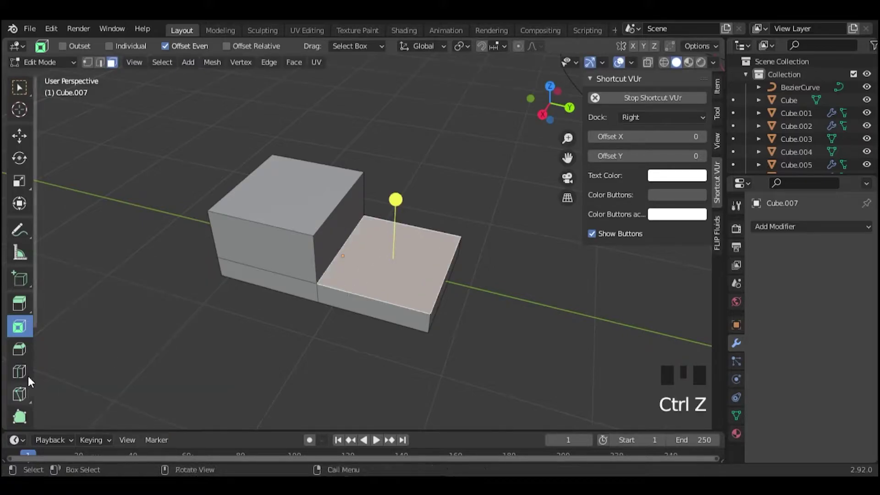
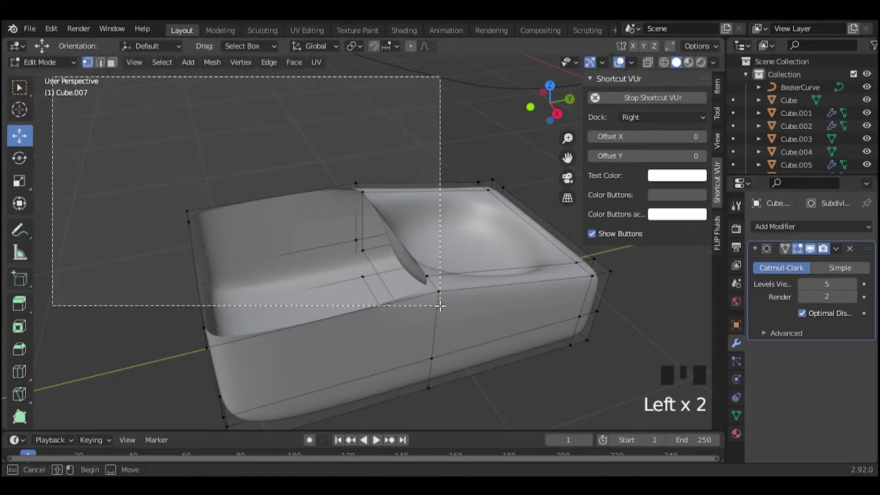
{"action": "left_click", "coordinate": [210, 193]}
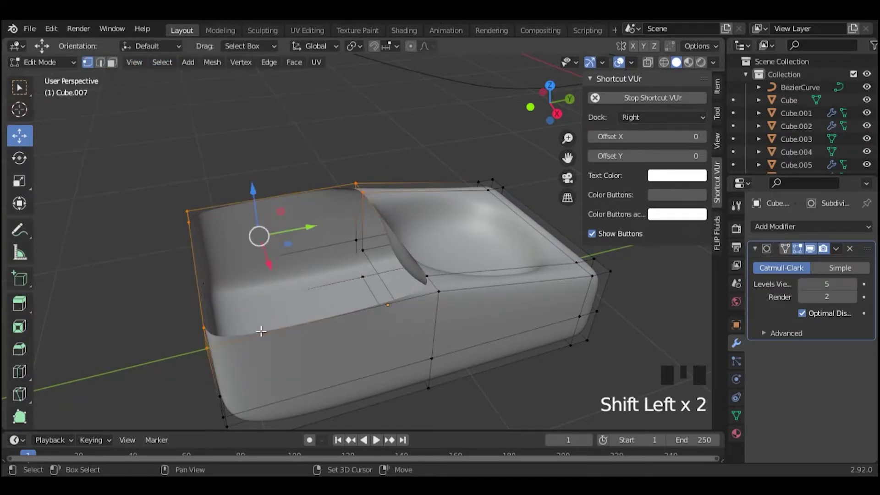
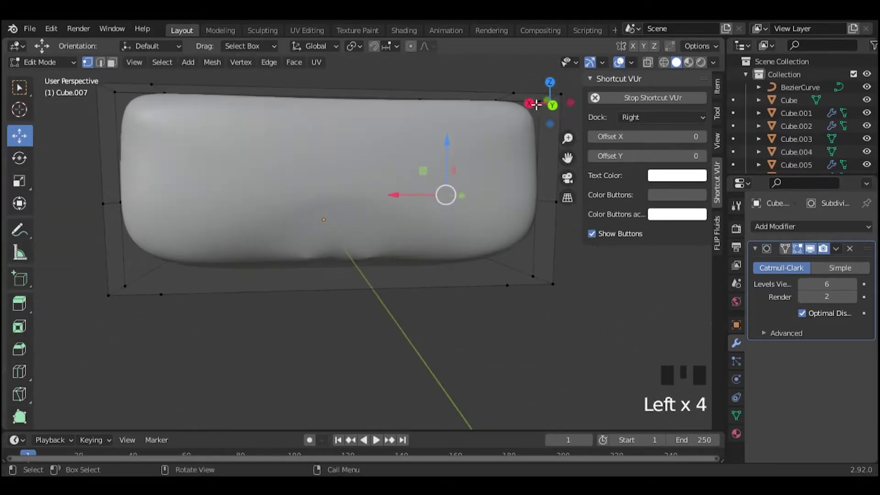
Step: Turn the view toward the shoe's end to round the toe
{"action": "left_click", "coordinate": [561, 111]}
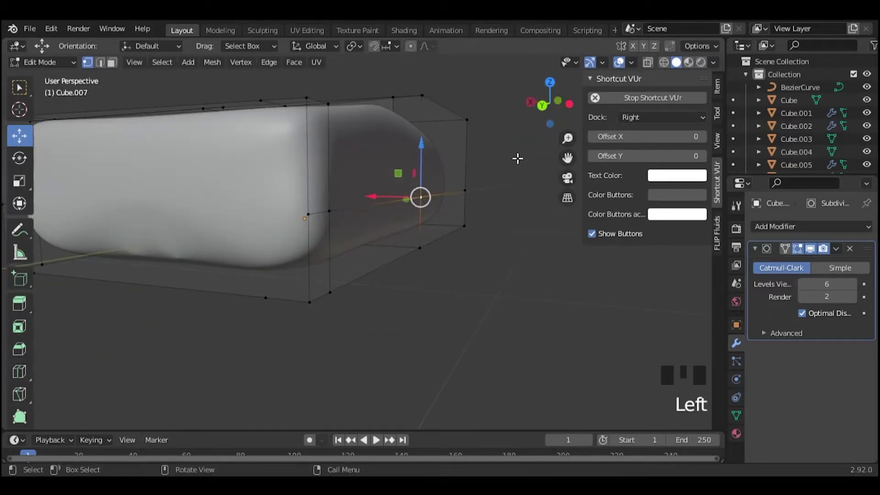
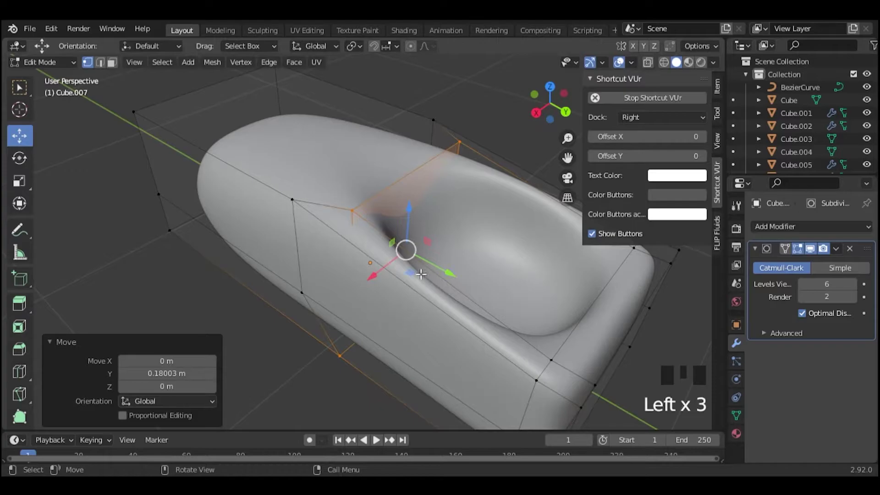
Step: See through the shoe and select a vertical loop of vertices to reshape the opening
{"action": "key", "text": "ctrl+z"}
{"action": "left_click", "coordinate": [546, 107]}
{"action": "double_click", "coordinate": [667, 65]}
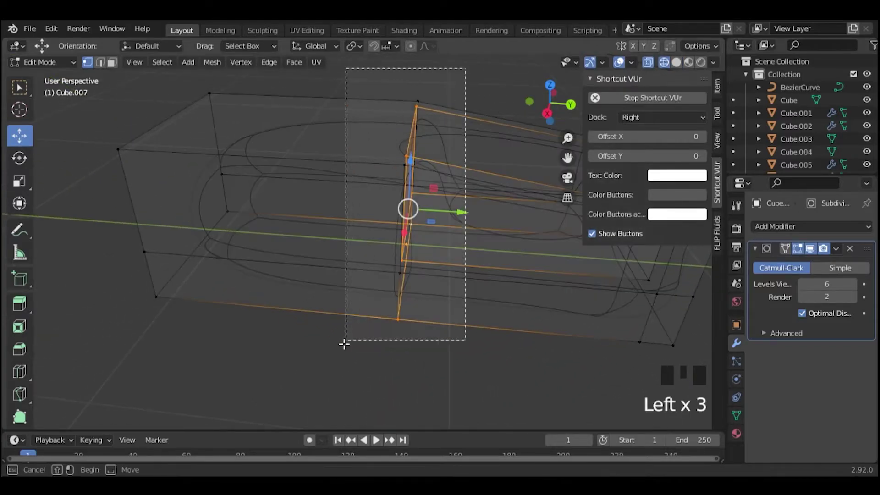
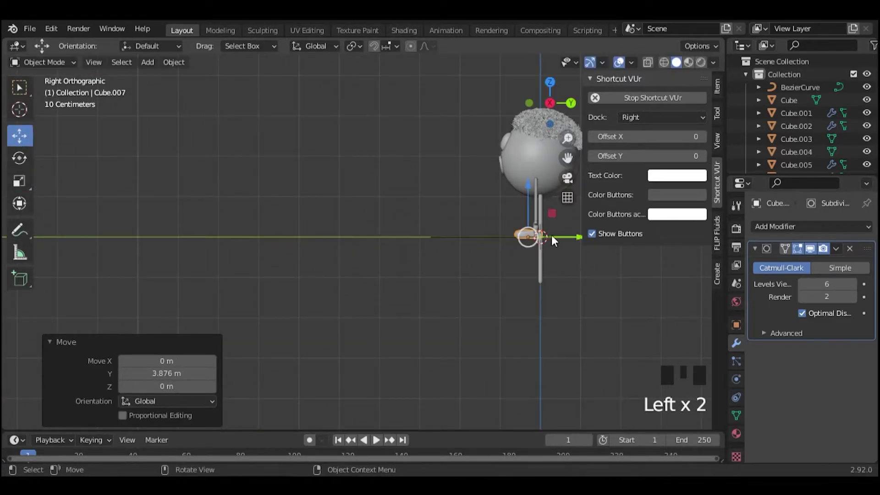
Step: Move the shoe along Y and confirm its position under the leg
{"action": "left_click", "coordinate": [529, 198]}
{"action": "left_click", "coordinate": [571, 293]}
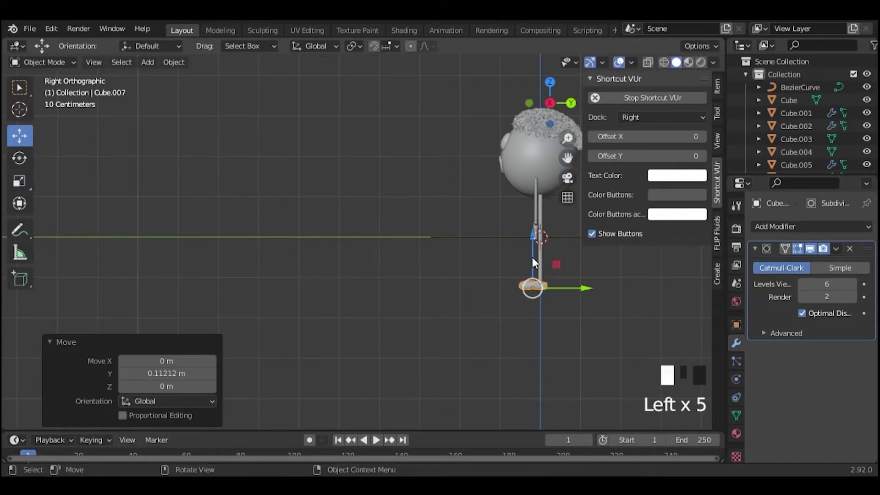
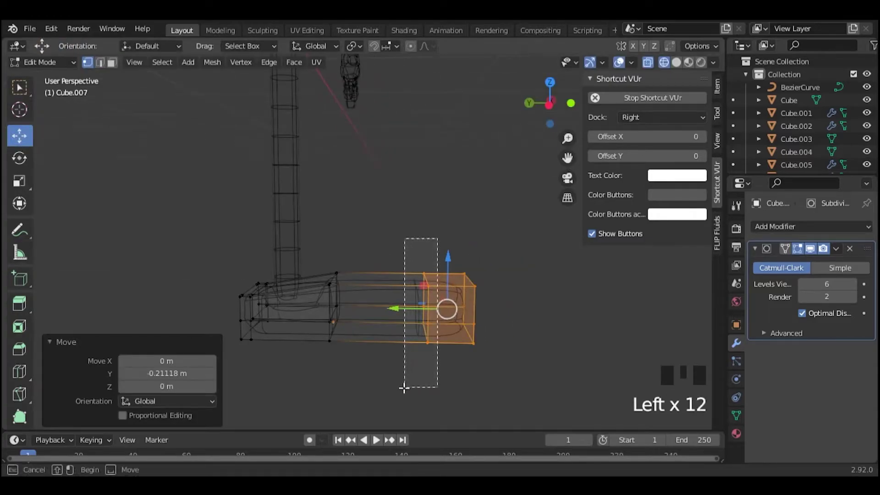
Step: Scale up the selected toe vertices to about 176 percent for a bulbous toe
{"action": "key", "text": "s"}
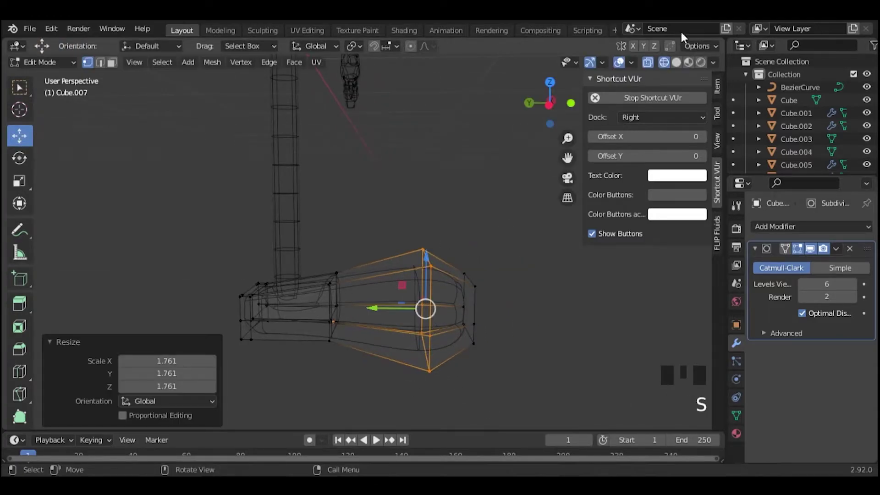
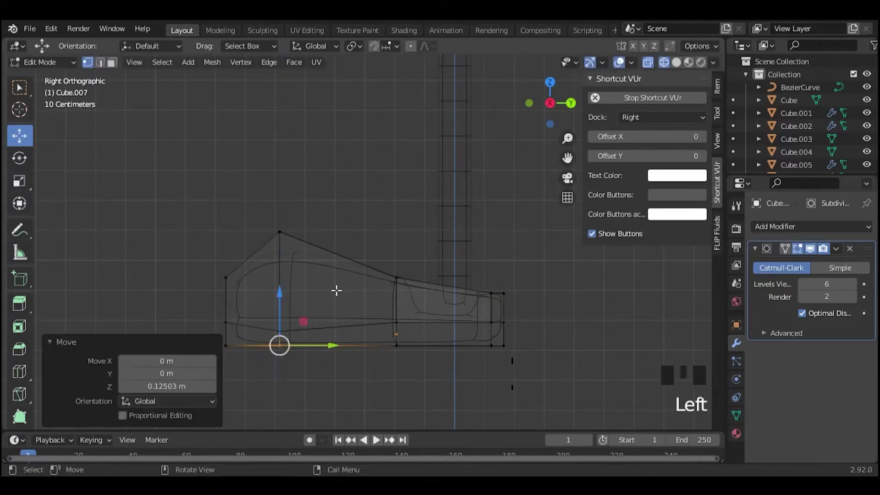
Step: Select the toe's front vertices and push the tip about 0.22 m further forward
{"action": "left_click", "coordinate": [365, 156]}
{"action": "left_click", "coordinate": [147, 247]}
{"action": "left_click", "coordinate": [274, 314]}
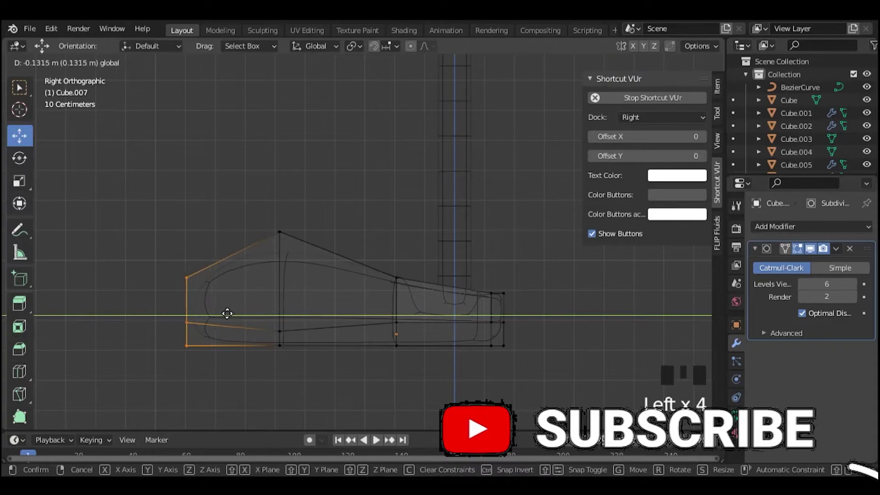
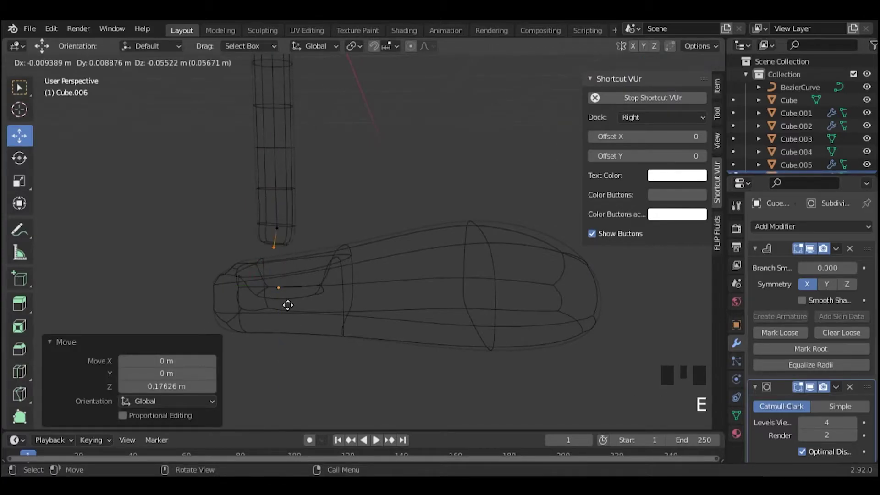
Step: Extend the leg's bottom end about 0.23 m down into the shoe
{"action": "key", "text": "ctrl+a"}
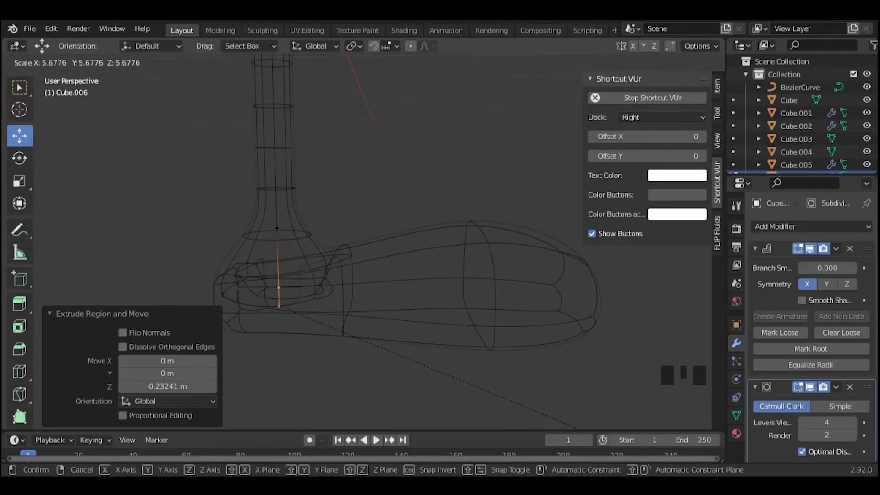
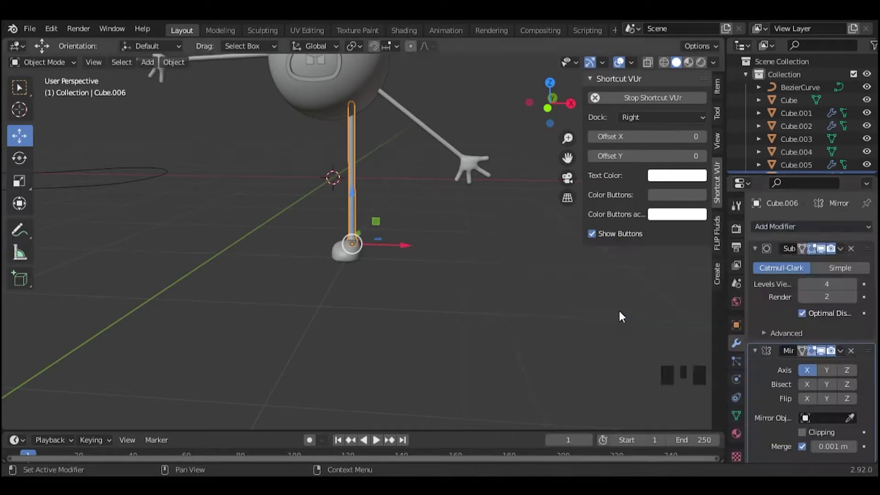
Step: Add a Mirror modifier to the leg, try the body sphere as centre, then clear it
{"action": "left_click", "coordinate": [852, 422]}
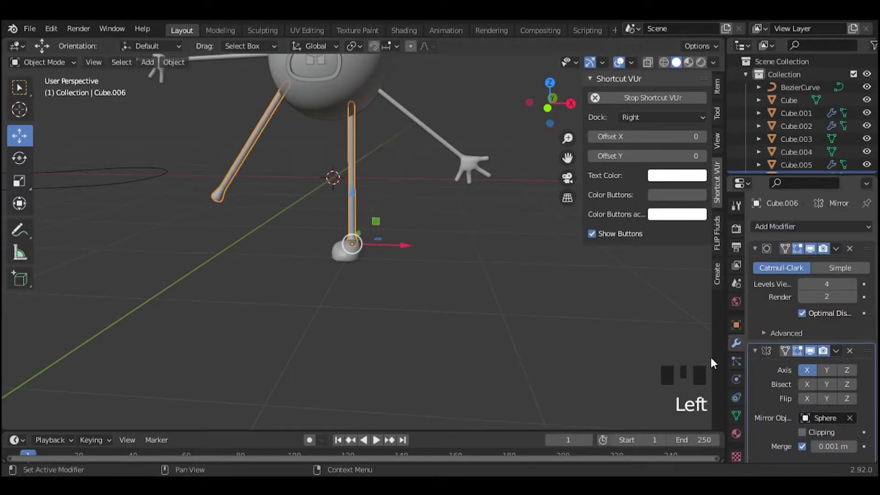
{"action": "left_click", "coordinate": [540, 98]}
{"action": "right_click", "coordinate": [376, 162]}
{"action": "left_click_drag", "start_coordinate": [66, 68], "coordinate": [417, 212]}
{"action": "left_click", "coordinate": [363, 220]}
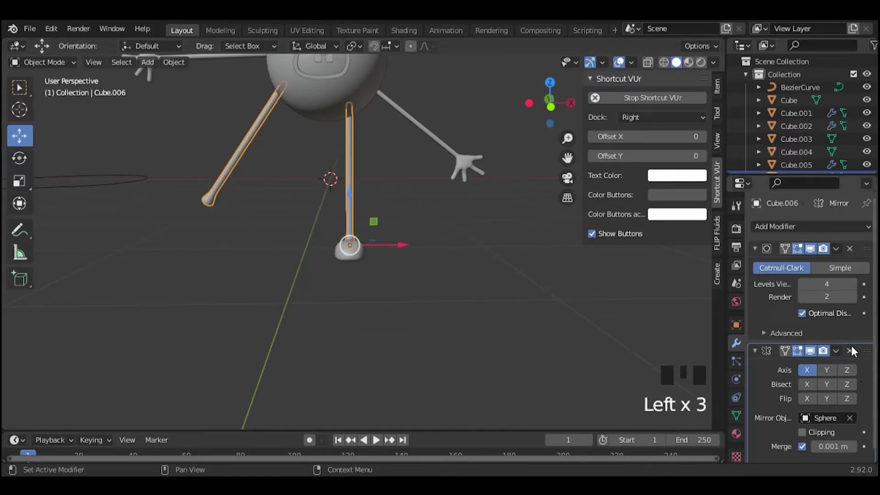
{"action": "left_click", "coordinate": [225, 218]}
Step: Mirror the leg and the shoe across the small centre cube as Mirror Object
{"action": "left_click", "coordinate": [163, 72]}
{"action": "left_click_drag", "start_coordinate": [155, 62], "coordinate": [501, 300]}
{"action": "left_click", "coordinate": [299, 175]}
{"action": "key", "text": "s"}
{"action": "left_click", "coordinate": [355, 205]}
{"action": "double_click", "coordinate": [855, 423]}
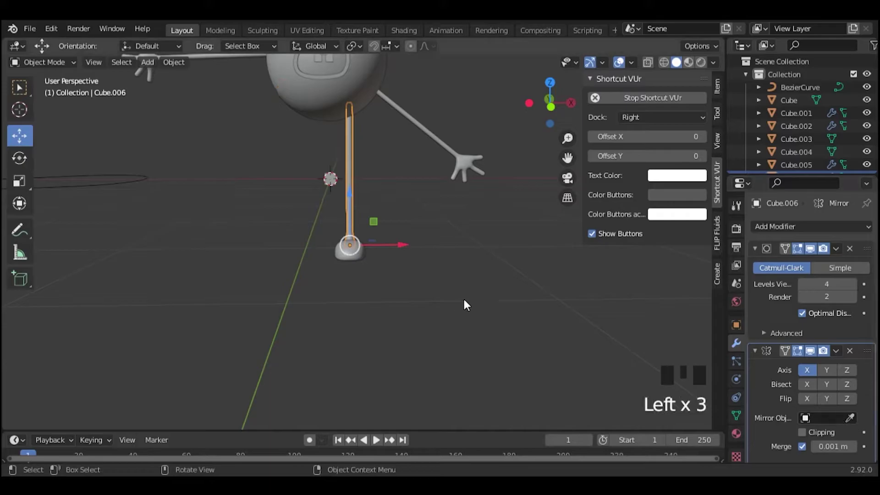
{"action": "left_click", "coordinate": [853, 419]}
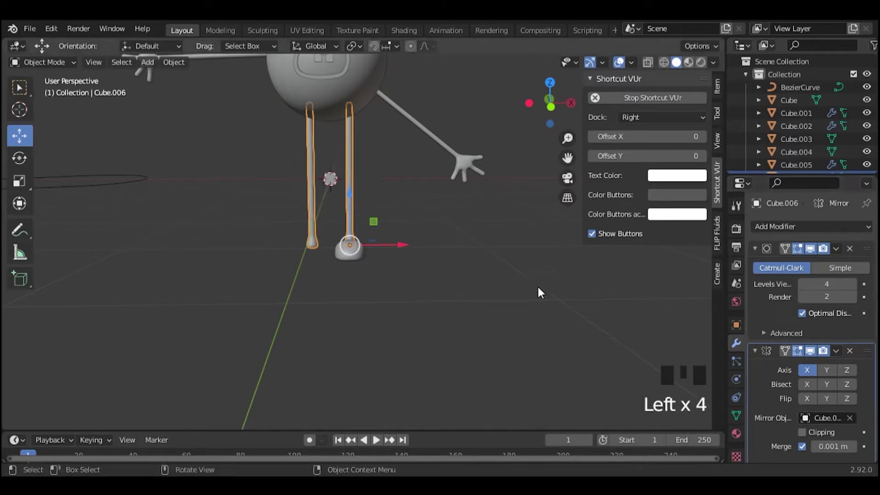
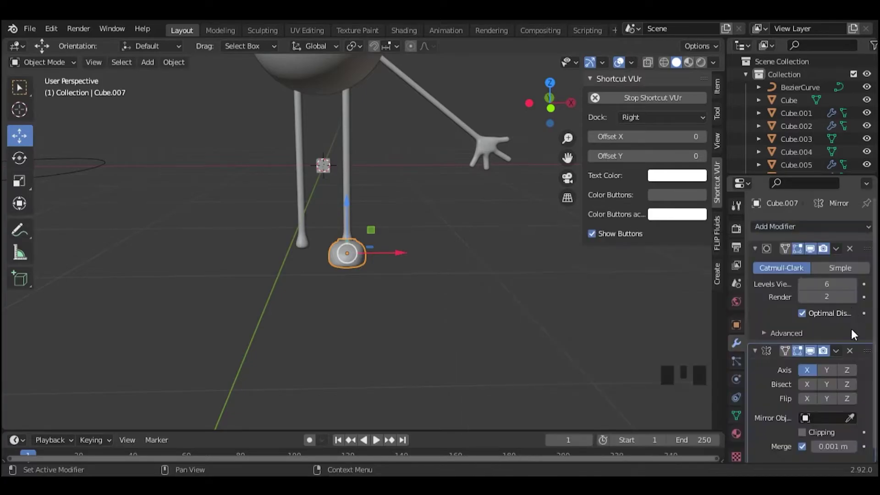
{"action": "left_click", "coordinate": [851, 419]}
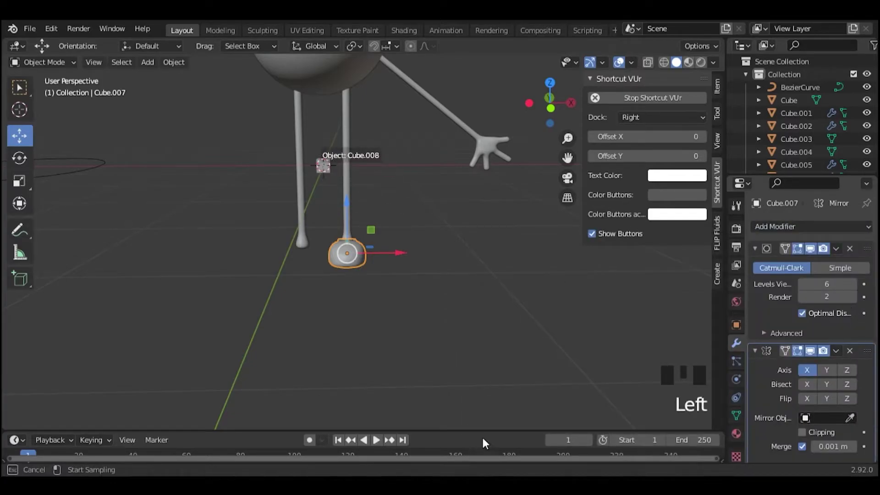
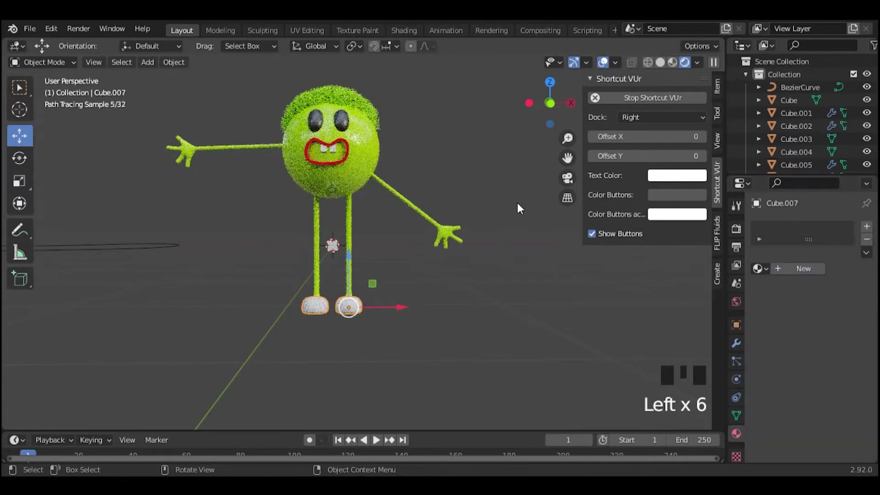
Step: Try Material.004 and green Material.003 on the shoes, then unlink them
{"action": "left_click", "coordinate": [541, 113]}
{"action": "scroll", "scroll_direction": "up", "scroll_amount": 3}
{"action": "left_click_drag", "start_coordinate": [778, 275], "coordinate": [760, 268]}
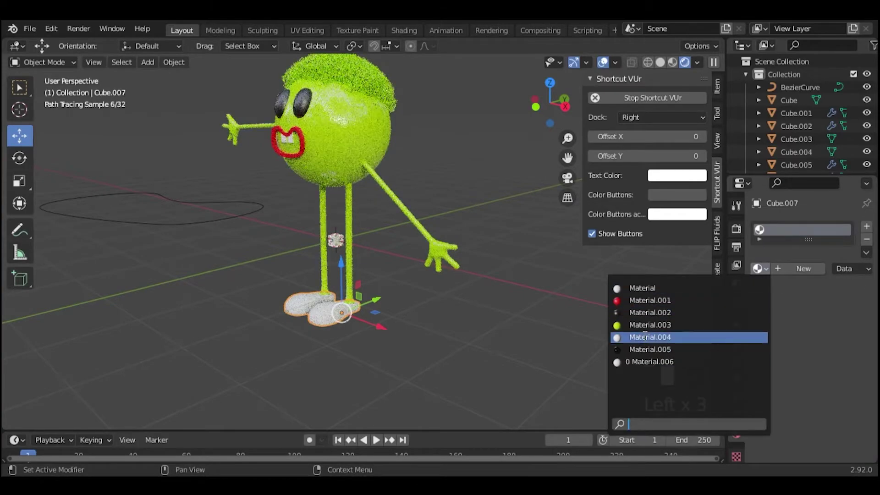
{"action": "left_click", "coordinate": [446, 322]}
{"action": "left_click", "coordinate": [334, 312]}
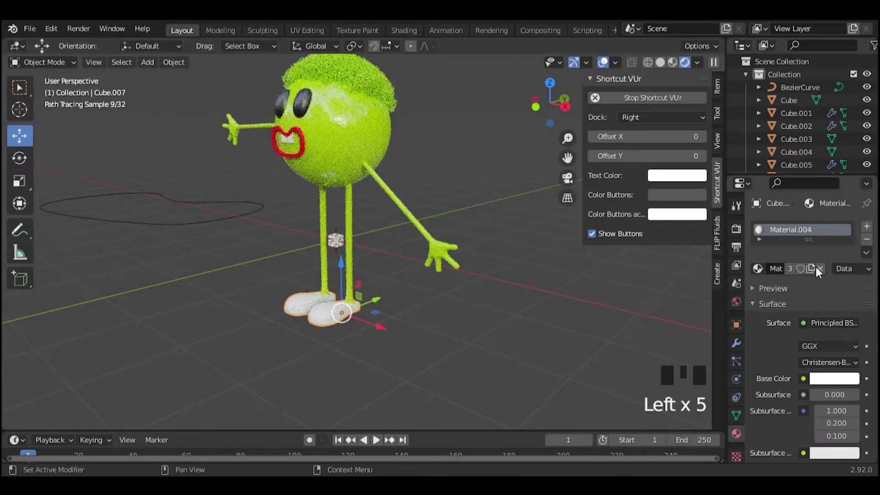
{"action": "left_click_drag", "start_coordinate": [823, 270], "coordinate": [771, 273]}
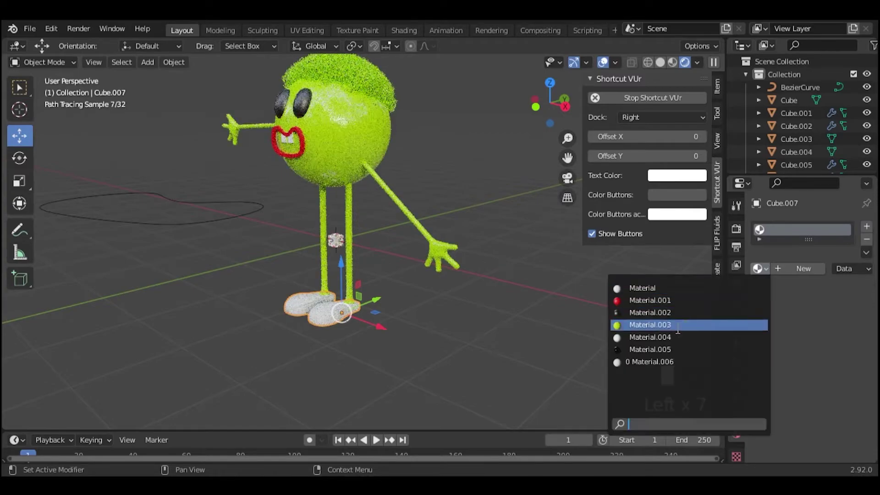
{"action": "left_click_drag", "start_coordinate": [709, 334], "coordinate": [491, 301]}
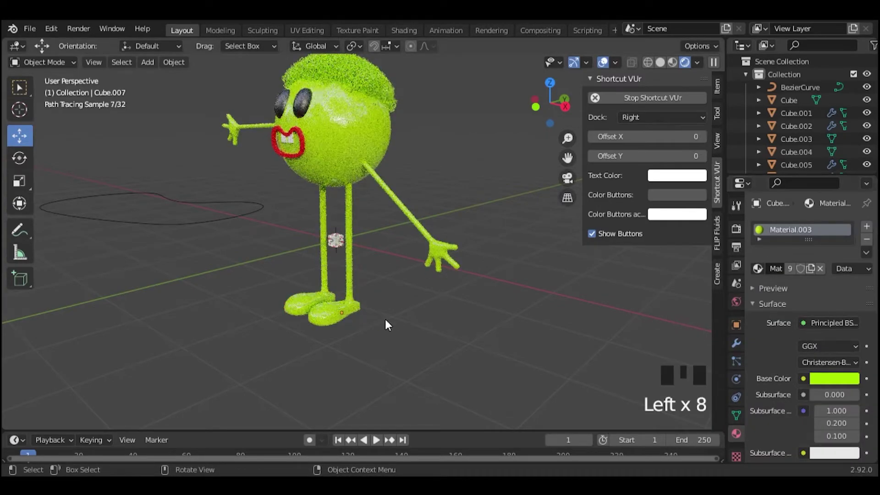
{"action": "left_click", "coordinate": [326, 316]}
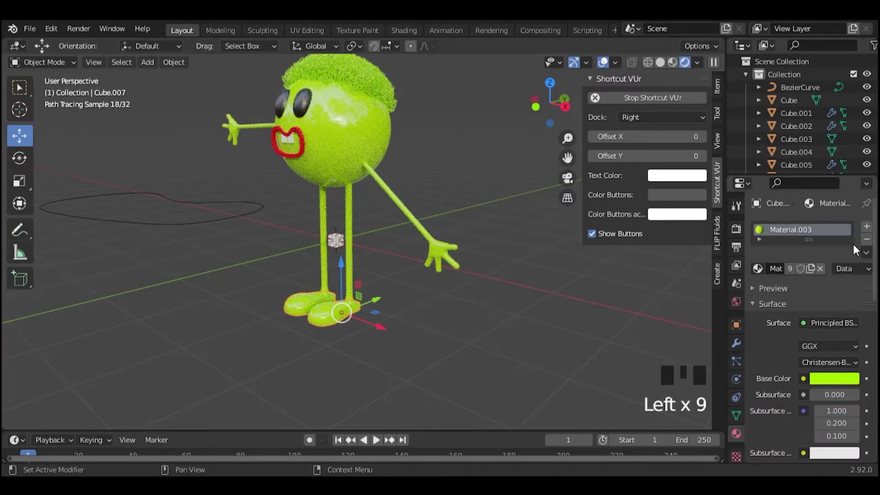
Step: Create a separate new material for the shoes and set its base colour to black
{"action": "left_click", "coordinate": [760, 272]}
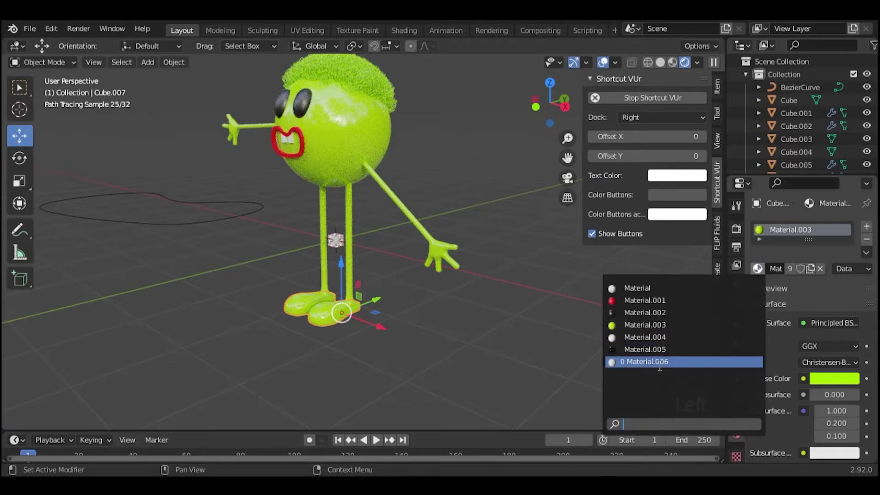
{"action": "left_click", "coordinate": [760, 373]}
{"action": "left_click", "coordinate": [835, 389]}
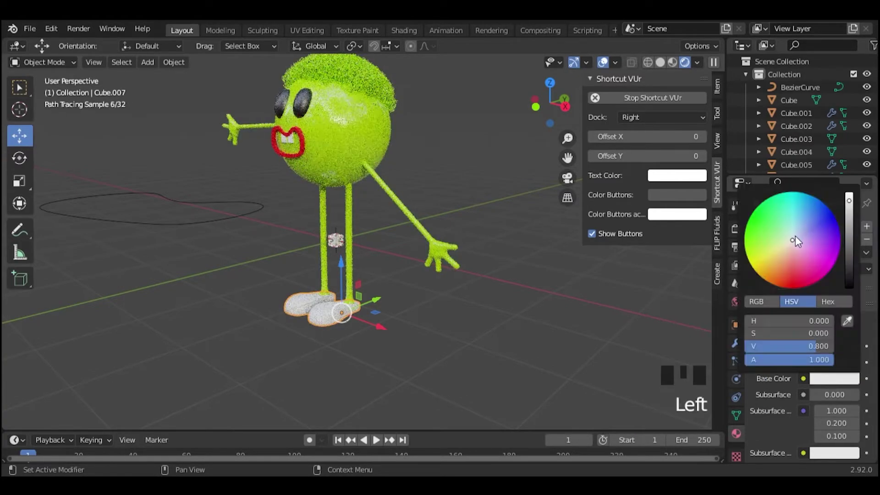
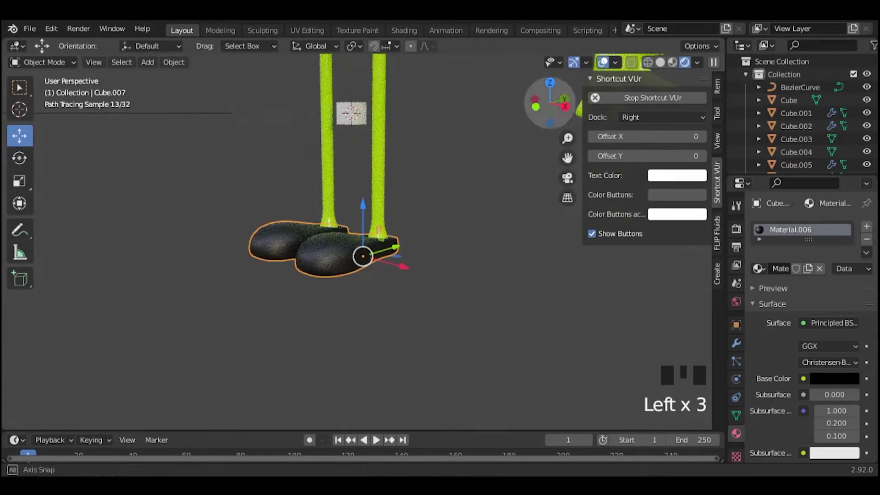
Step: Preview the black-shoed character, then select an arm and bring up its modifier stack
{"action": "left_click", "coordinate": [495, 149]}
{"action": "scroll", "scroll_direction": "down", "scroll_amount": 3}
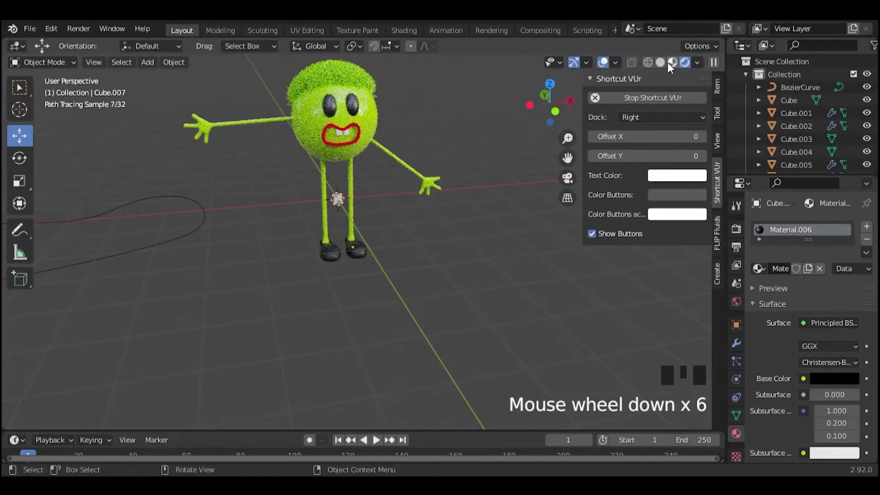
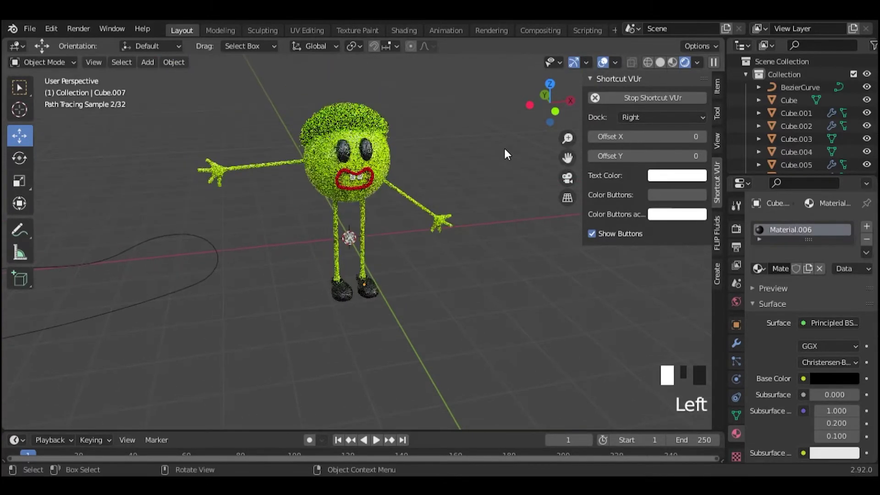
{"action": "scroll", "scroll_direction": "up", "scroll_amount": 3}
{"action": "scroll", "scroll_direction": "down", "scroll_amount": 3}
{"action": "left_click", "coordinate": [370, 171]}
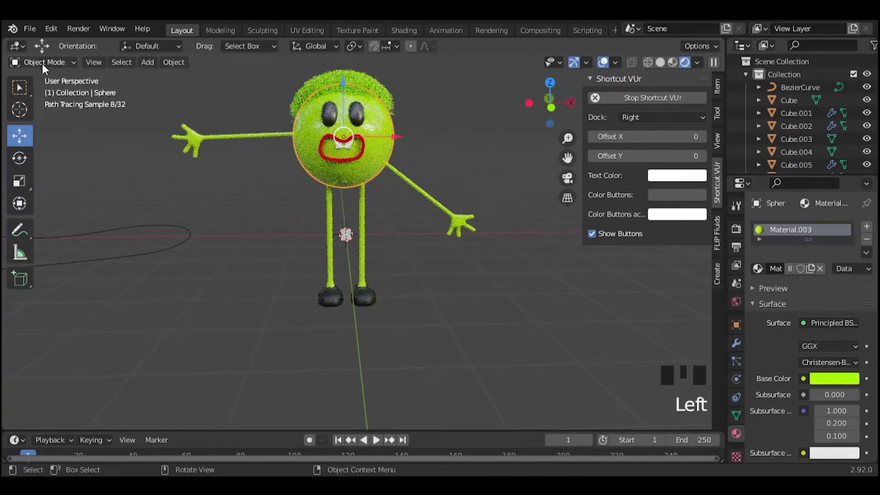
{"action": "left_click_drag", "start_coordinate": [47, 68], "coordinate": [206, 141]}
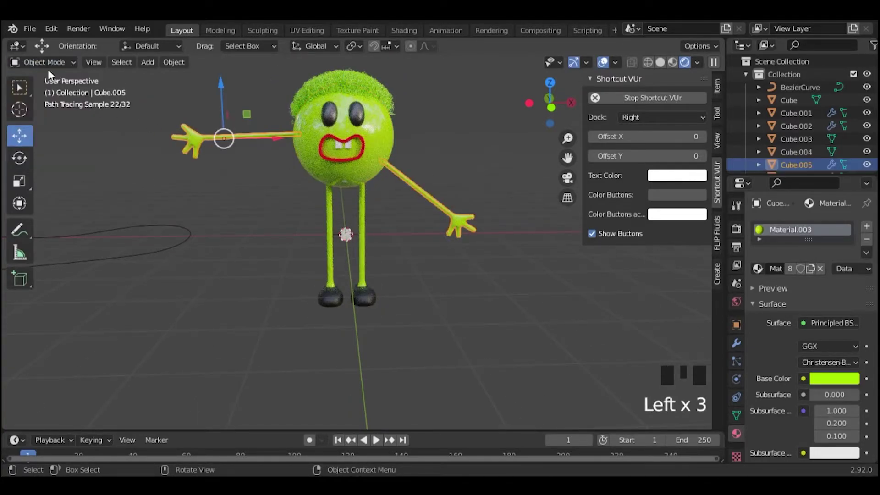
{"action": "left_click", "coordinate": [50, 65]}
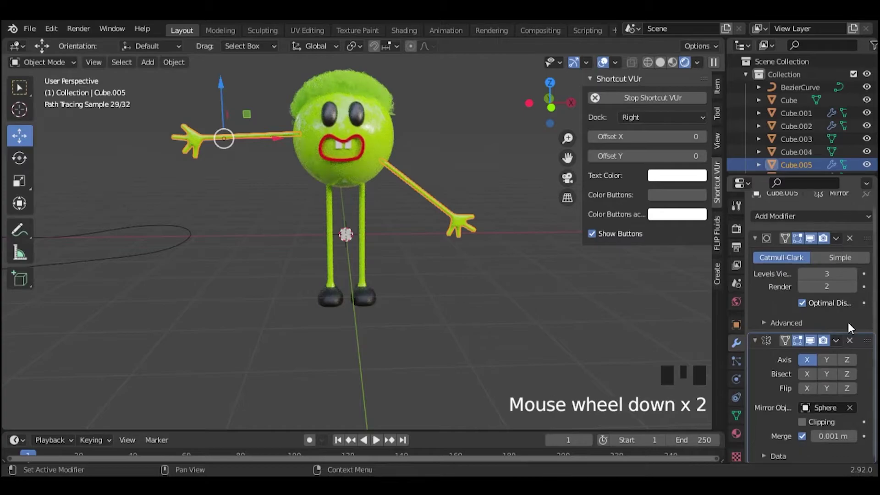
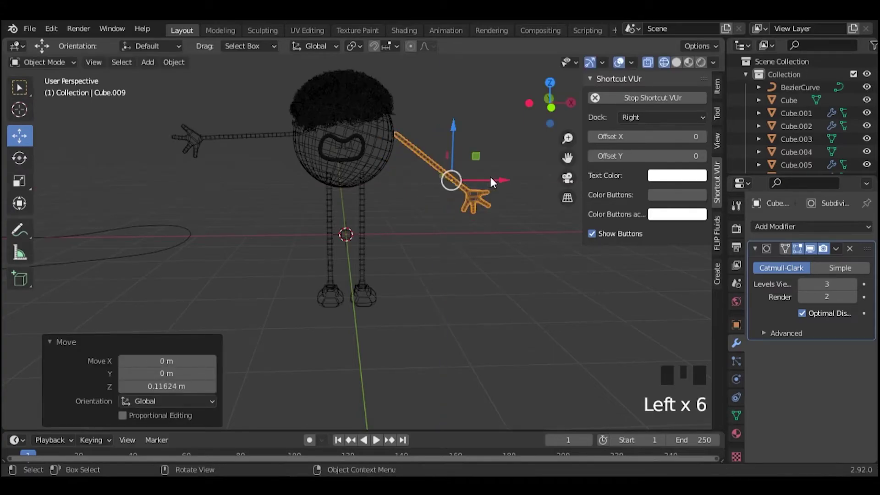
Step: Confirm the arm's raised position and select the shoes in the rendered preview
{"action": "left_click", "coordinate": [499, 181]}
{"action": "left_click", "coordinate": [453, 145]}
{"action": "left_click", "coordinate": [481, 99]}
{"action": "left_click", "coordinate": [703, 72]}
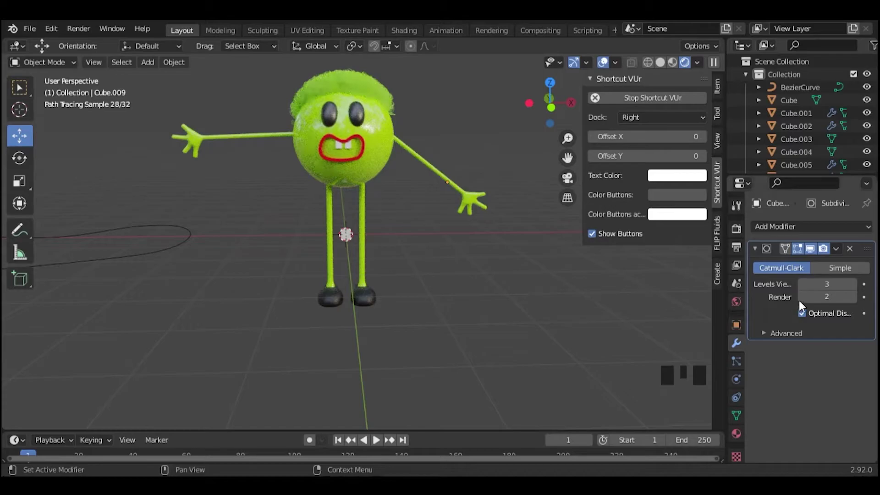
{"action": "left_click", "coordinate": [374, 297]}
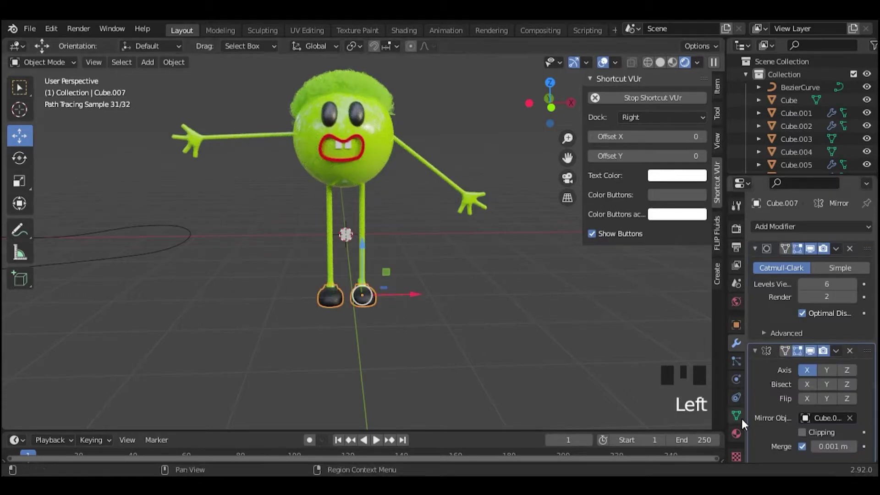
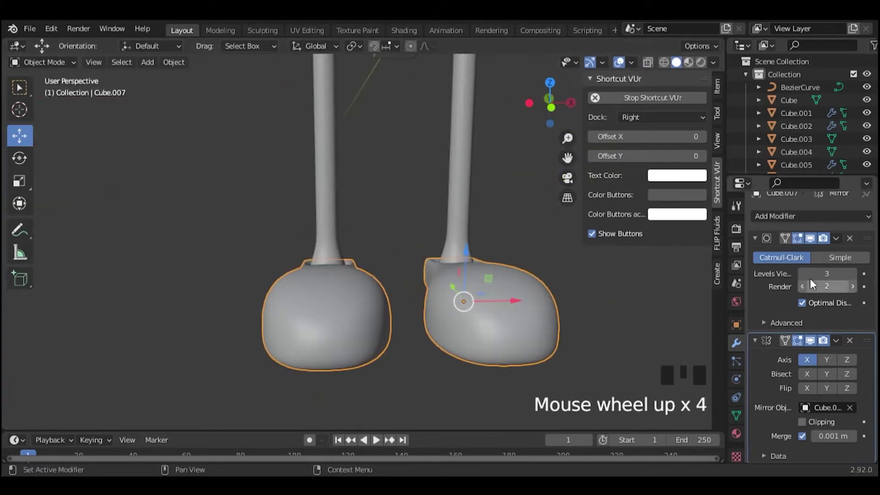
Step: Set the shoes' viewport subdivision level to 3, switch to solid shading and select the head
{"action": "left_click_drag", "start_coordinate": [803, 276], "coordinate": [533, 240]}
{"action": "scroll", "scroll_direction": "down", "scroll_amount": 3}
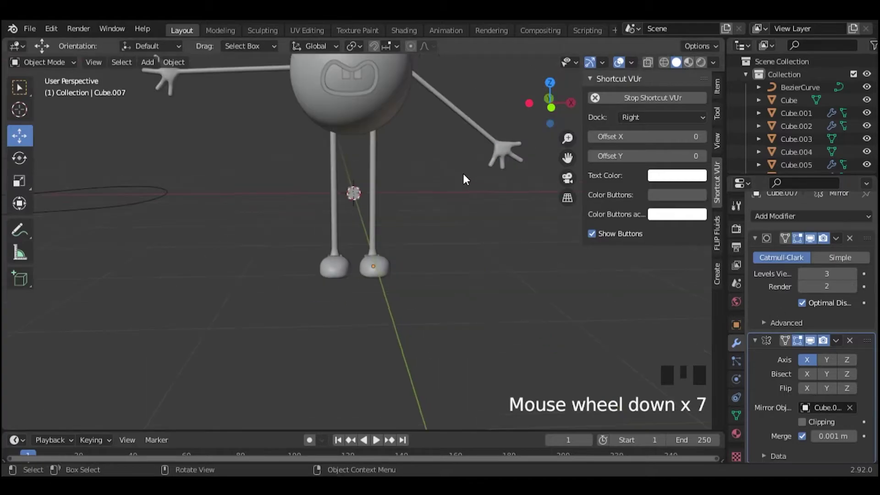
{"action": "left_click", "coordinate": [381, 151]}
{"action": "left_click", "coordinate": [535, 306]}
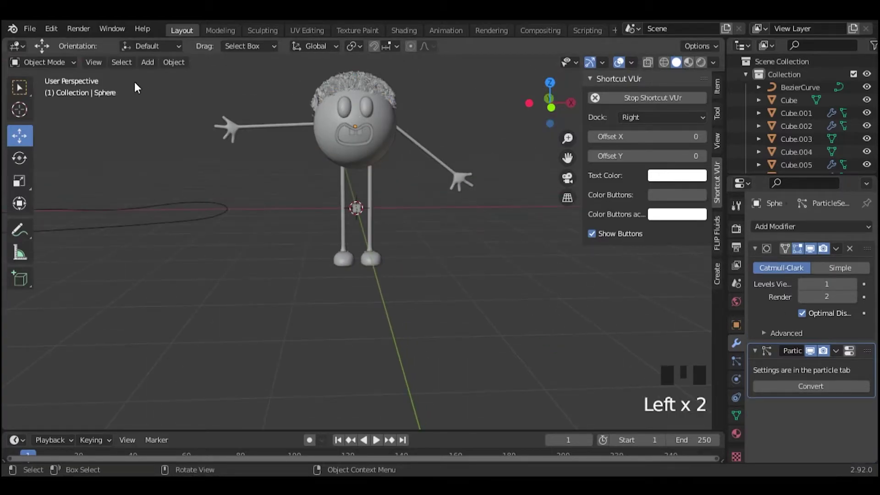
Step: Inspect the eye and red mouth in the rendered preview, then clear the selection
{"action": "left_click", "coordinate": [704, 67]}
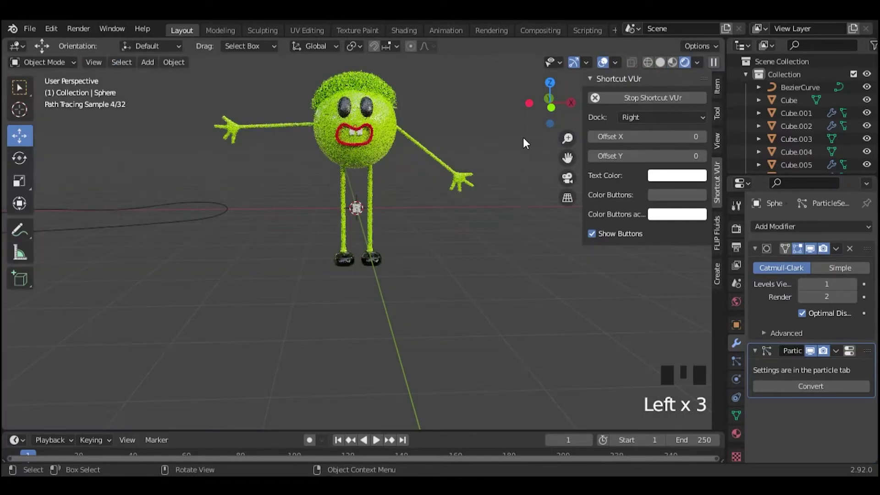
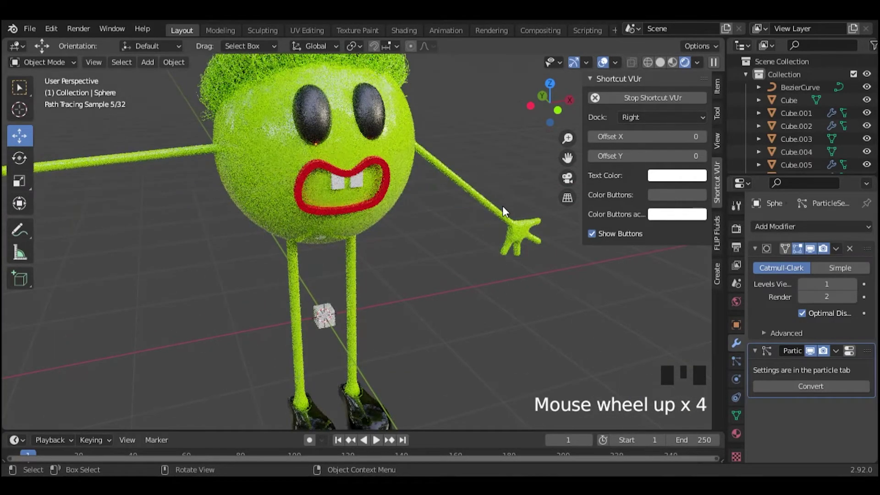
{"action": "scroll", "scroll_direction": "down", "scroll_amount": 3}
{"action": "left_click", "coordinate": [382, 143]}
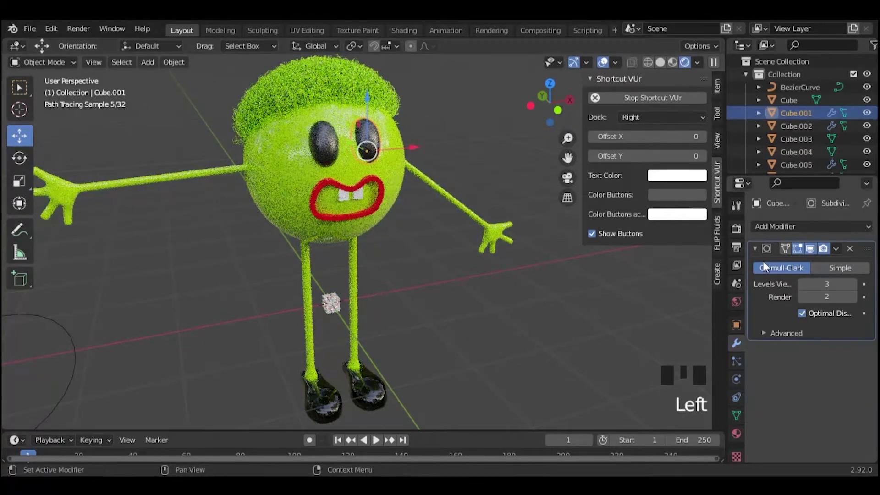
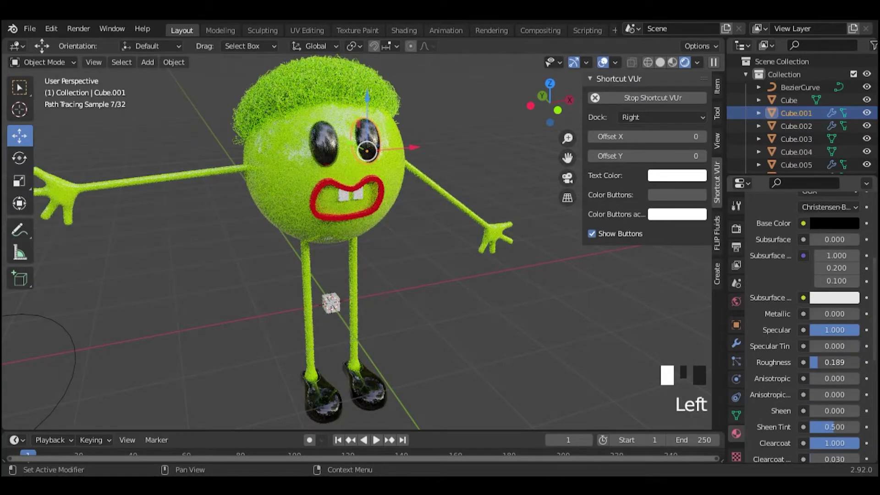
{"action": "left_click", "coordinate": [557, 98]}
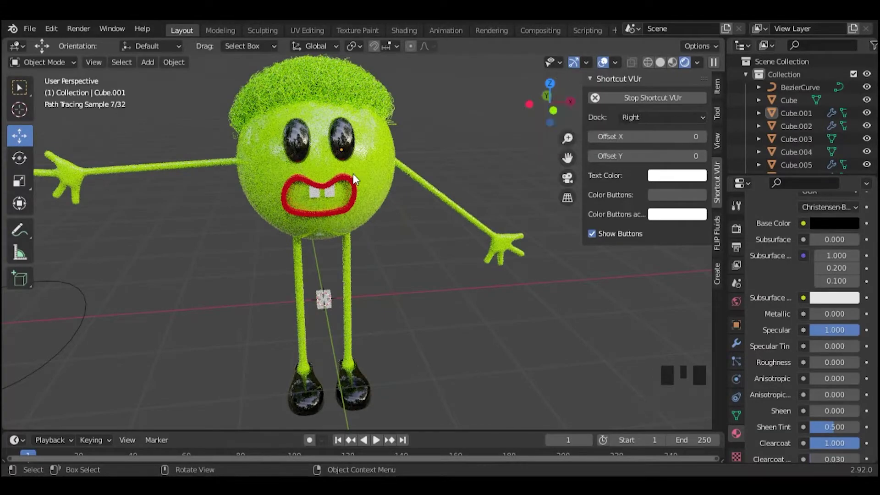
{"action": "left_click", "coordinate": [352, 184]}
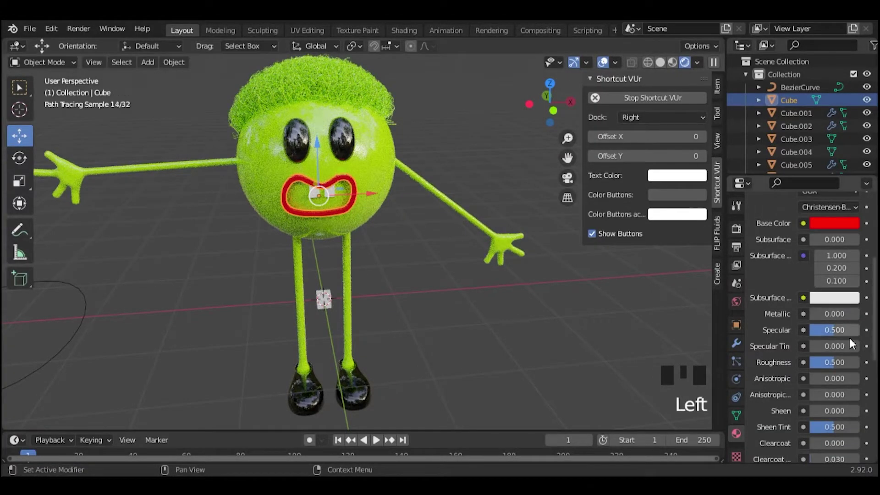
{"action": "left_click", "coordinate": [501, 382]}
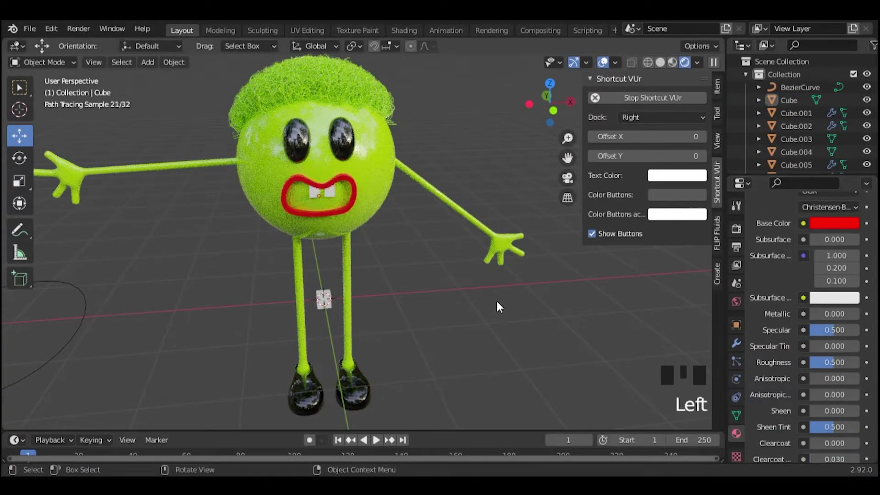
Step: Select the green character's shoes and bring up the Mirror modifier's apply options
{"action": "scroll", "scroll_direction": "down", "scroll_amount": 3}
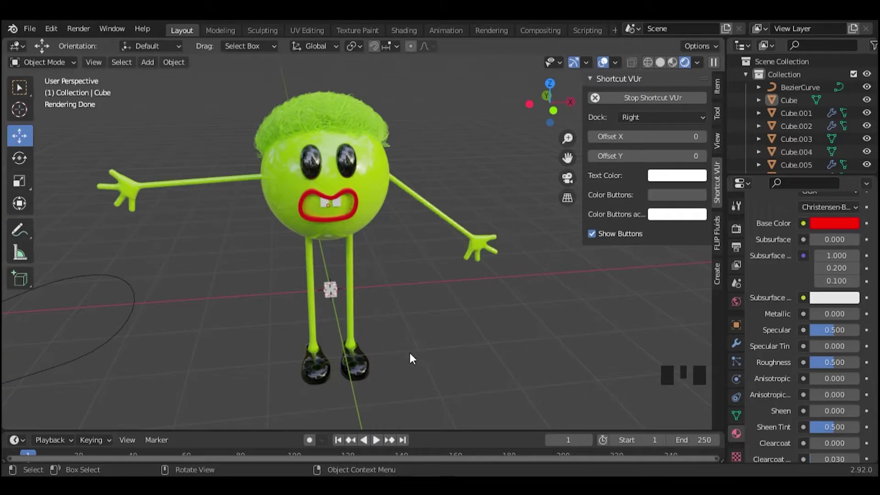
{"action": "left_click", "coordinate": [363, 368]}
{"action": "left_click", "coordinate": [740, 351]}
Step: Apply the Subdivision and Mirror modifiers on the green character's legs and arms
{"action": "scroll", "scroll_direction": "down", "scroll_amount": 3}
{"action": "left_click_drag", "start_coordinate": [841, 342], "coordinate": [353, 307]}
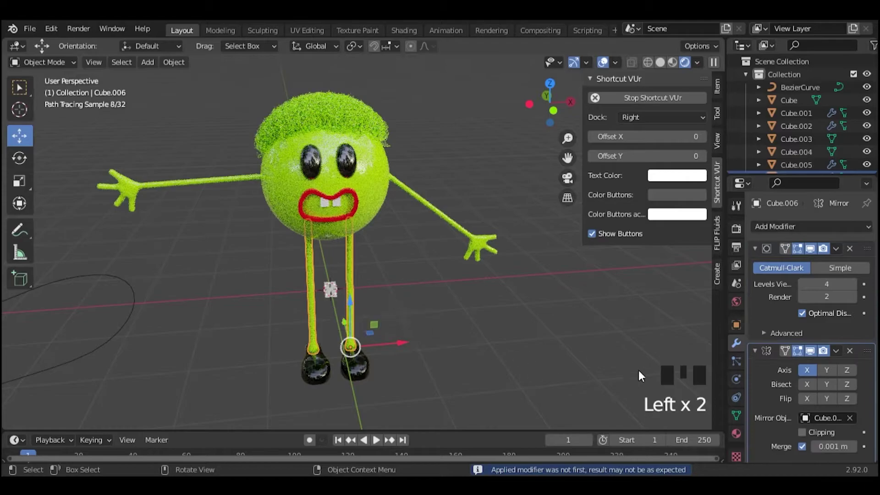
{"action": "left_click_drag", "start_coordinate": [845, 353], "coordinate": [500, 313]}
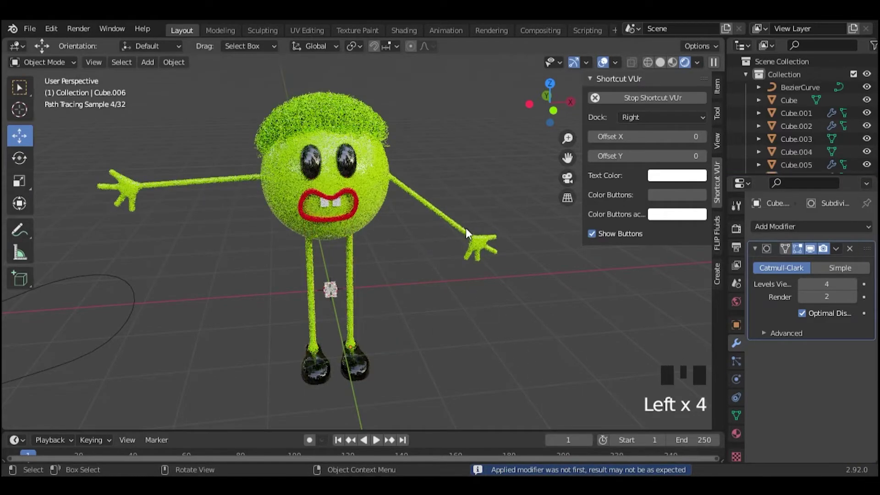
{"action": "left_click", "coordinate": [470, 236]}
{"action": "left_click", "coordinate": [244, 185]}
{"action": "left_click", "coordinate": [416, 288]}
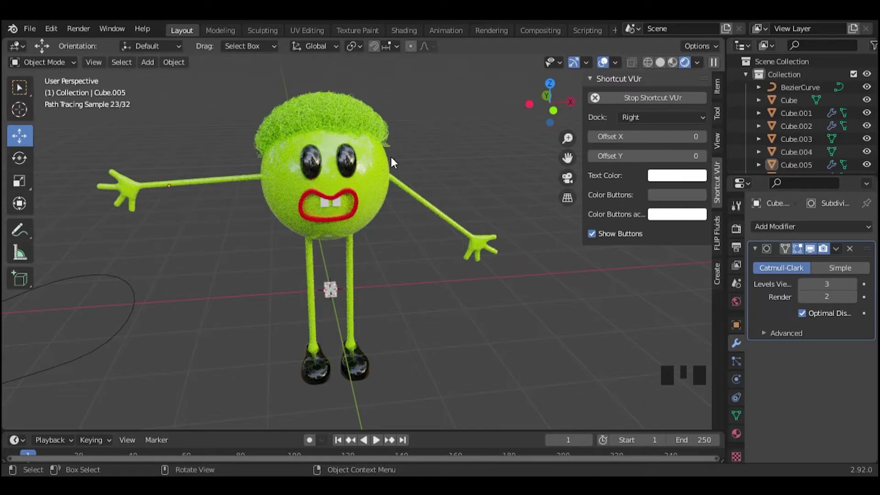
Step: Check the green head's hair particle settings and delete one extra object from the scene
{"action": "left_click", "coordinate": [343, 120]}
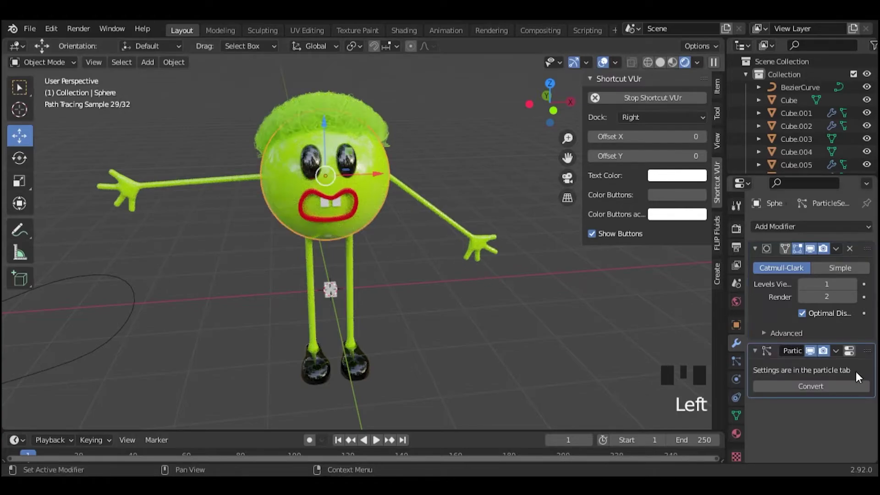
{"action": "left_click", "coordinate": [741, 363]}
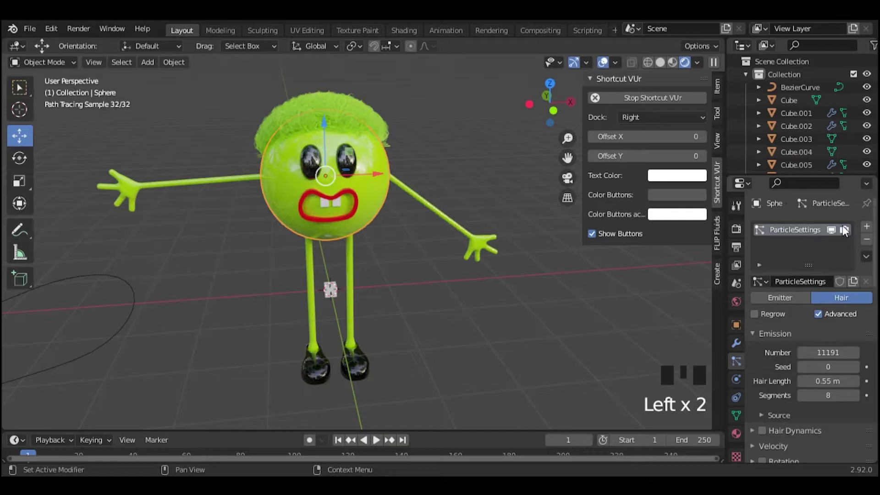
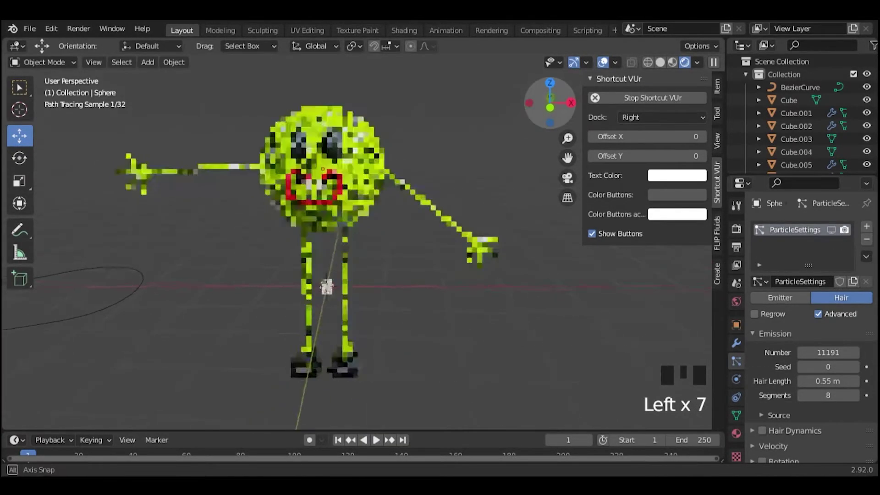
{"action": "left_click", "coordinate": [570, 176]}
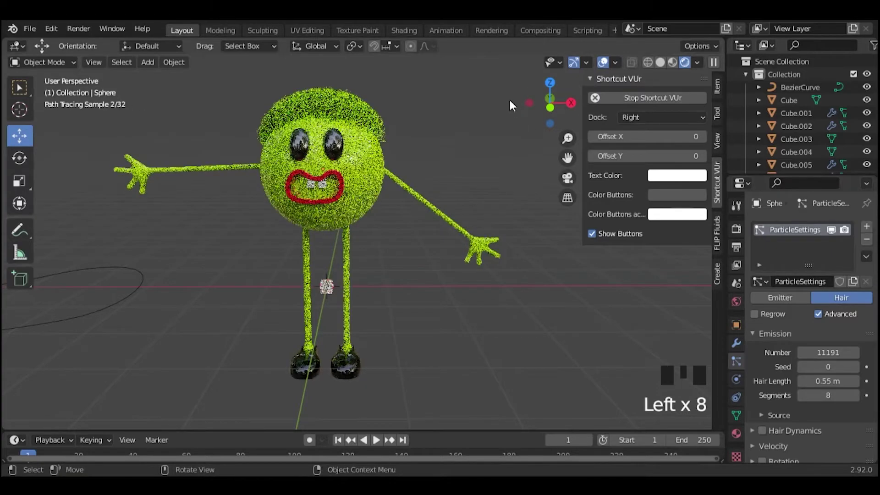
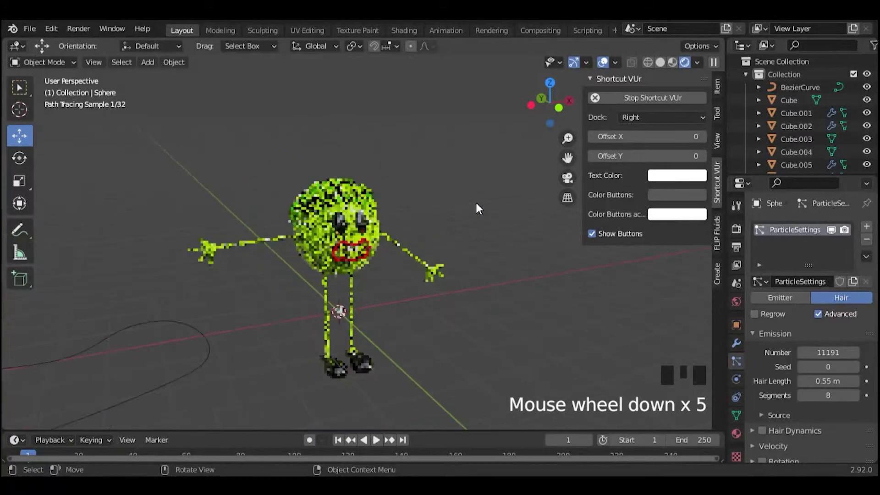
{"action": "left_click", "coordinate": [370, 367]}
{"action": "left_click", "coordinate": [360, 297]}
{"action": "left_click", "coordinate": [414, 255]}
{"action": "left_click", "coordinate": [441, 126]}
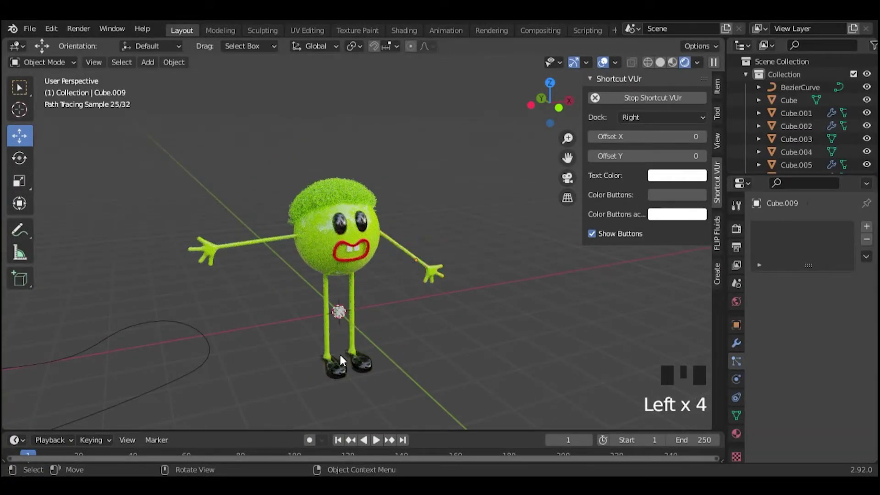
Step: Box-select every part of the green character together
{"action": "left_click", "coordinate": [350, 311]}
{"action": "left_click_drag", "start_coordinate": [349, 312], "coordinate": [460, 140]}
{"action": "left_click", "coordinate": [460, 139]}
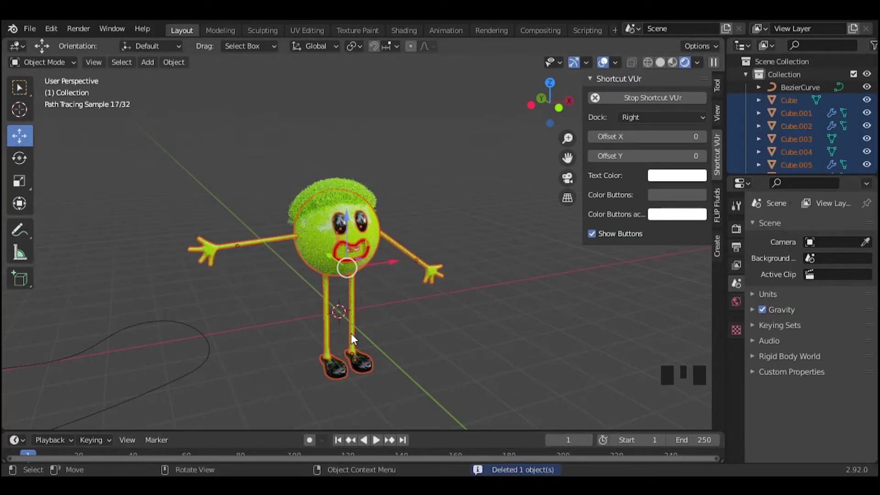
Step: Duplicate the whole character with Shift+D, move the copy along X and select its head's material
{"action": "key", "text": "shift+d"}
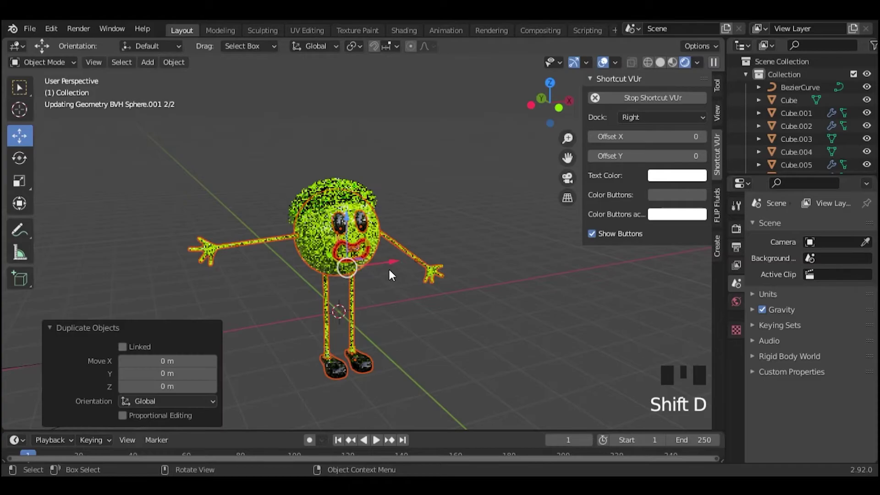
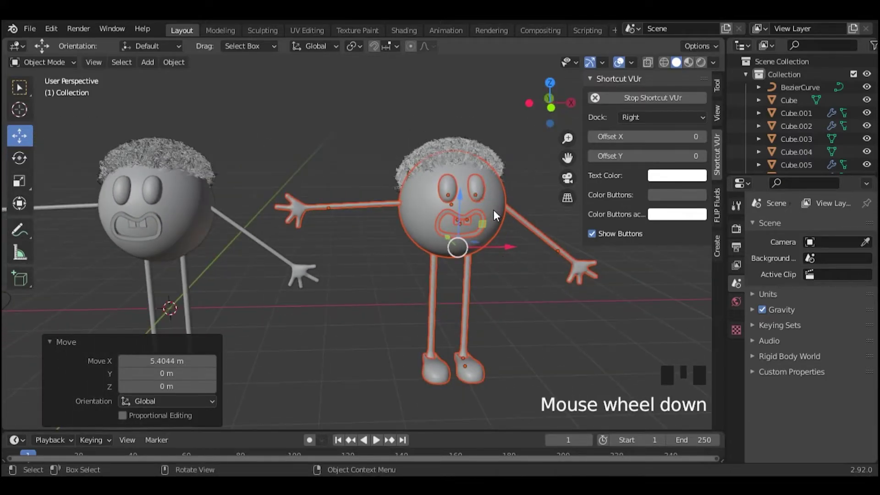
{"action": "left_click", "coordinate": [499, 213]}
{"action": "left_click", "coordinate": [738, 445]}
{"action": "left_click", "coordinate": [845, 385]}
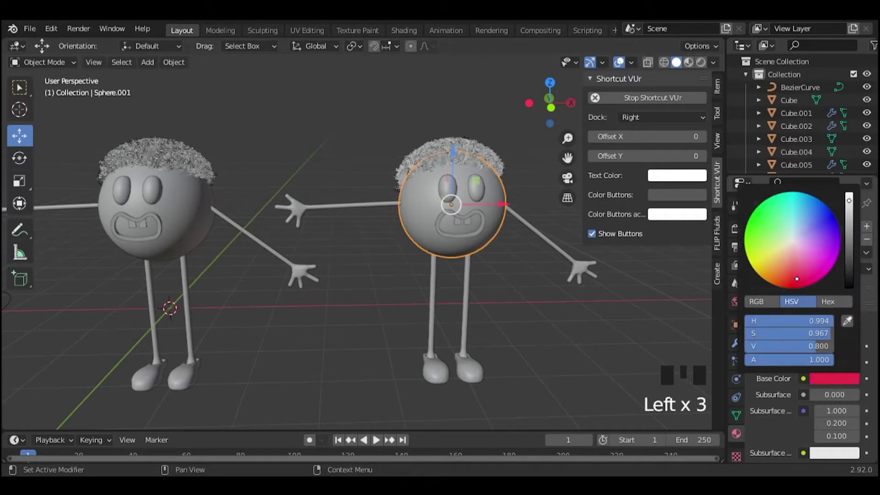
Step: Make the copy's head material single-user (Material.007) and set its base colour to pink via hex
{"action": "left_click", "coordinate": [469, 107]}
{"action": "left_click", "coordinate": [700, 73]}
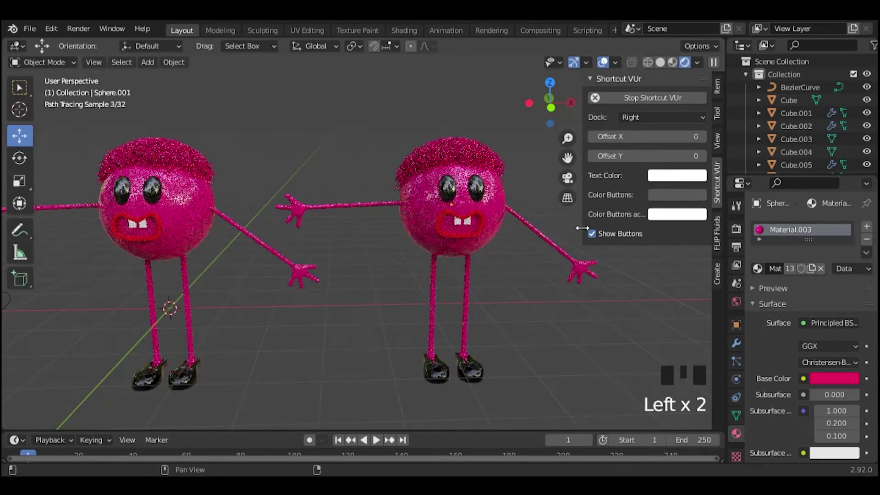
{"action": "key", "text": "ctrl+z"}
{"action": "left_click", "coordinate": [846, 385]}
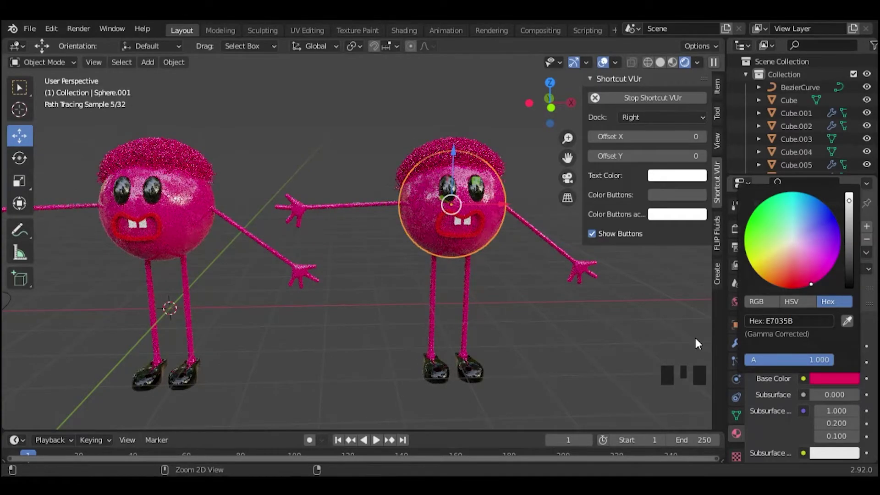
{"action": "left_click", "coordinate": [650, 102]}
{"action": "key", "text": "ctrl+z"}
{"action": "key", "text": "ctrl+z"}
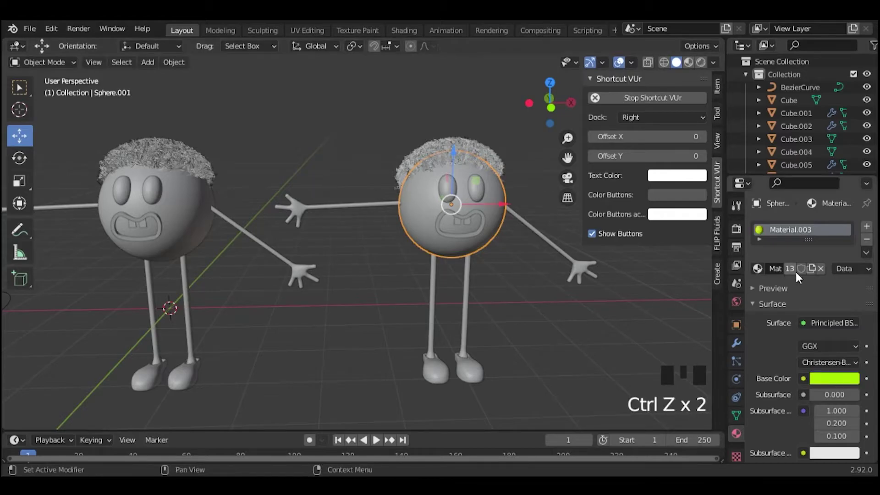
{"action": "left_click_drag", "start_coordinate": [795, 273], "coordinate": [845, 381]}
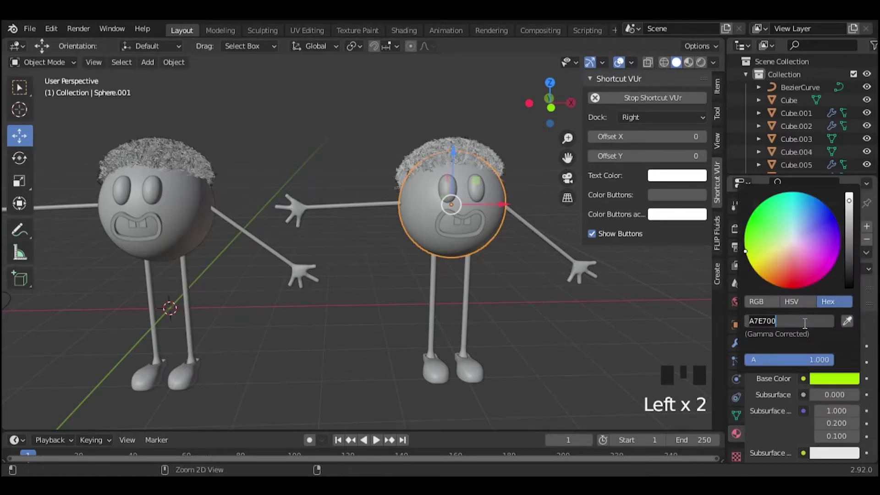
{"action": "left_click", "coordinate": [704, 64]}
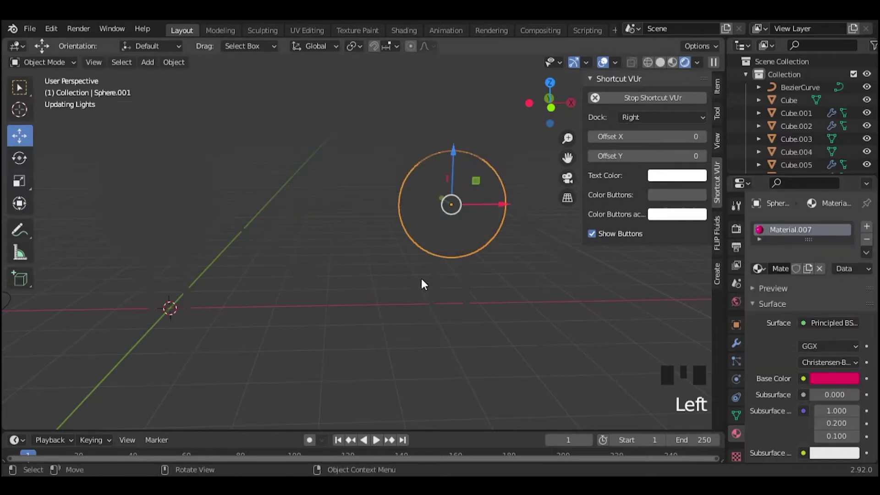
Step: Assign the pink Material.007 to the copy's legs and open the material list for its arms
{"action": "left_click", "coordinate": [388, 218]}
{"action": "left_click", "coordinate": [757, 271]}
{"action": "left_click", "coordinate": [444, 295]}
{"action": "left_click", "coordinate": [754, 276]}
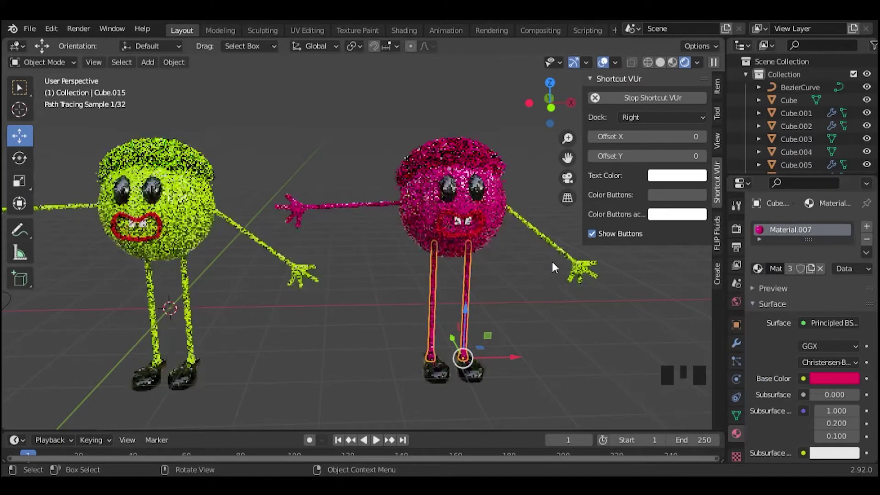
{"action": "left_click", "coordinate": [561, 244]}
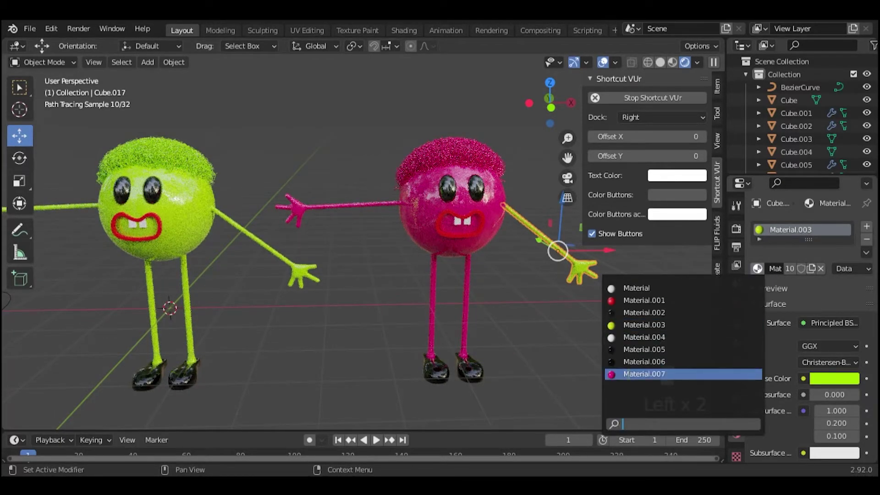
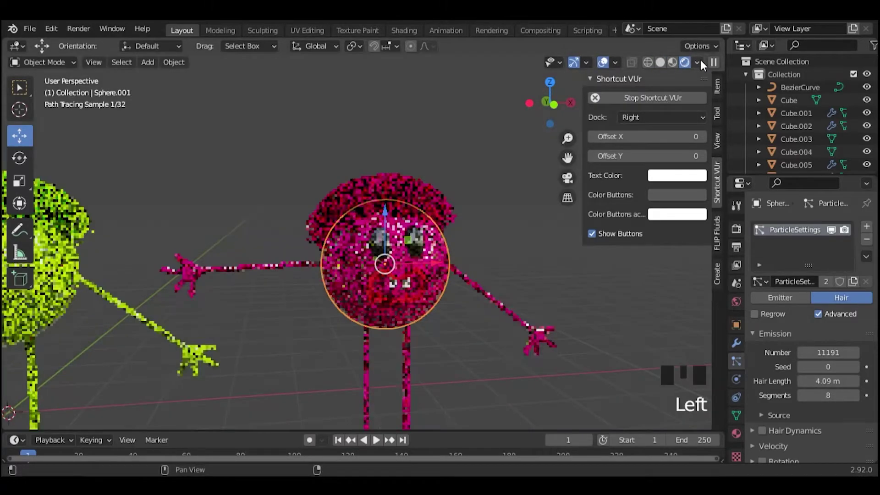
Step: In solid shading, try lengthening the copy's head hair in the particle settings
{"action": "left_click", "coordinate": [667, 65]}
{"action": "scroll", "scroll_direction": "down", "scroll_amount": 3}
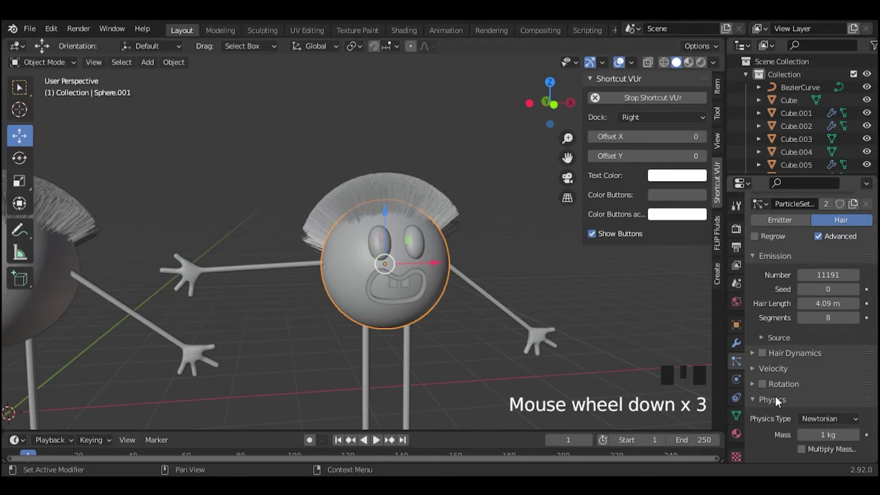
{"action": "left_click_drag", "start_coordinate": [778, 405], "coordinate": [810, 400]}
{"action": "scroll", "scroll_direction": "down", "scroll_amount": 3}
{"action": "left_click_drag", "start_coordinate": [771, 353], "coordinate": [818, 414]}
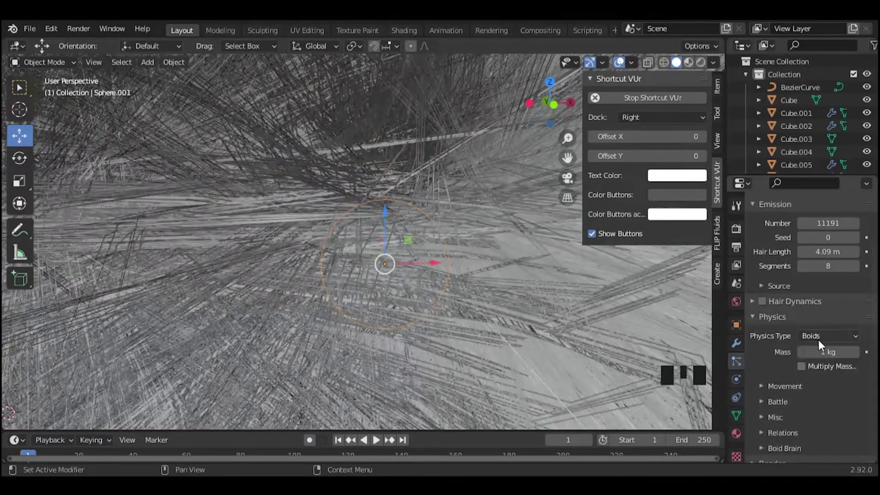
{"action": "left_click_drag", "start_coordinate": [823, 339], "coordinate": [808, 403]}
{"action": "scroll", "scroll_direction": "down", "scroll_amount": 3}
{"action": "left_click", "coordinate": [424, 223]}
{"action": "scroll", "scroll_direction": "up", "scroll_amount": 3}
Step: Undo the hair-length changes to restore the copy's short hair
{"action": "key", "text": "ctrl+z"}
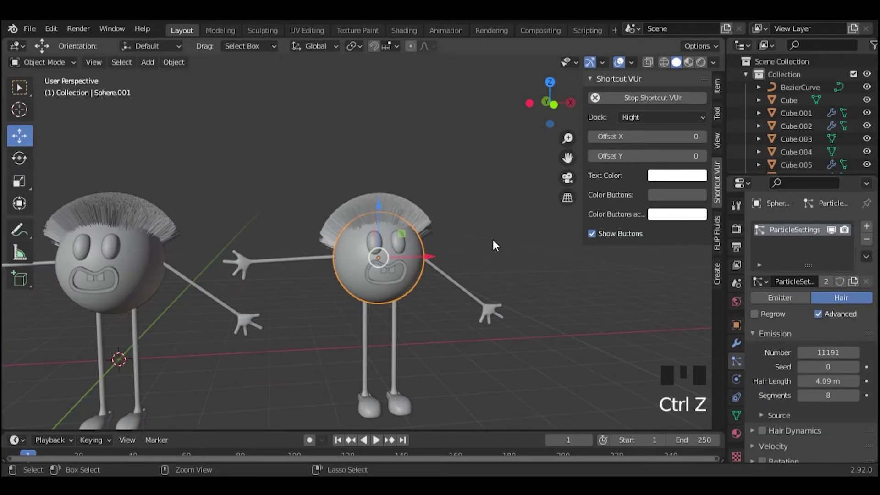
{"action": "key", "text": "ctrl+z"}
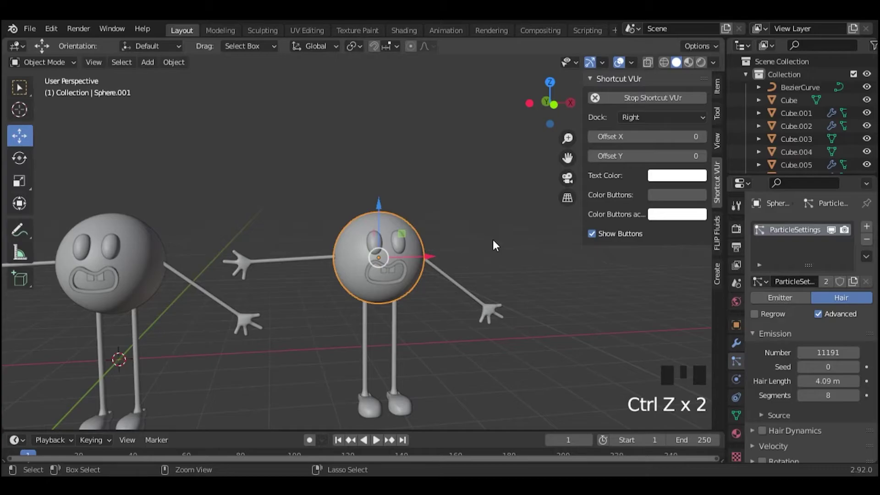
{"action": "key", "text": "ctrl+z"}
{"action": "key", "text": "ctrl+z"}
{"action": "key", "text": "ctrl+z"}
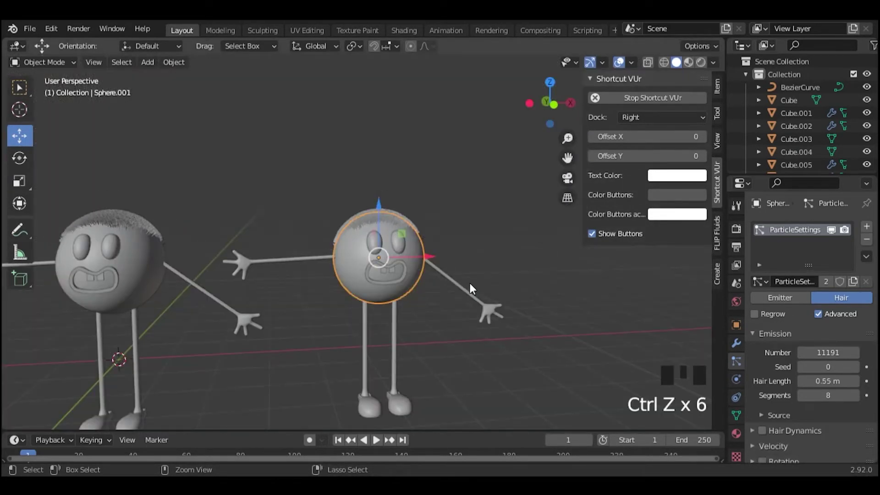
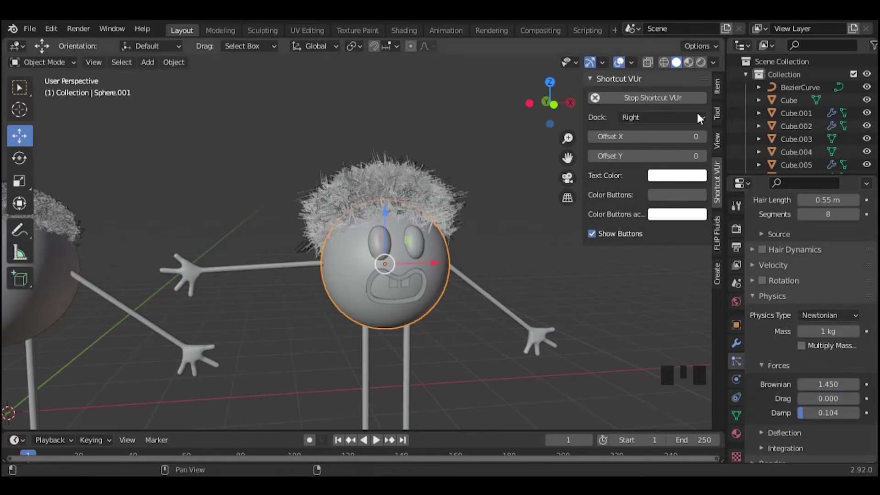
Step: Switch to the rendered preview and zoom out to see the green and pink characters together
{"action": "left_click", "coordinate": [704, 69]}
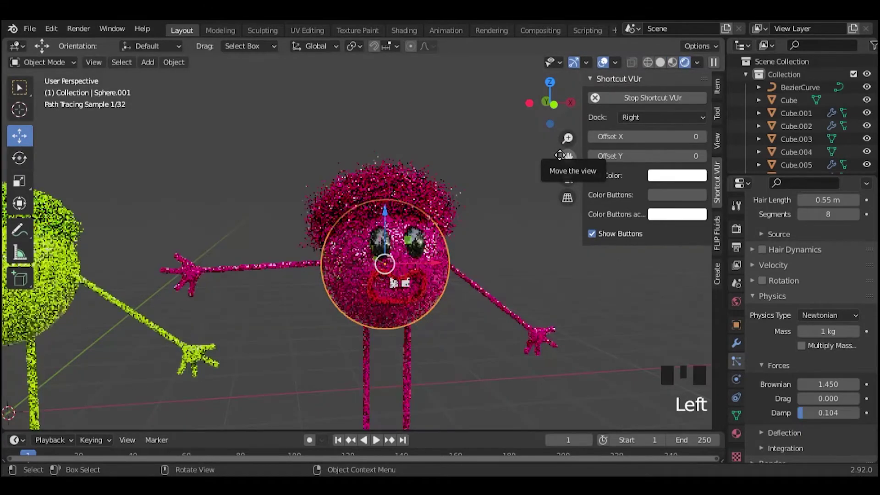
{"action": "scroll", "scroll_direction": "down", "scroll_amount": 3}
{"action": "left_click", "coordinate": [526, 191]}
{"action": "scroll", "scroll_direction": "down", "scroll_amount": 3}
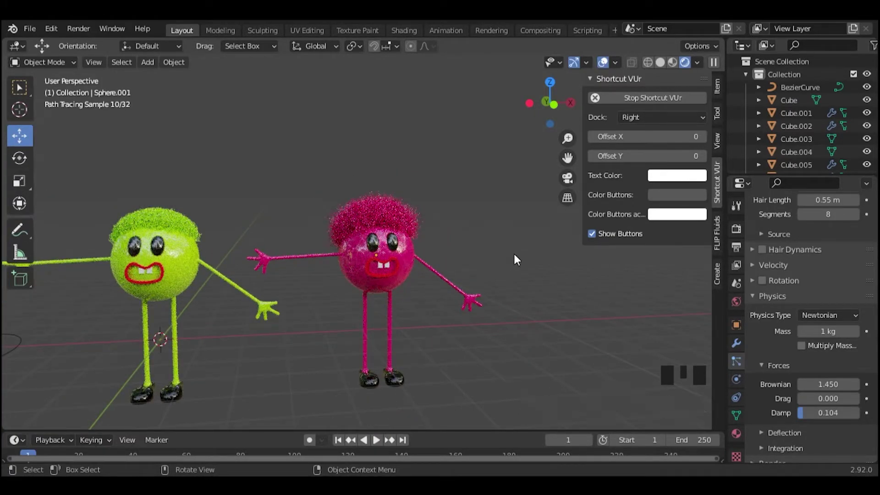
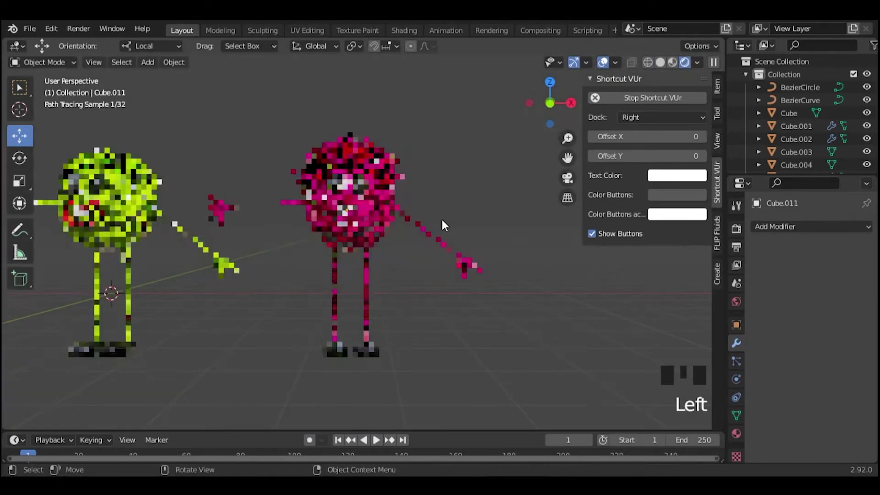
Step: Give the pink character's mouth ring the red Material.001
{"action": "left_click", "coordinate": [358, 224]}
{"action": "left_click", "coordinate": [740, 441]}
{"action": "left_click_drag", "start_coordinate": [775, 270], "coordinate": [763, 275]}
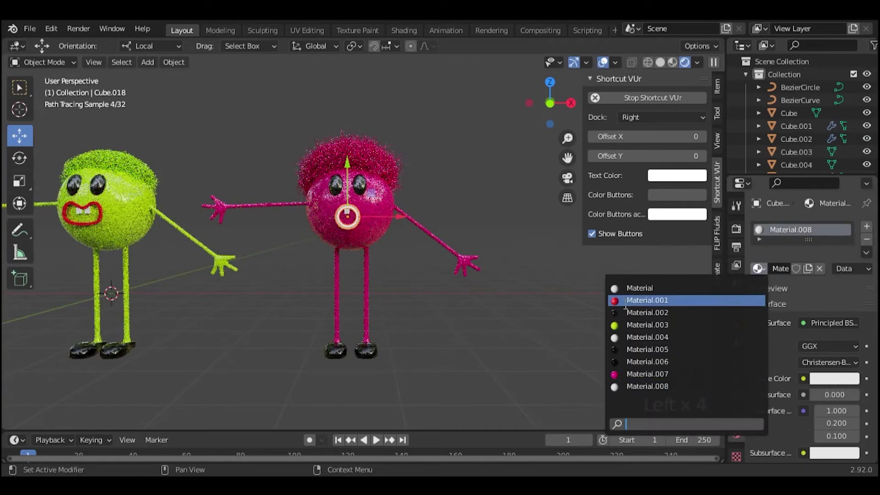
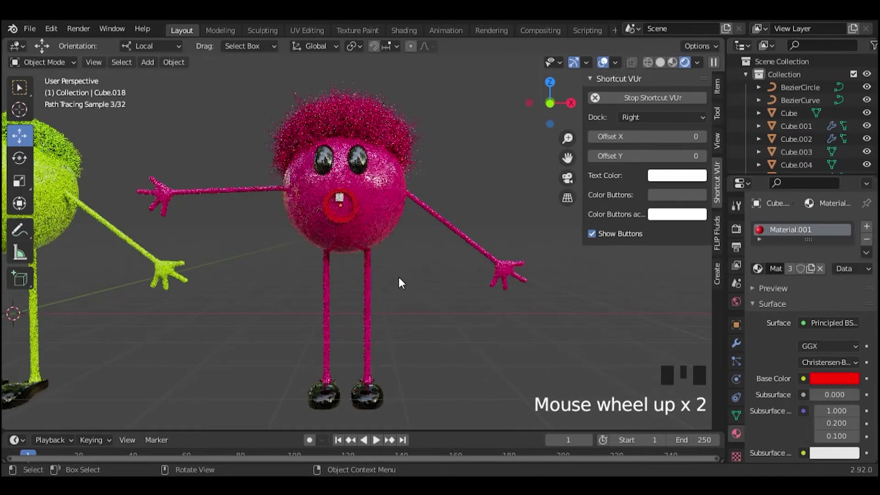
Step: Select the tooth inside the mouth and rotate it to a new tilt in solid view
{"action": "left_click", "coordinate": [343, 205]}
{"action": "left_click", "coordinate": [339, 165]}
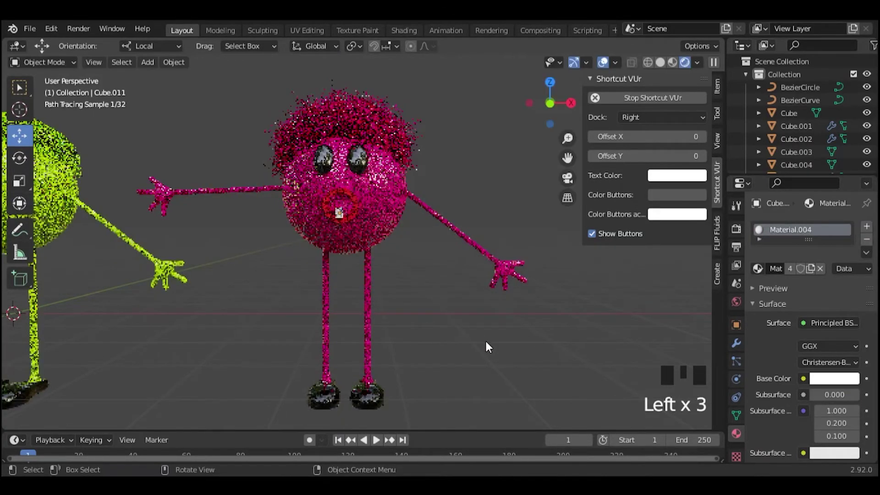
{"action": "left_click", "coordinate": [295, 263]}
{"action": "scroll", "scroll_direction": "up", "scroll_amount": 3}
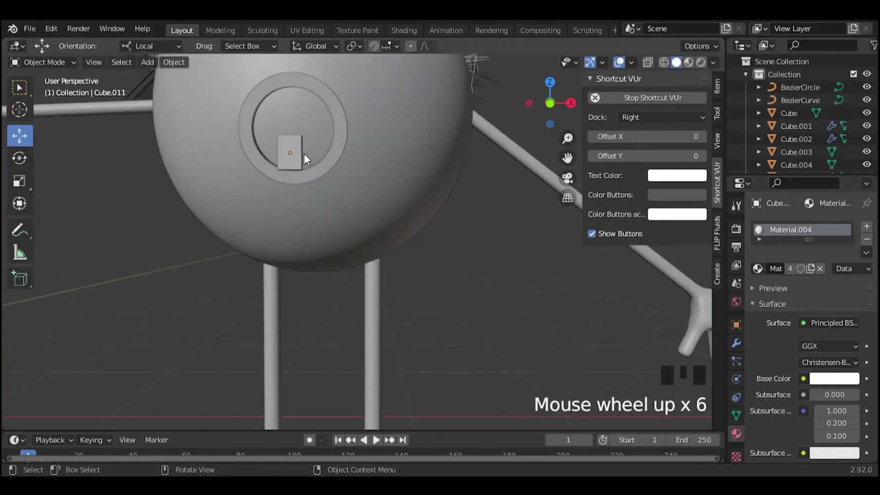
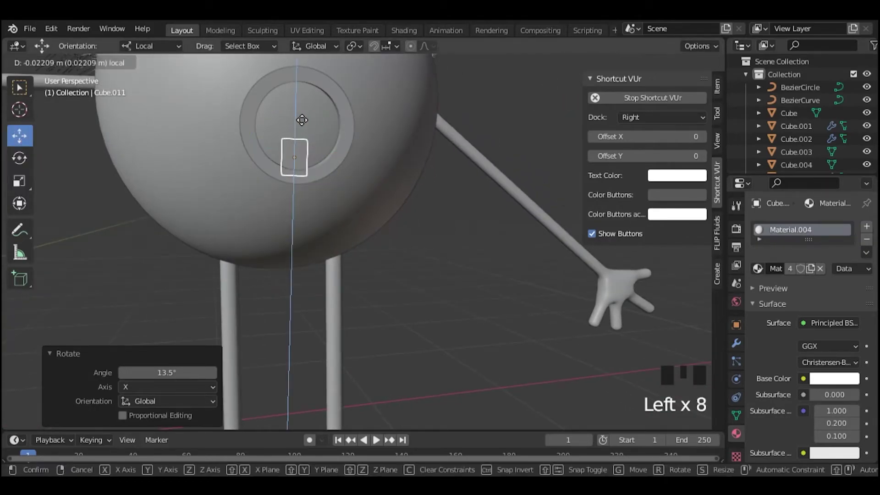
{"action": "left_click", "coordinate": [453, 283]}
{"action": "scroll", "scroll_direction": "down", "scroll_amount": 3}
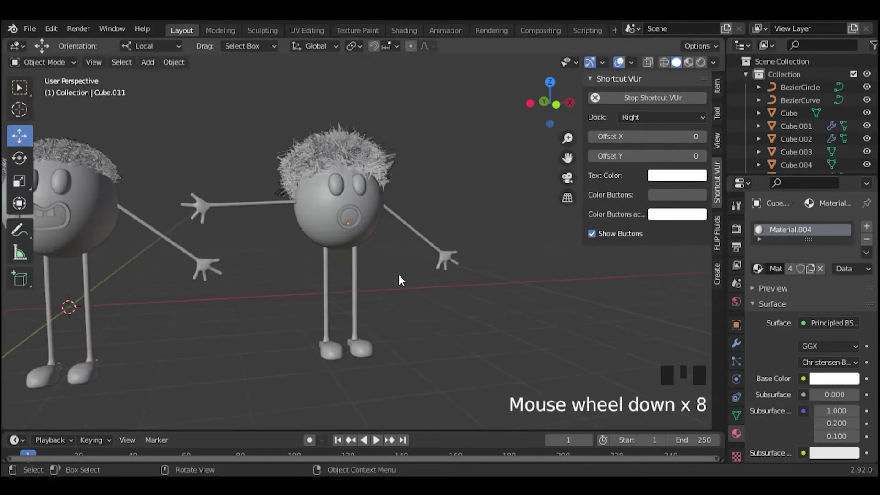
{"action": "left_click", "coordinate": [361, 213]}
{"action": "scroll", "scroll_direction": "up", "scroll_amount": 3}
Step: Face the pink character head-on in the rendered preview and raise the tooth to the top of the mouth
{"action": "left_click_drag", "start_coordinate": [20, 164], "coordinate": [378, 165]}
{"action": "left_click", "coordinate": [425, 274]}
{"action": "scroll", "scroll_direction": "down", "scroll_amount": 3}
{"action": "left_click", "coordinate": [563, 109]}
{"action": "left_click", "coordinate": [700, 68]}
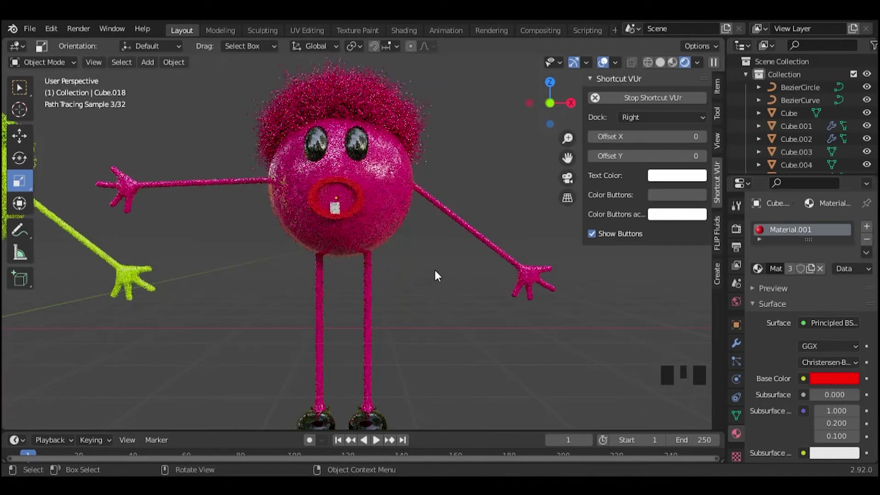
{"action": "left_click", "coordinate": [338, 206]}
{"action": "left_click", "coordinate": [26, 134]}
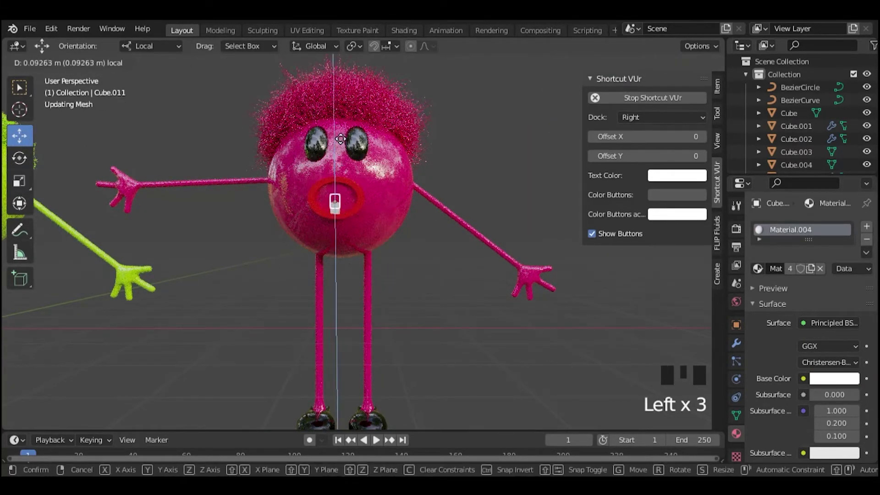
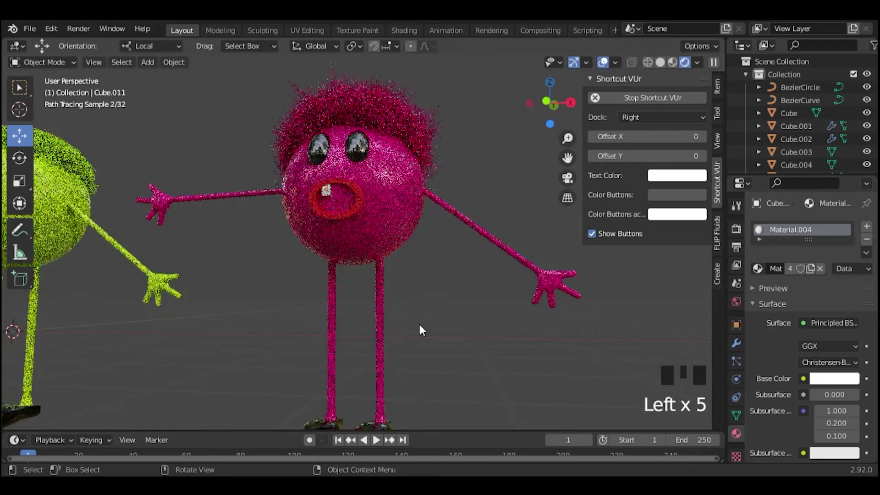
{"action": "scroll", "scroll_direction": "down", "scroll_amount": 3}
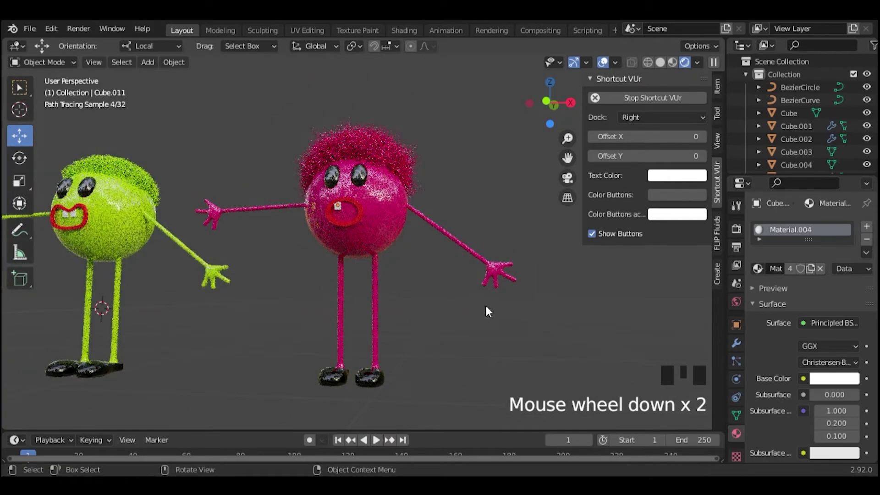
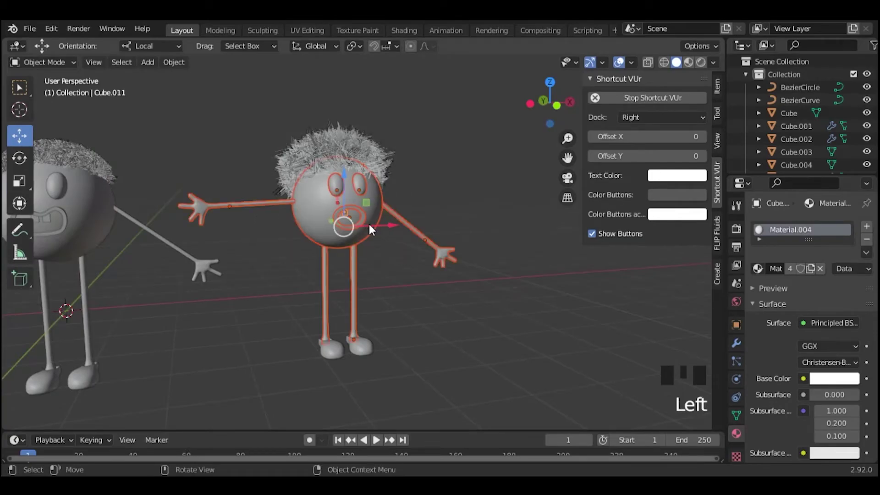
Step: Move the pink character about 11.5 m along X to the other end of the row and deselect
{"action": "scroll", "scroll_direction": "down", "scroll_amount": 3}
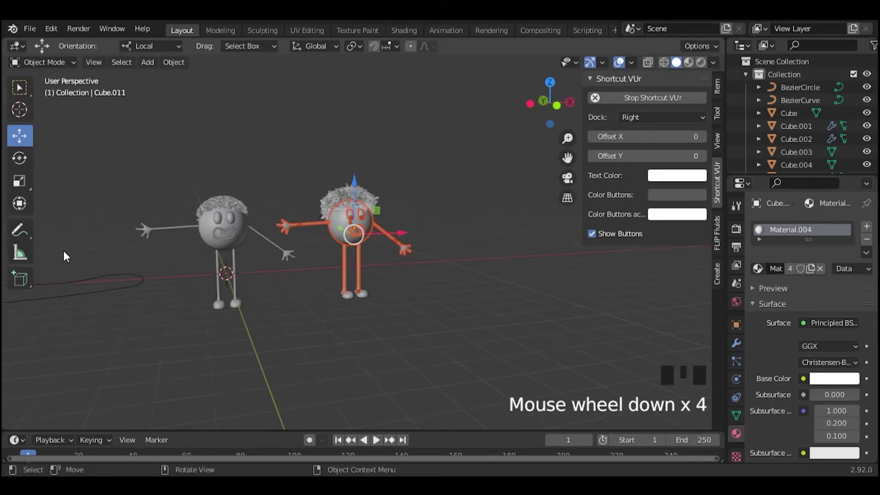
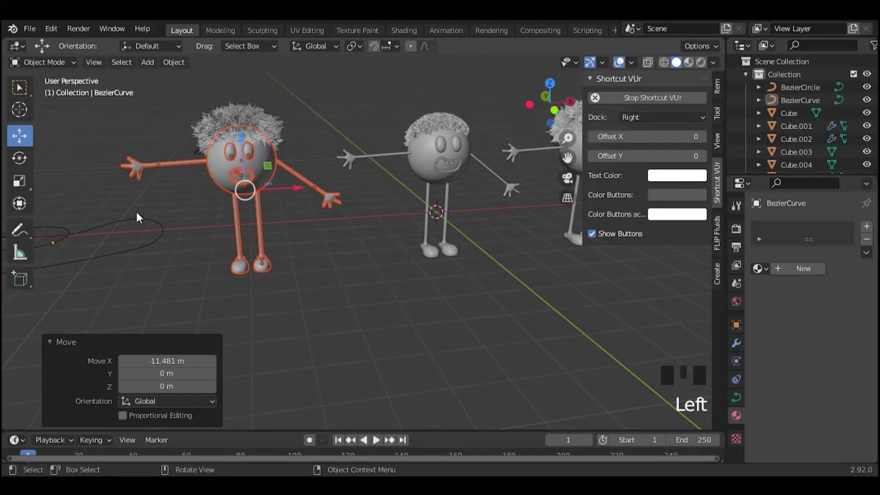
{"action": "scroll", "scroll_direction": "up", "scroll_amount": 3}
{"action": "left_click", "coordinate": [323, 256]}
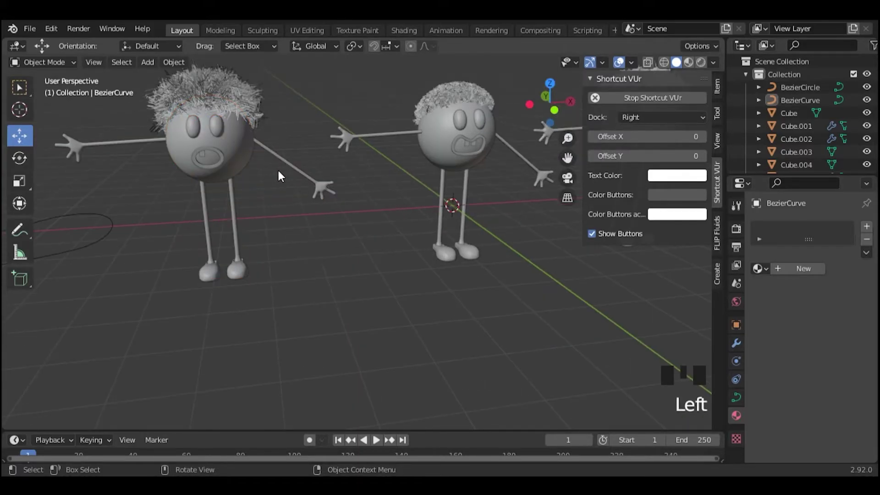
Step: Select the pink character's head and show its hair particle system settings
{"action": "left_click", "coordinate": [244, 144]}
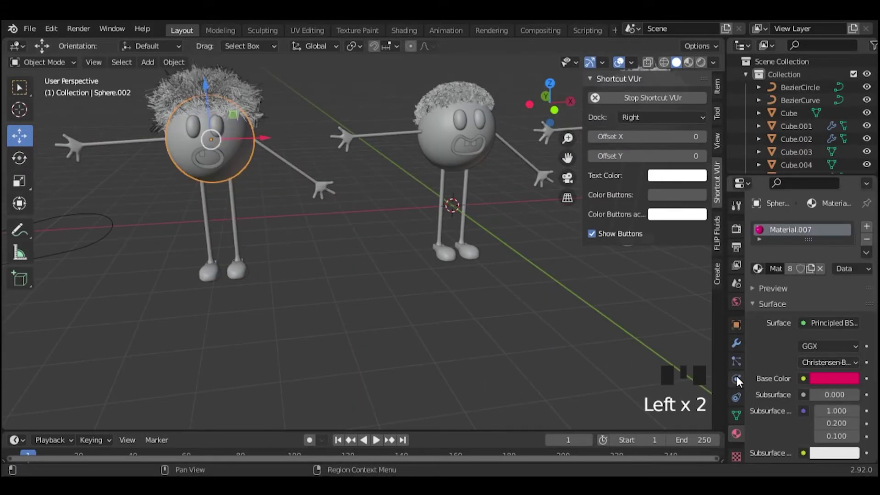
{"action": "left_click", "coordinate": [740, 379]}
{"action": "left_click", "coordinate": [744, 363]}
{"action": "left_click", "coordinate": [829, 288]}
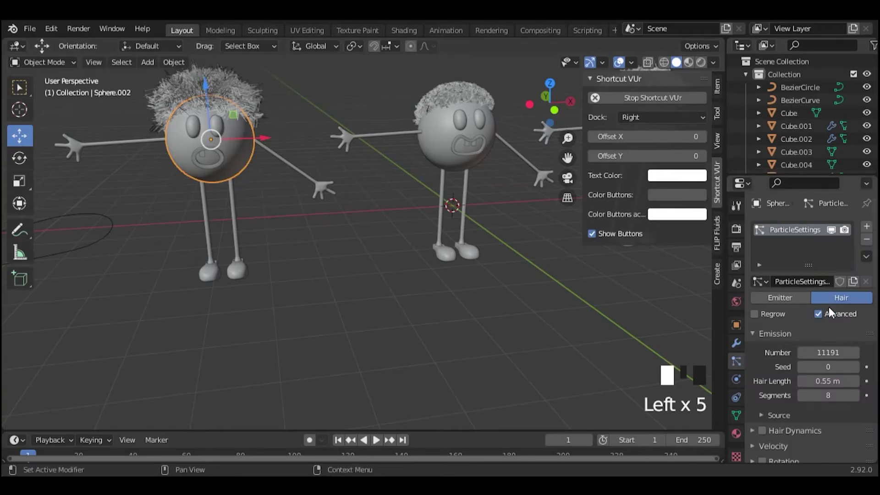
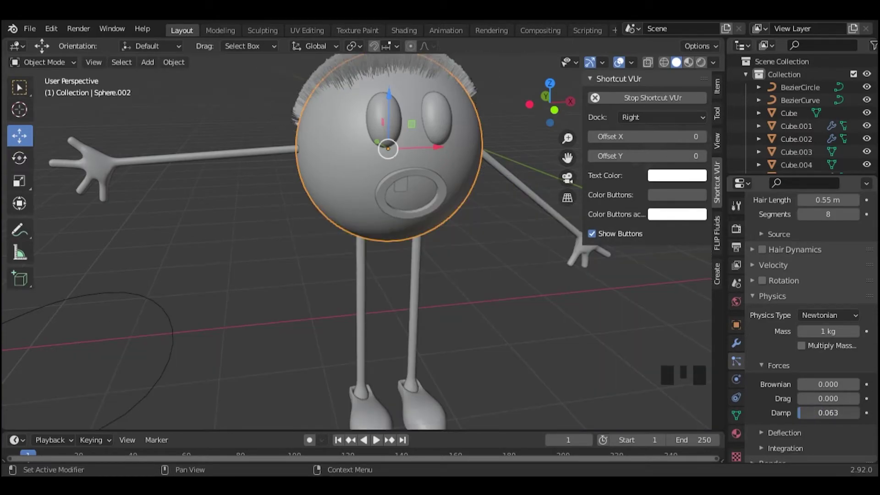
Step: Adjust the hair settings so the strands grow straight up as a spiky crest
{"action": "scroll", "scroll_direction": "down", "scroll_amount": 3}
{"action": "double_click", "coordinate": [805, 351]}
{"action": "scroll", "scroll_direction": "down", "scroll_amount": 3}
{"action": "left_click", "coordinate": [806, 360]}
{"action": "scroll", "scroll_direction": "down", "scroll_amount": 3}
{"action": "left_click_drag", "start_coordinate": [794, 373], "coordinate": [805, 349]}
{"action": "scroll", "scroll_direction": "down", "scroll_amount": 3}
{"action": "scroll", "scroll_direction": "down", "scroll_amount": 3}
{"action": "scroll", "scroll_direction": "up", "scroll_amount": 3}
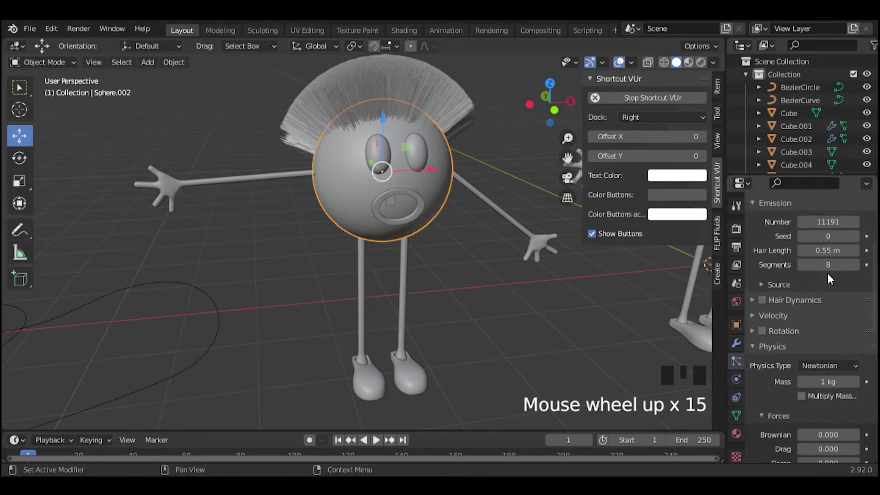
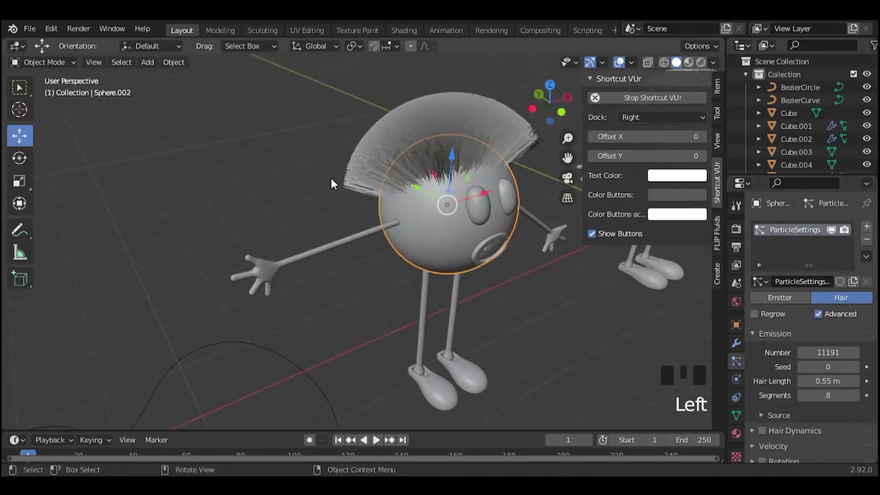
Step: Comb the hair strands back over the head in Particle Edit, then return to Object Mode
{"action": "left_click_drag", "start_coordinate": [44, 65], "coordinate": [559, 88]}
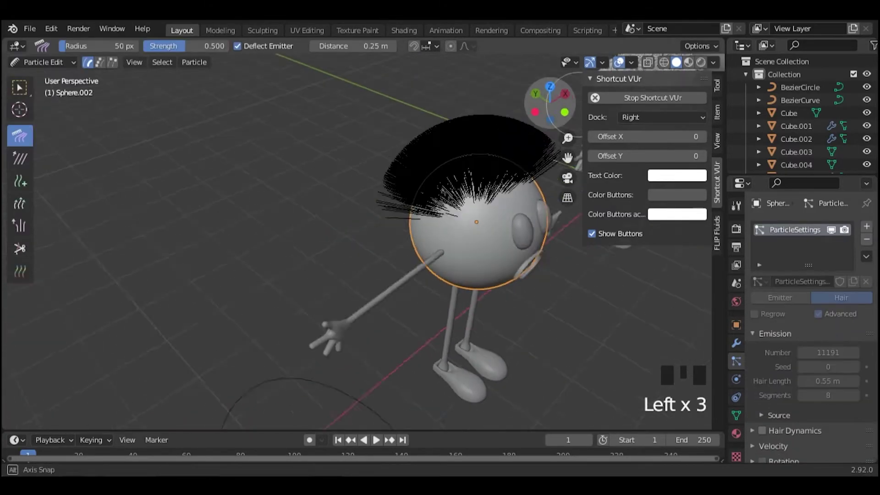
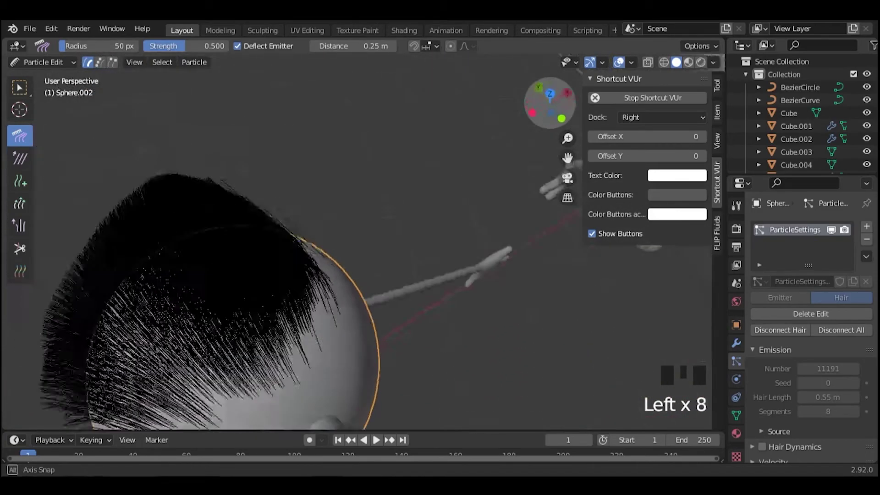
{"action": "scroll", "scroll_direction": "down", "scroll_amount": 3}
{"action": "left_click", "coordinate": [535, 106]}
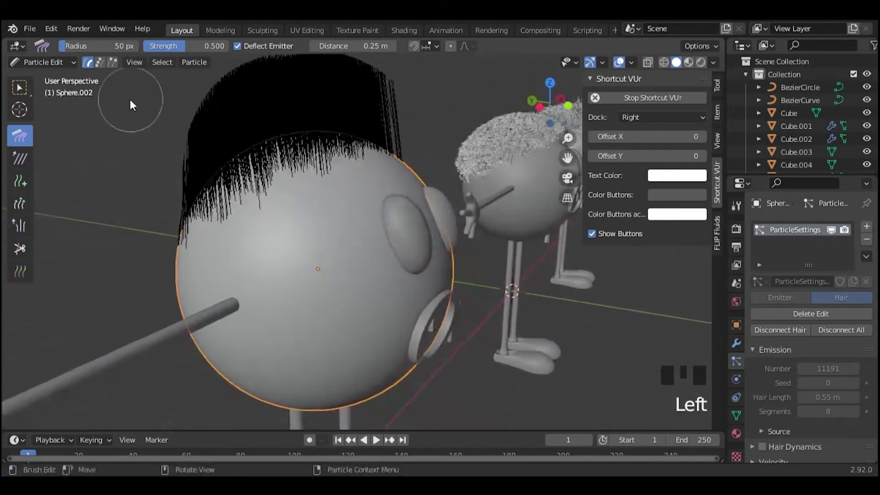
{"action": "left_click_drag", "start_coordinate": [59, 70], "coordinate": [701, 67]}
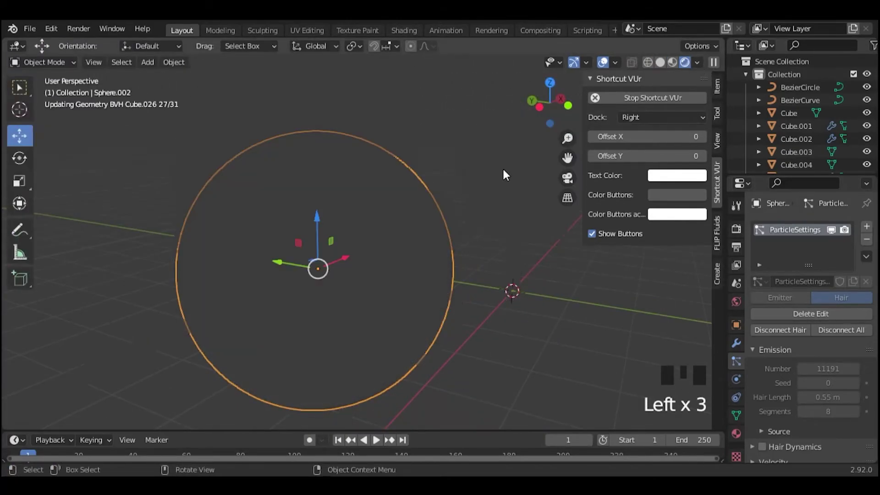
Step: Assign the yellow Material.009 to the left character's head
{"action": "scroll", "scroll_direction": "down", "scroll_amount": 3}
{"action": "left_click", "coordinate": [737, 443]}
{"action": "left_click", "coordinate": [826, 385]}
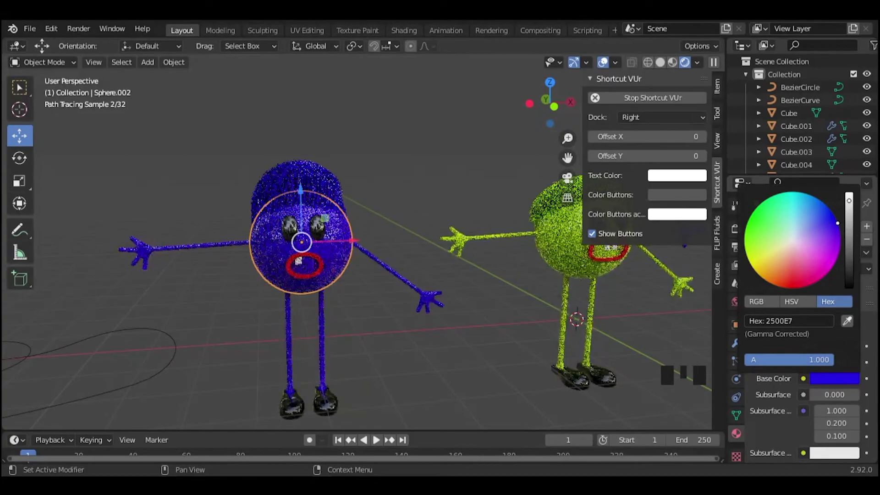
{"action": "left_click", "coordinate": [431, 366]}
{"action": "scroll", "scroll_direction": "down", "scroll_amount": 3}
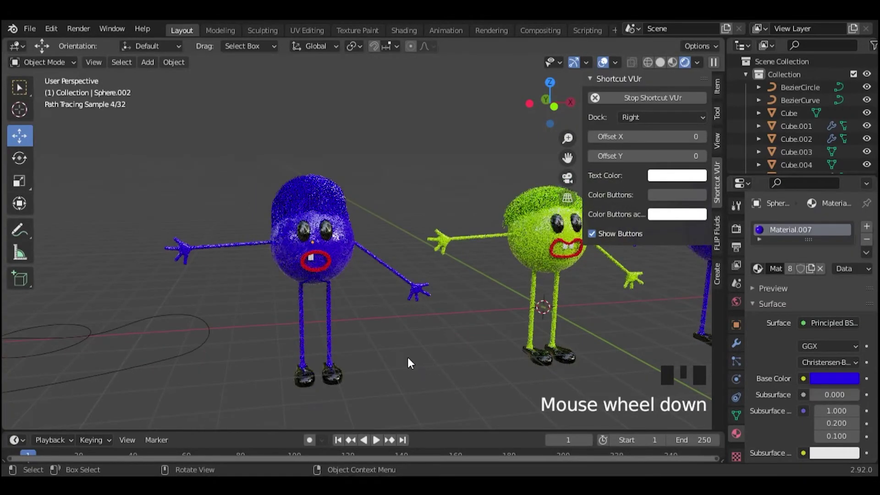
{"action": "scroll", "scroll_direction": "down", "scroll_amount": 3}
{"action": "key", "text": "ctrl+z"}
{"action": "key", "text": "ctrl+z"}
Step: Select the character's arms and legs and link the yellow material to them
{"action": "left_click_drag", "start_coordinate": [790, 268], "coordinate": [838, 381]}
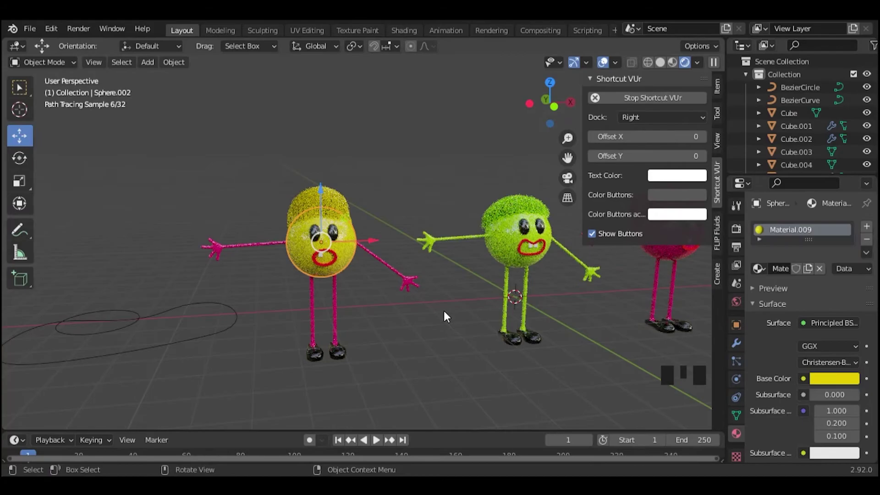
{"action": "left_click", "coordinate": [407, 284]}
{"action": "left_click", "coordinate": [831, 387]}
{"action": "left_click", "coordinate": [660, 356]}
{"action": "left_click", "coordinate": [762, 277]}
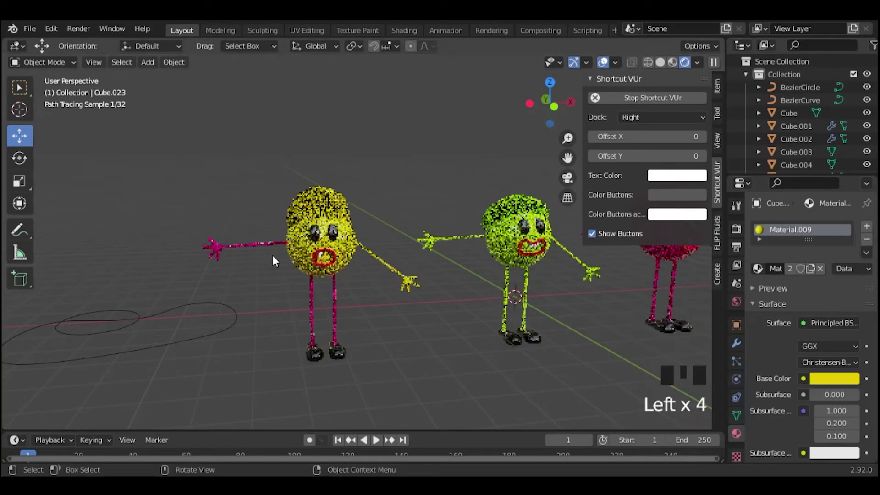
{"action": "left_click", "coordinate": [267, 243]}
{"action": "left_click", "coordinate": [763, 272]}
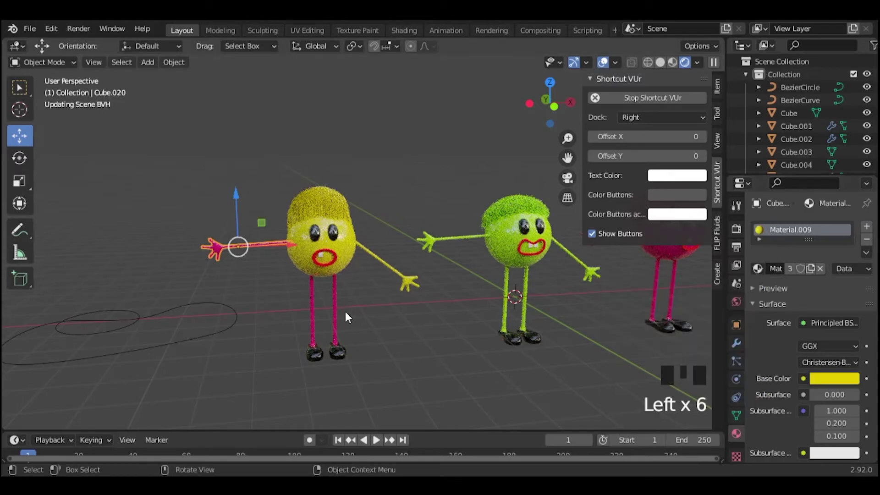
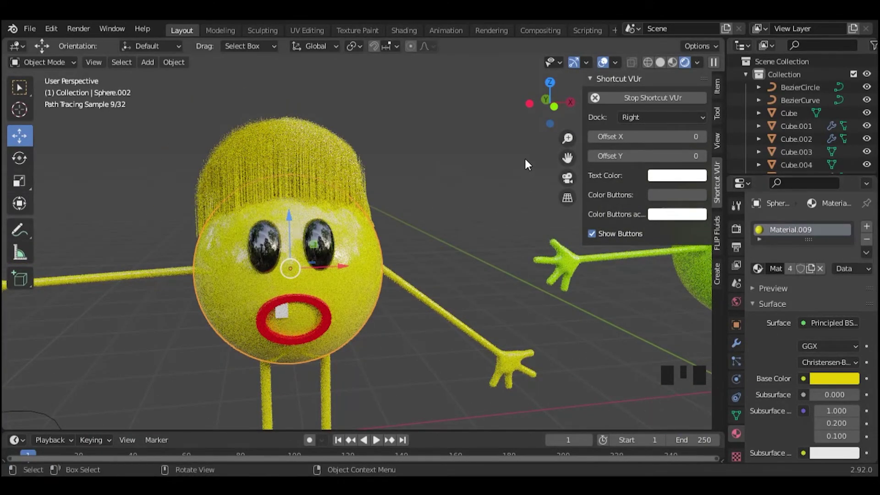
Step: Review the head's hair particle physics settings
{"action": "left_click", "coordinate": [739, 350]}
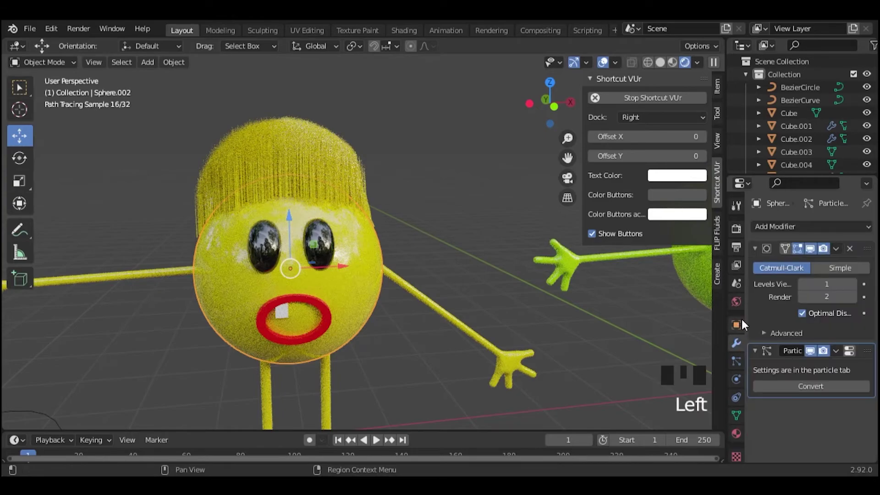
{"action": "left_click", "coordinate": [740, 382]}
{"action": "left_click", "coordinate": [743, 373]}
{"action": "scroll", "scroll_direction": "down", "scroll_amount": 3}
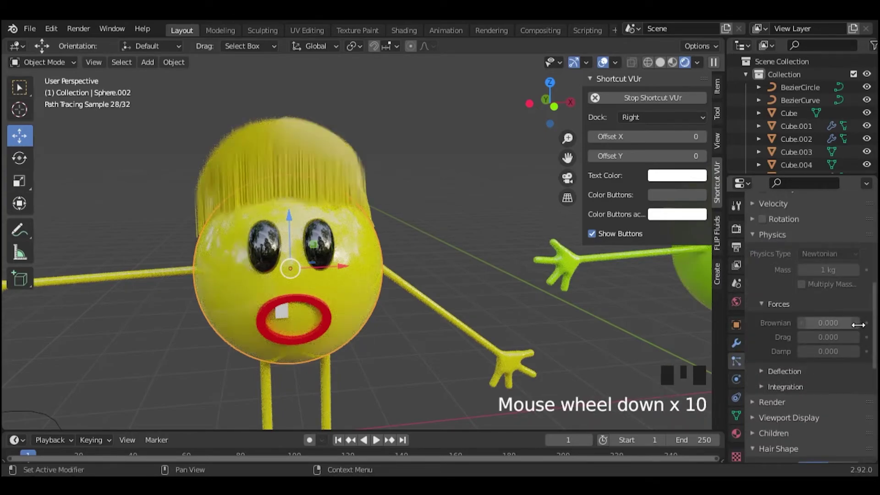
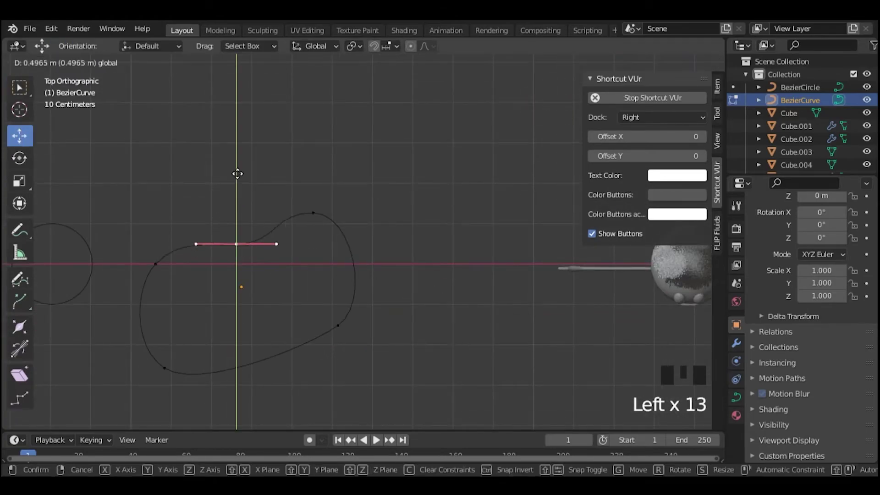
Step: Move a control point to reshape the closed curve, then return to perspective view
{"action": "double_click", "coordinate": [317, 176]}
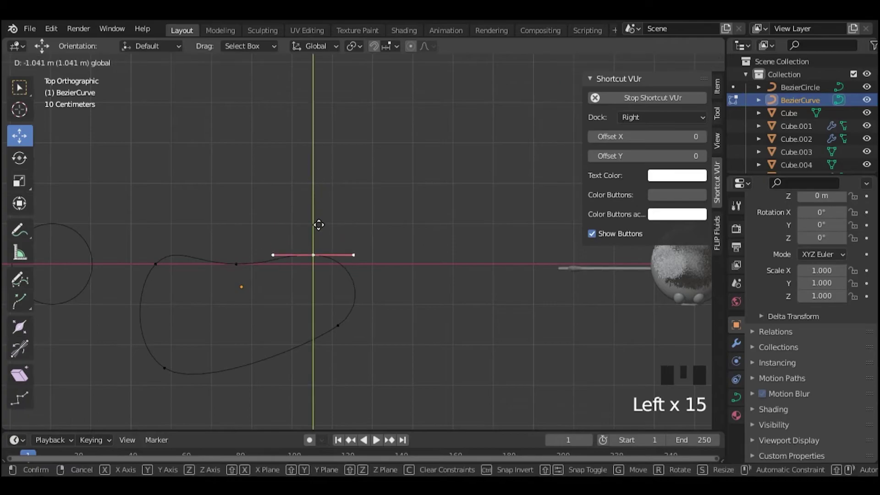
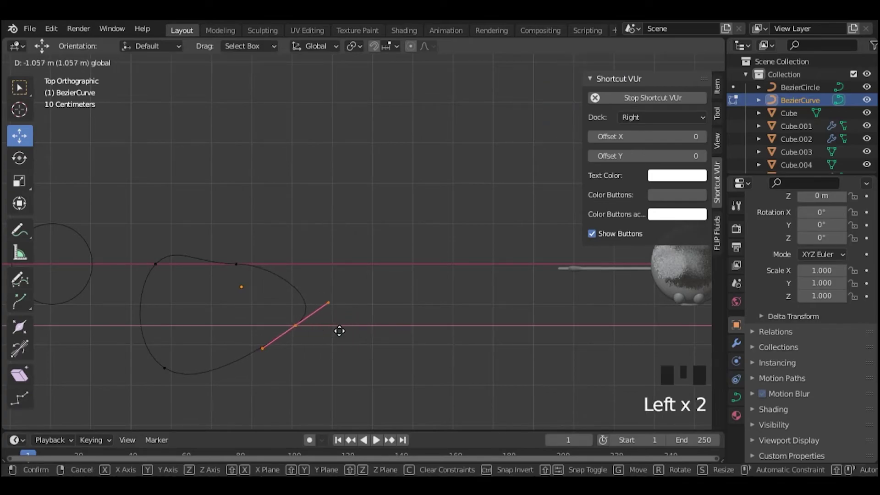
{"action": "left_click", "coordinate": [25, 168]}
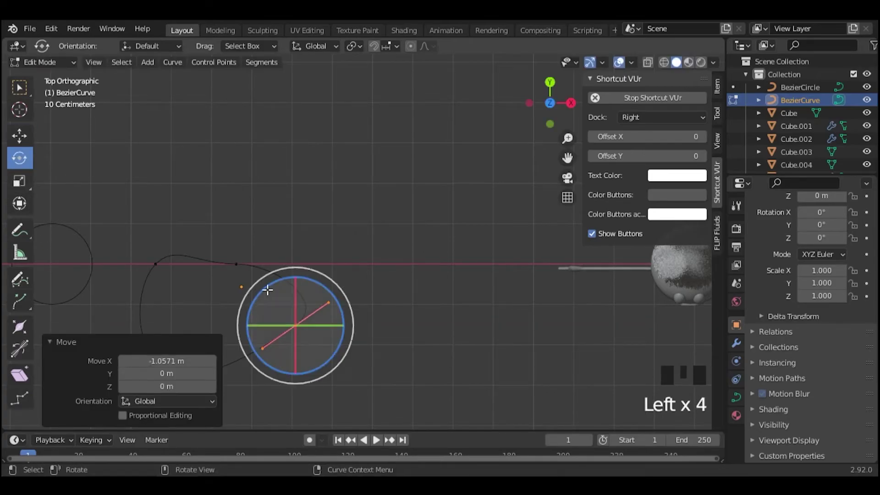
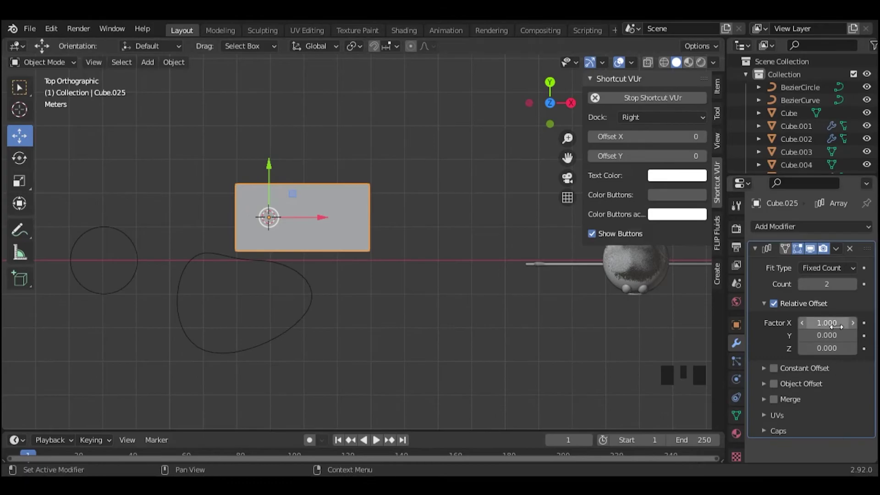
{"action": "scroll", "scroll_direction": "down", "scroll_amount": 3}
{"action": "left_click", "coordinate": [566, 117]}
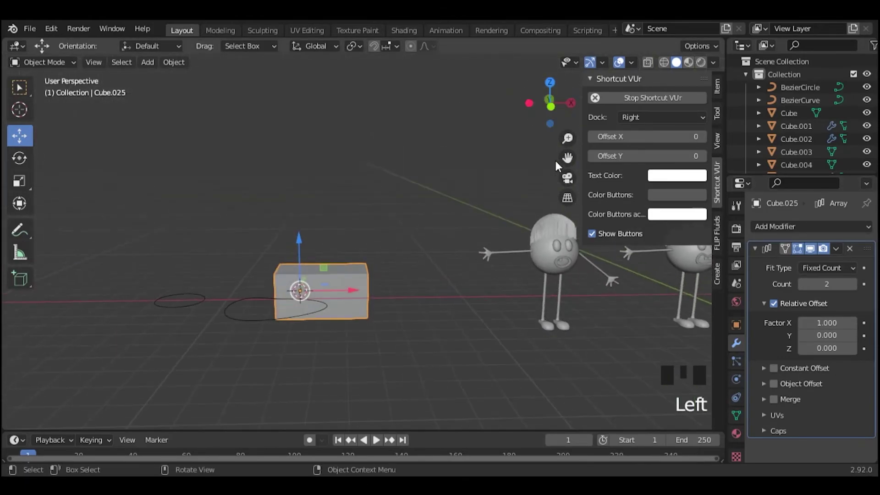
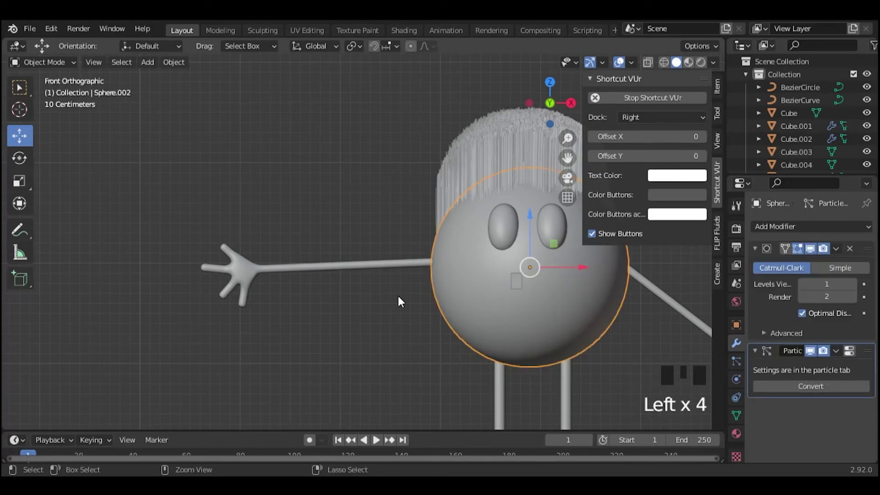
Step: Apply the new mouth piece's modifiers, move the old ring aside and preview in rendered shading
{"action": "left_click", "coordinate": [400, 300]}
{"action": "key", "text": "ctrl+z"}
{"action": "key", "text": "ctrl+z"}
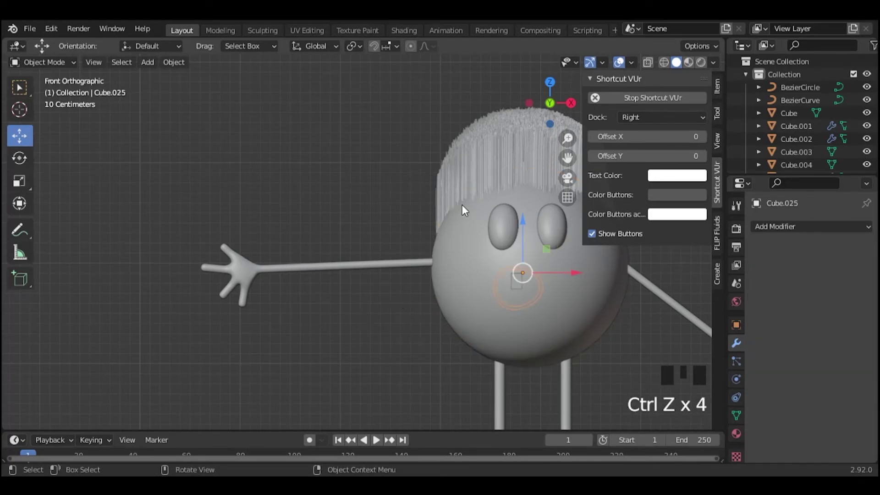
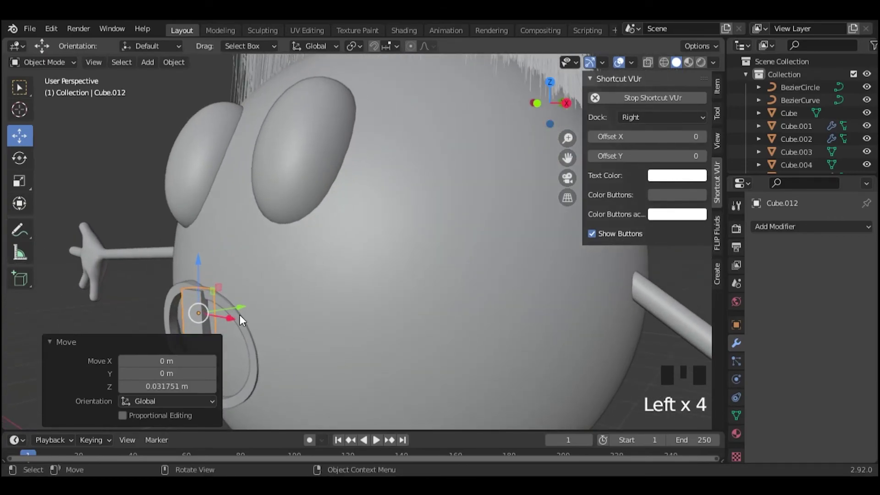
{"action": "left_click", "coordinate": [241, 312]}
{"action": "left_click", "coordinate": [141, 183]}
{"action": "scroll", "scroll_direction": "down", "scroll_amount": 3}
{"action": "left_click", "coordinate": [546, 112]}
{"action": "scroll", "scroll_direction": "down", "scroll_amount": 3}
{"action": "left_click", "coordinate": [708, 68]}
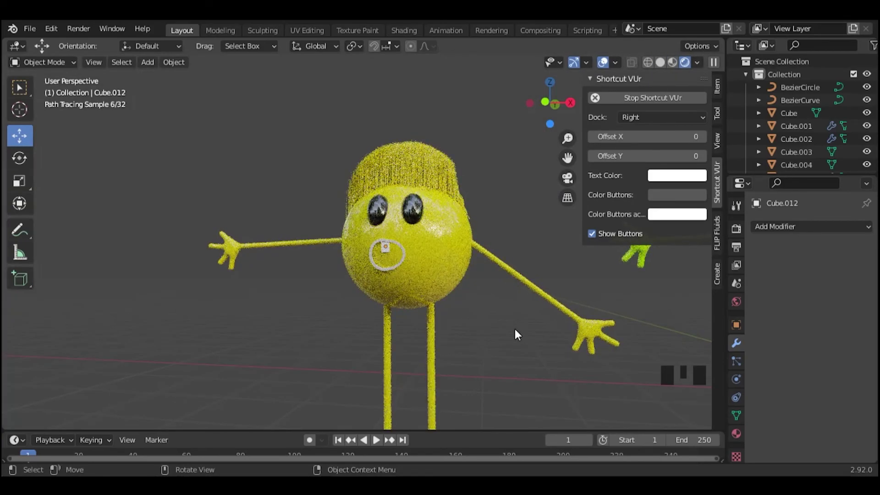
Step: Try the red Material.001 on the new ring, then undo the trial mouth changes
{"action": "left_click", "coordinate": [404, 264]}
{"action": "left_click", "coordinate": [745, 432]}
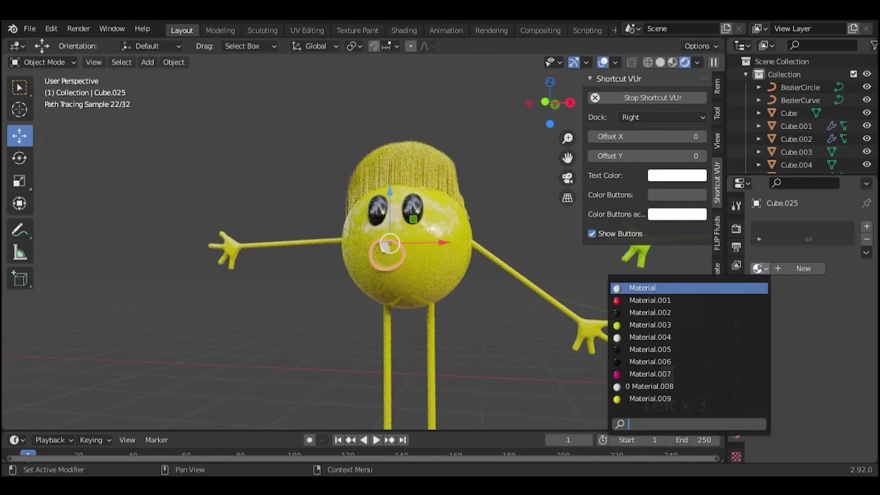
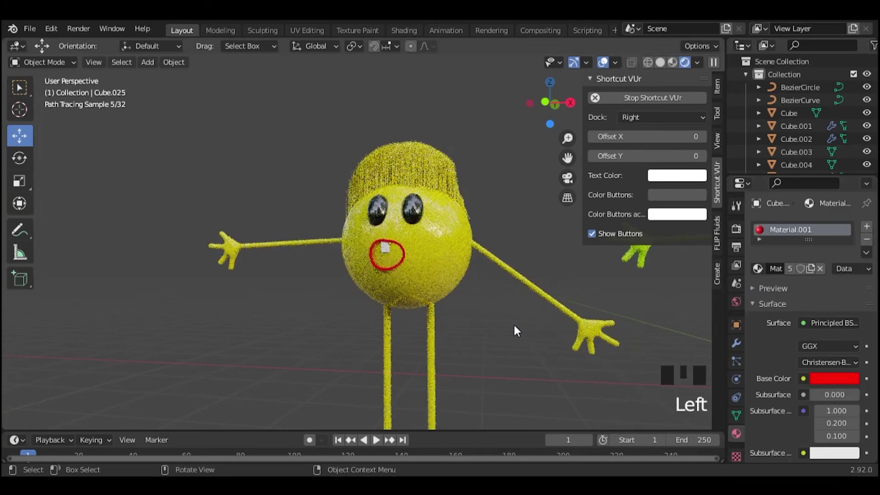
{"action": "scroll", "scroll_direction": "down", "scroll_amount": 3}
{"action": "scroll", "scroll_direction": "up", "scroll_amount": 3}
{"action": "left_click", "coordinate": [648, 78]}
{"action": "scroll", "scroll_direction": "down", "scroll_amount": 3}
{"action": "scroll", "scroll_direction": "down", "scroll_amount": 3}
{"action": "key", "text": "ctrl+z"}
{"action": "key", "text": "ctrl+z"}
{"action": "key", "text": "ctrl+z"}
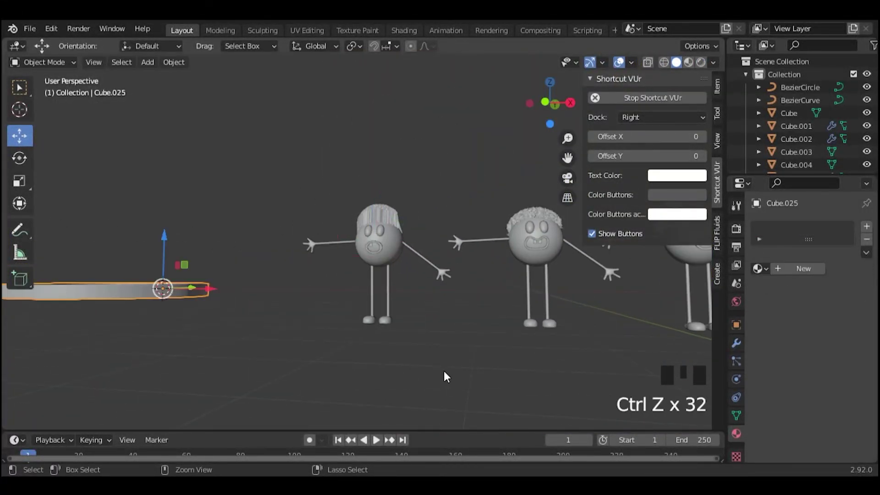
Step: Scale the curved bar down to about 66 percent to form a small mouth ring
{"action": "left_click", "coordinate": [559, 109]}
{"action": "key", "text": "s"}
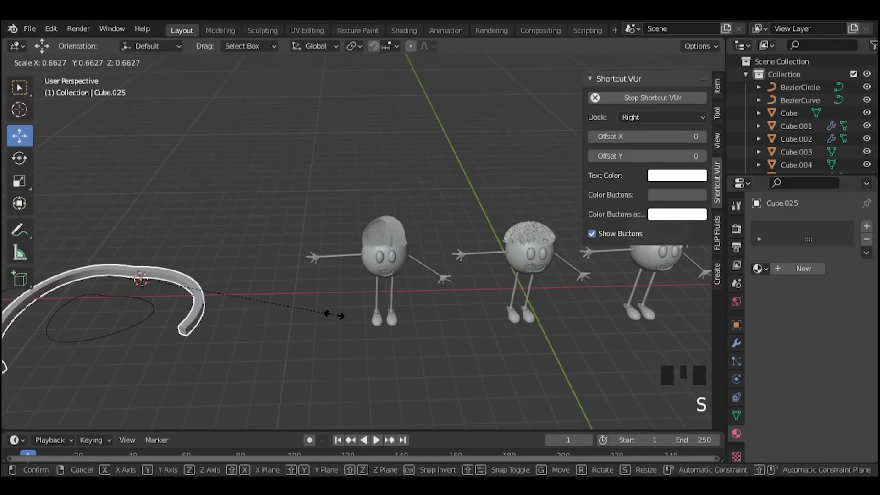
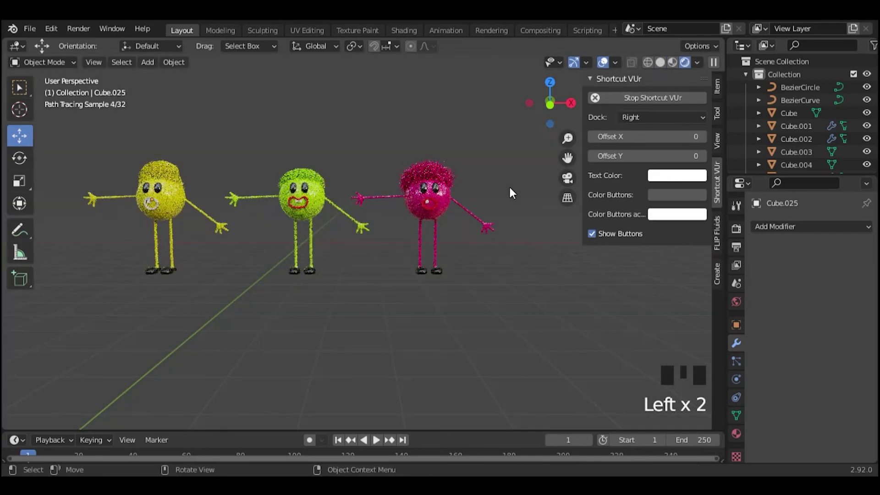
Step: Assign the red Material.001 to the yellow character's mouth ring
{"action": "scroll", "scroll_direction": "up", "scroll_amount": 3}
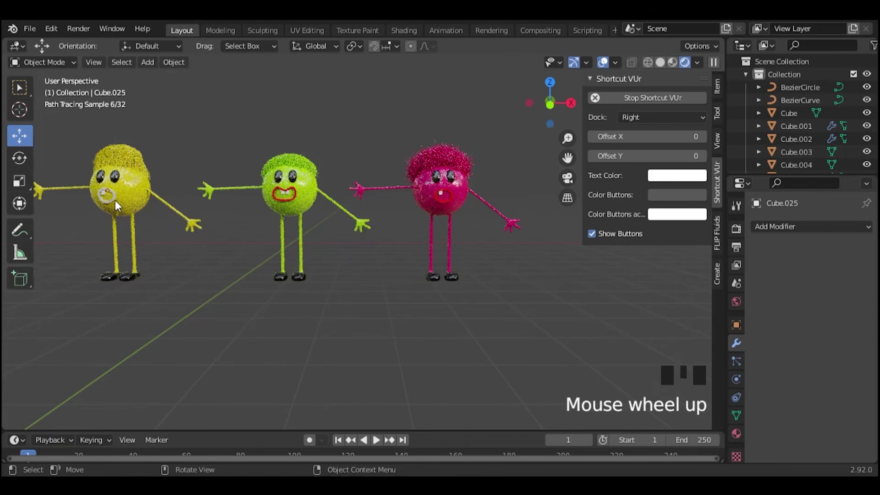
{"action": "left_click", "coordinate": [116, 202]}
{"action": "left_click", "coordinate": [737, 436]}
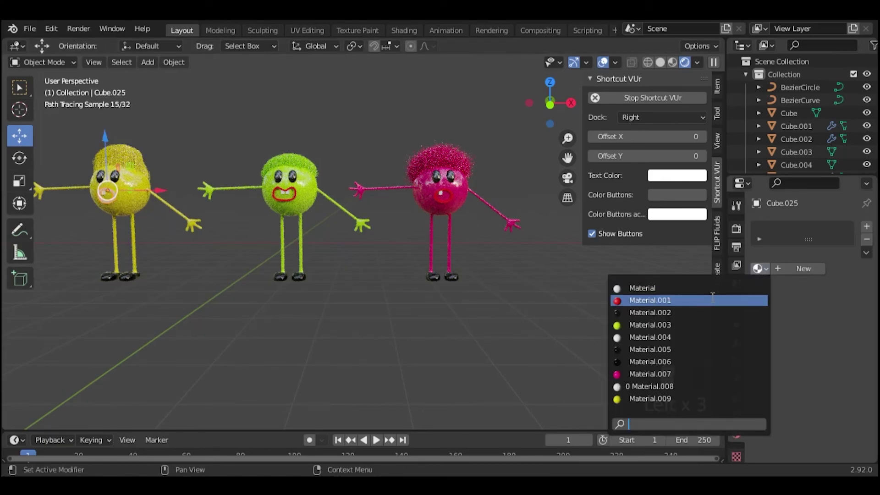
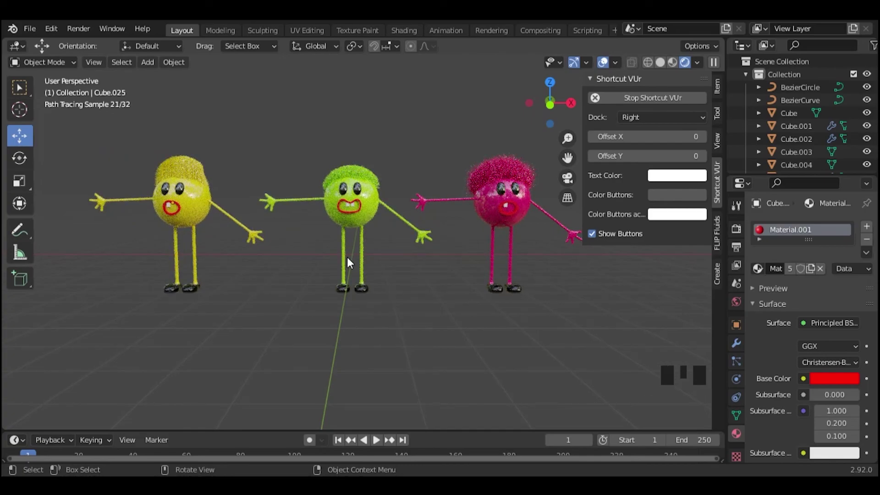
{"action": "left_click", "coordinate": [571, 183]}
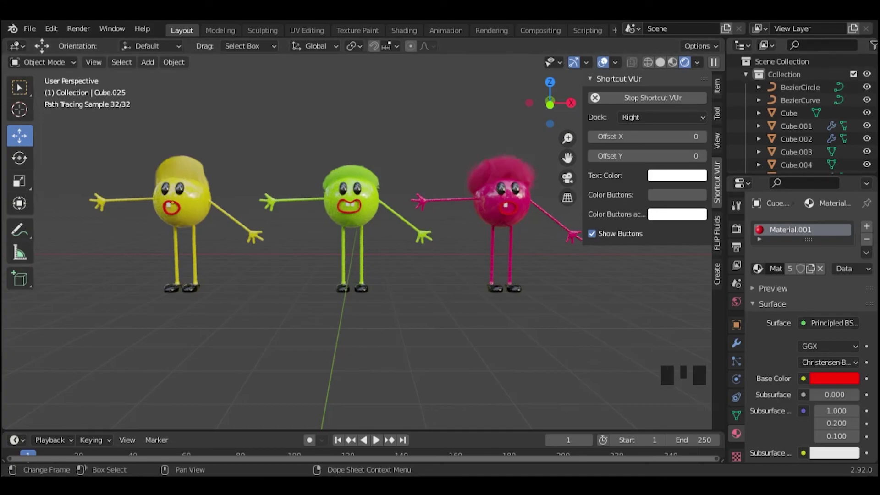